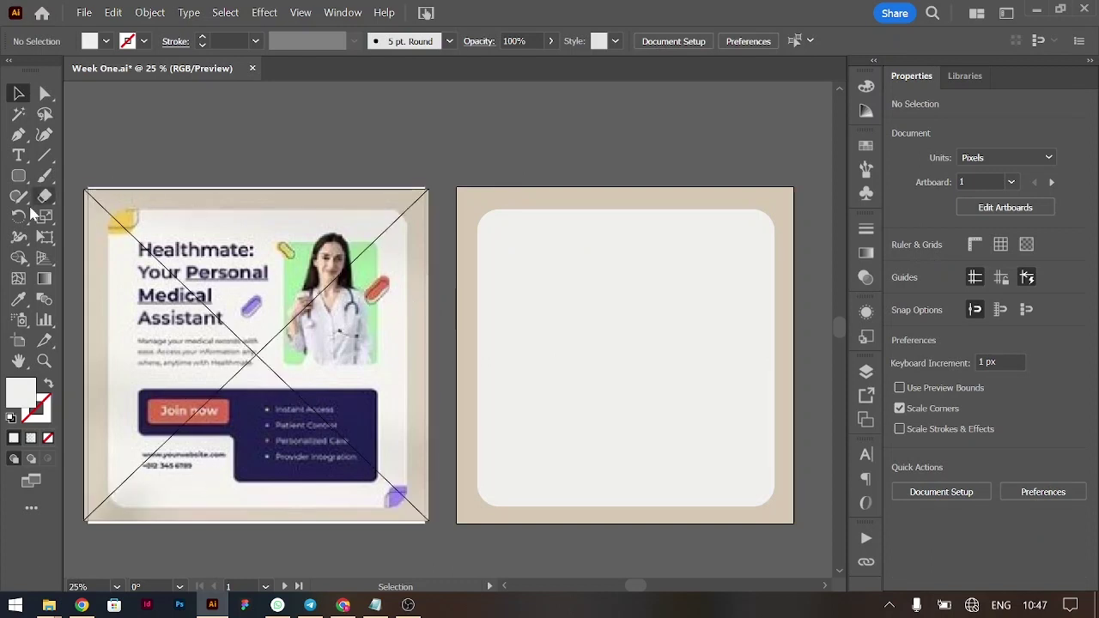
# Draw a rounded-rectangle pill on the artboard and sample the coral-red fill from the reference
pyautogui.rightClick(23, 181)
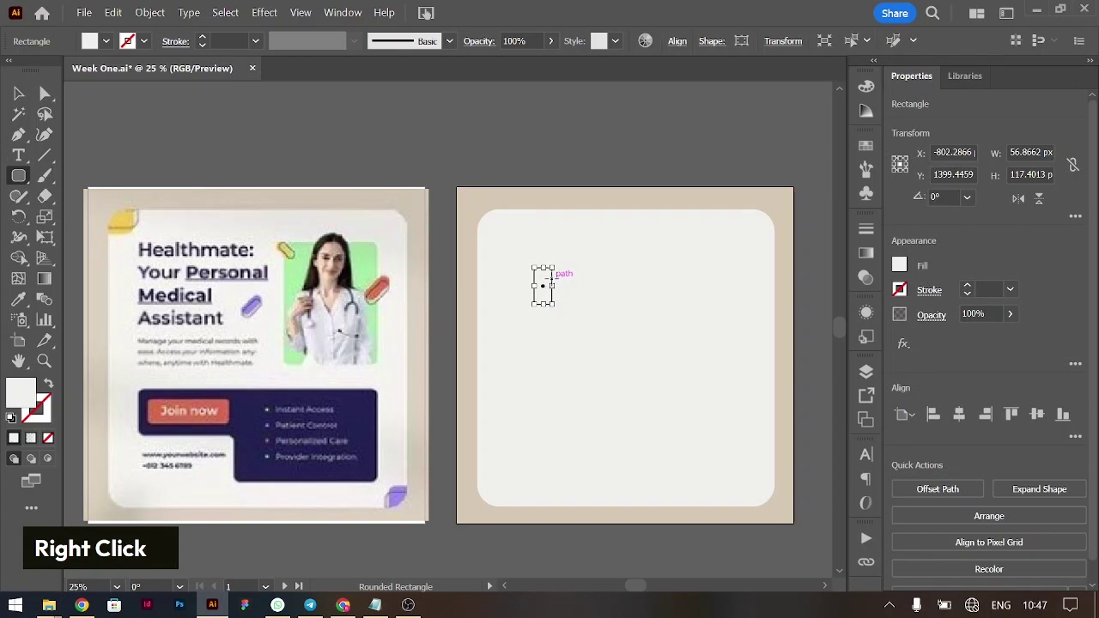
pyautogui.press('ctrl+=')
pyautogui.press('ctrl+=')
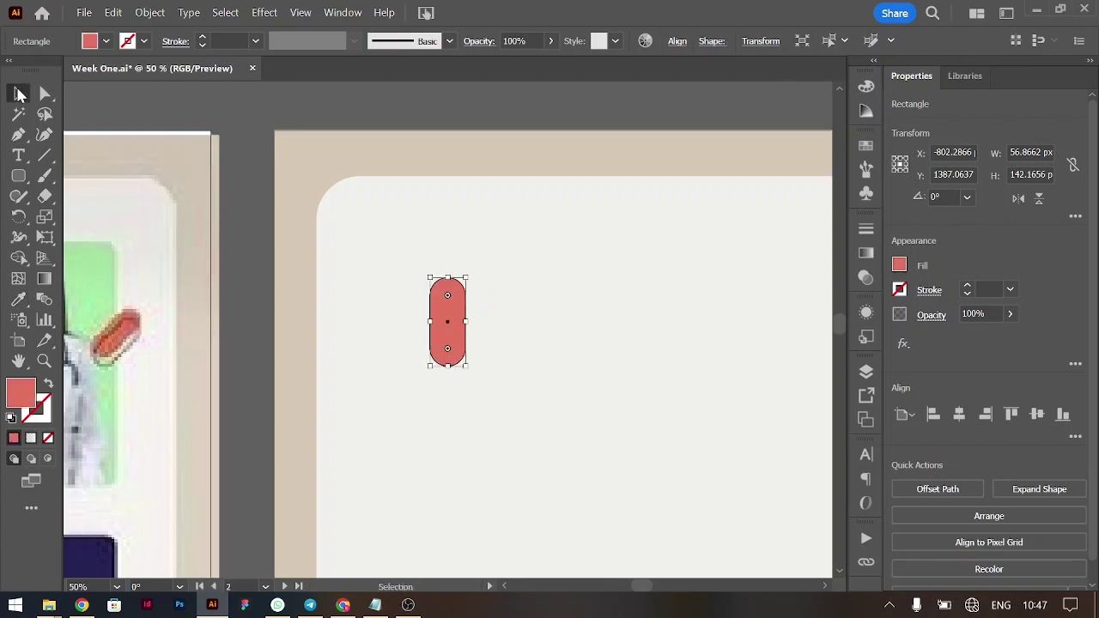
# Give the offset pill copy no fill and a thicker 2 pt black stroke
pyautogui.click(464, 317)
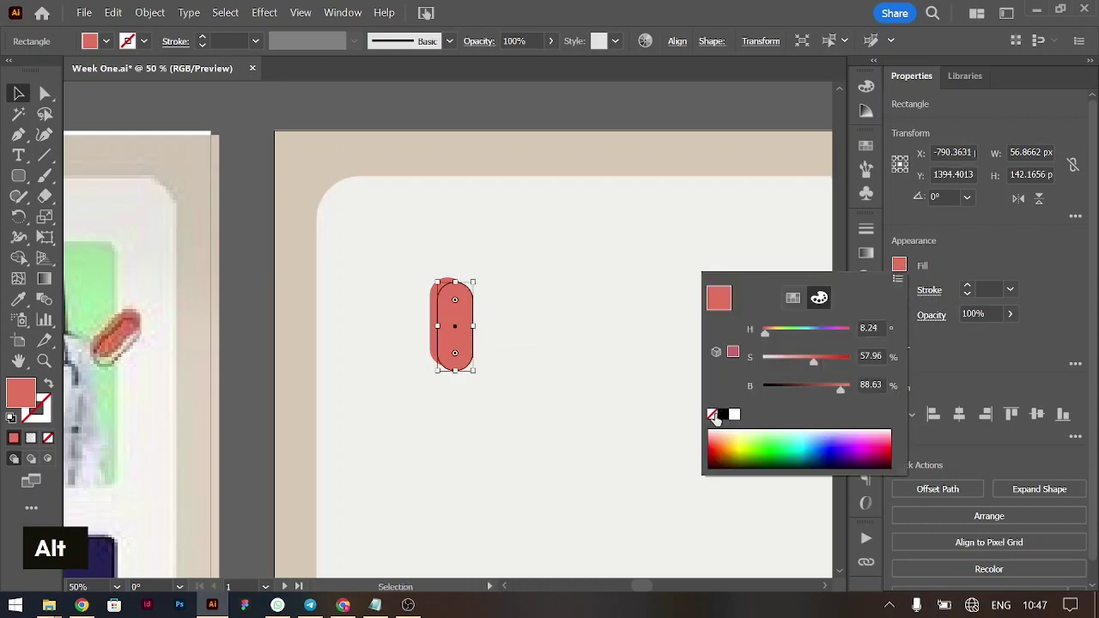
pyautogui.doubleClick(972, 289)
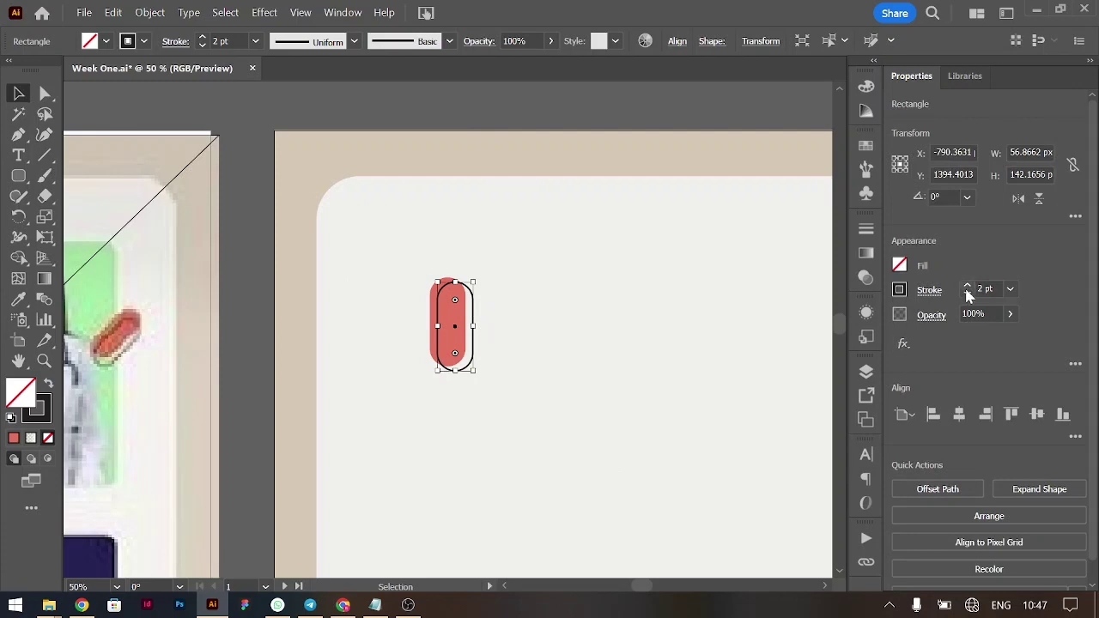
pyautogui.click(461, 315)
# Group the red pill with its outline and move it onto artboard 2
pyautogui.press('ctrl+g')
pyautogui.press('ctrl+-')
pyautogui.scroll(-3)
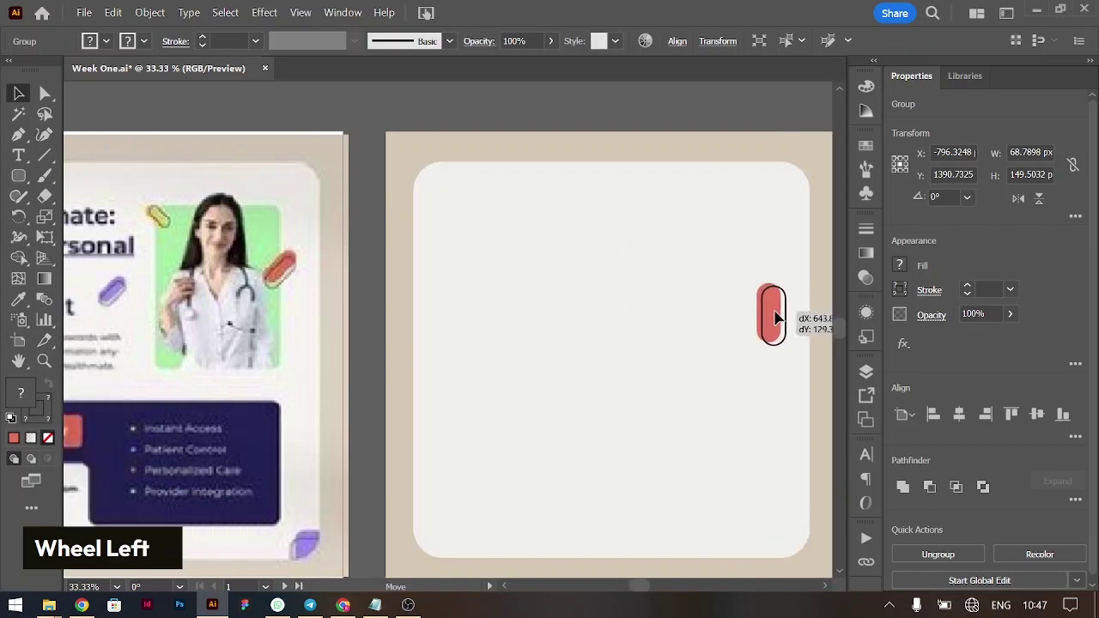
pyautogui.click(721, 313)
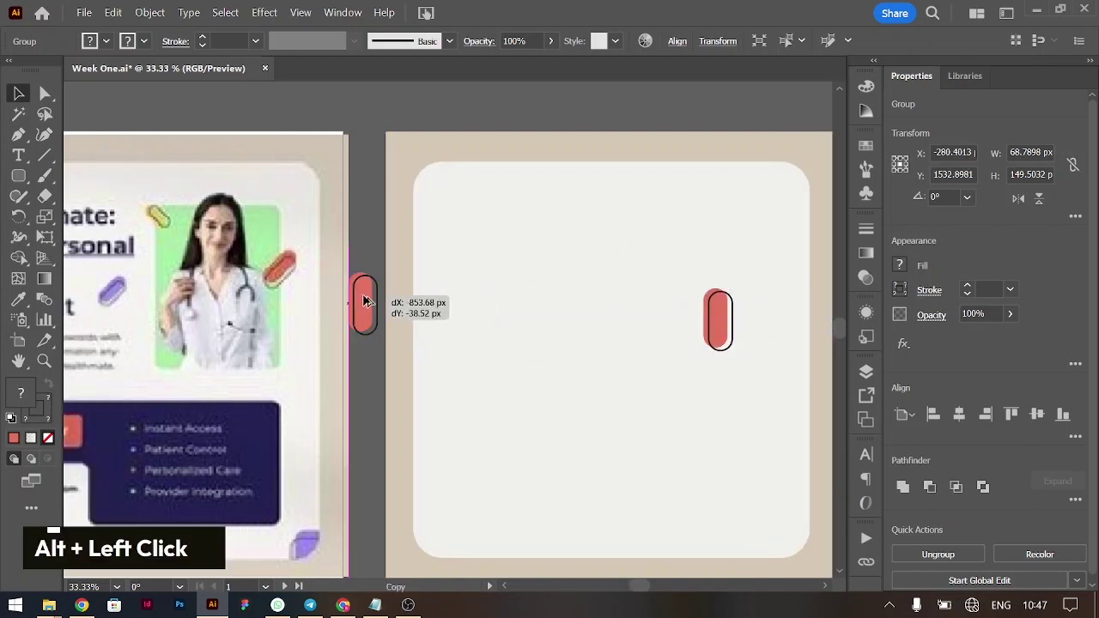
# Recolour a copied pill yellow with the Eyedropper and regroup its fill and outline
pyautogui.doubleClick(370, 297)
pyautogui.write('i')
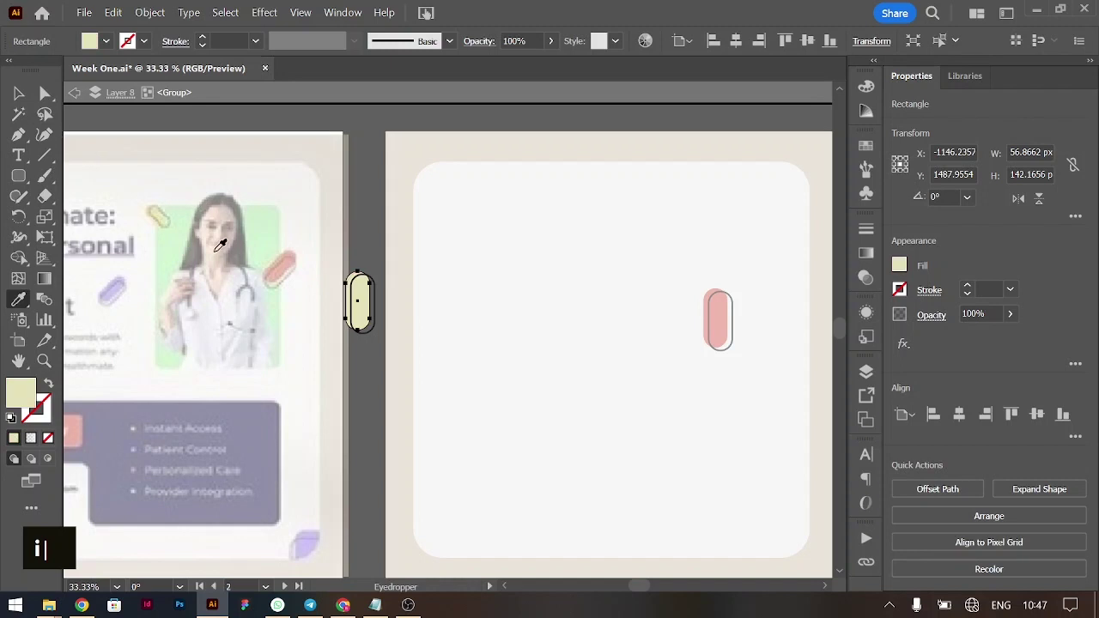
pyautogui.doubleClick(22, 95)
pyautogui.doubleClick(361, 186)
pyautogui.press('ctrl+shift+g')
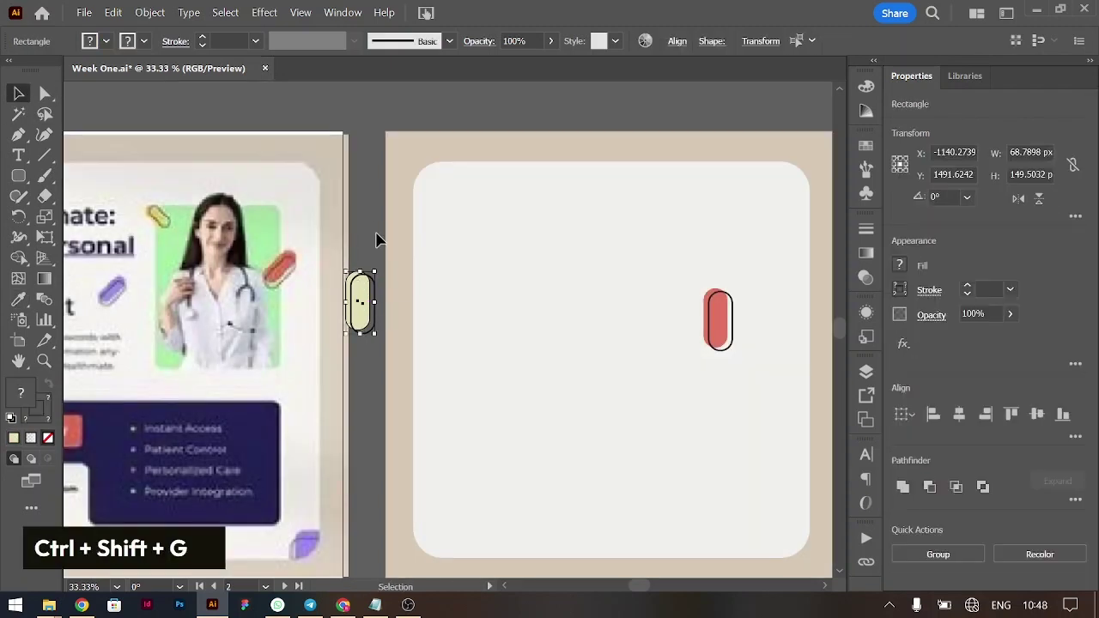
pyautogui.write('i')
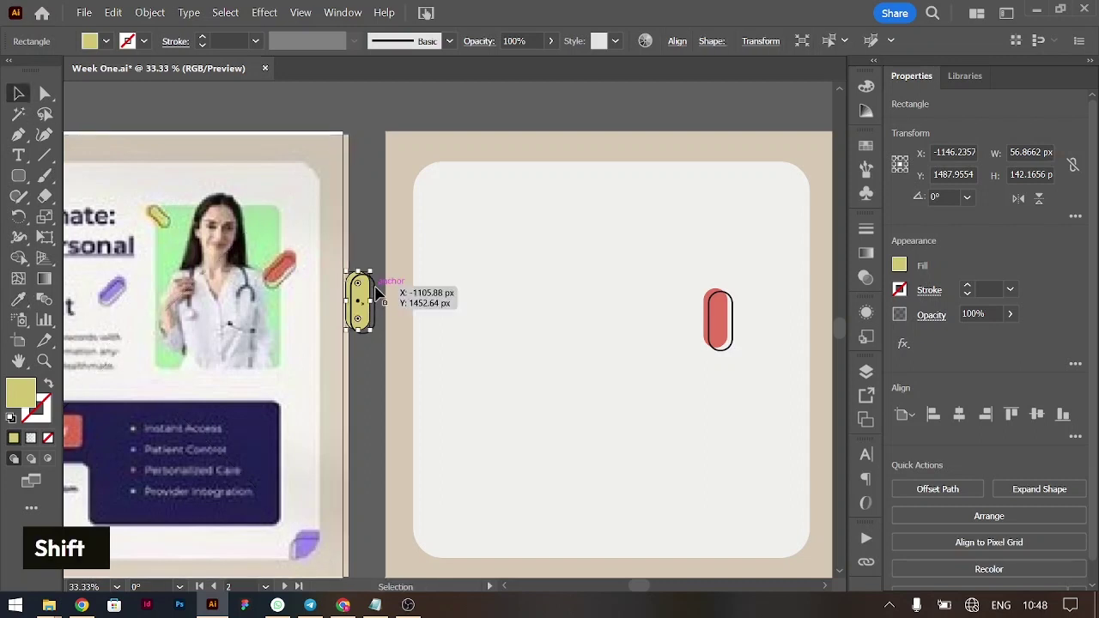
pyautogui.click(377, 290)
pyautogui.click(376, 284)
pyautogui.press('ctrl+g')
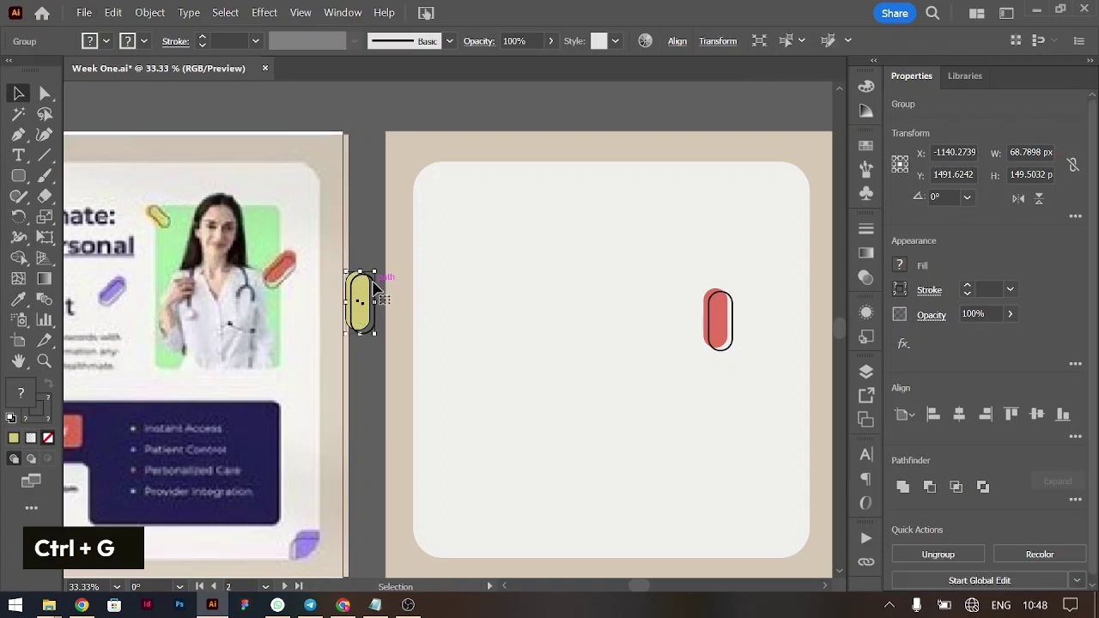
# Make a second copy, ungroup it, recolour it purple from the reference and regroup it
pyautogui.click(375, 286)
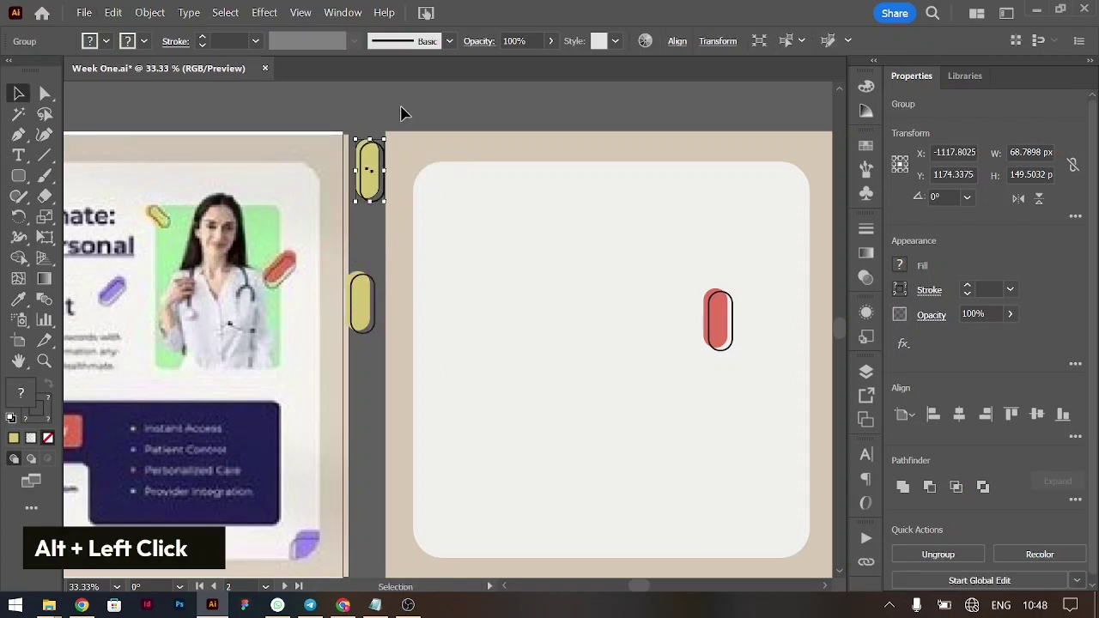
pyautogui.scroll(-3)
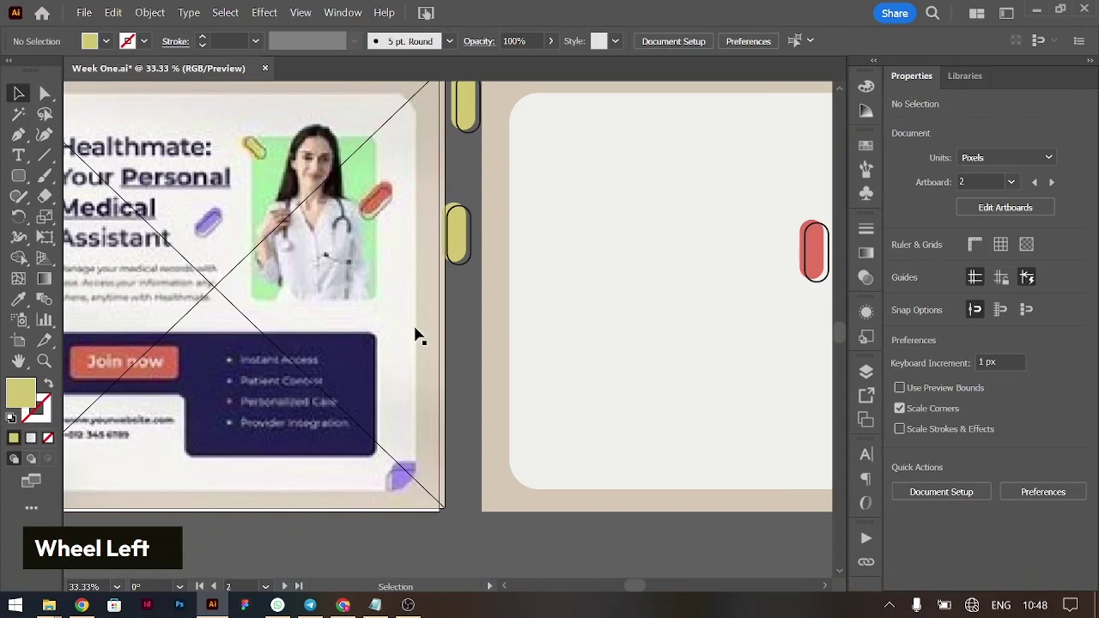
pyautogui.scroll(3)
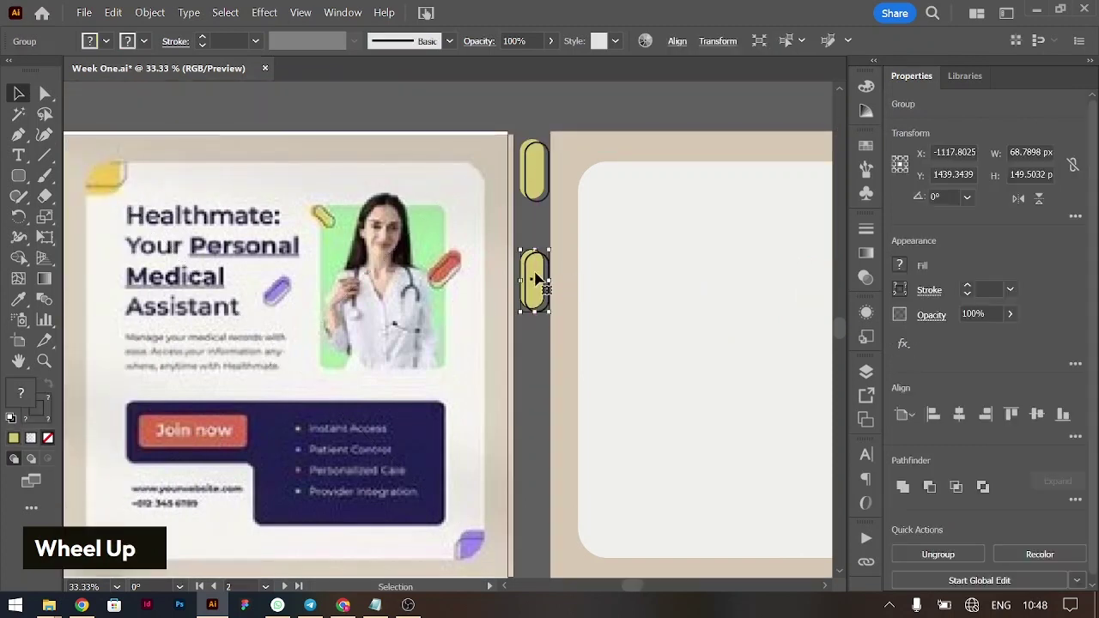
pyautogui.rightClick(538, 274)
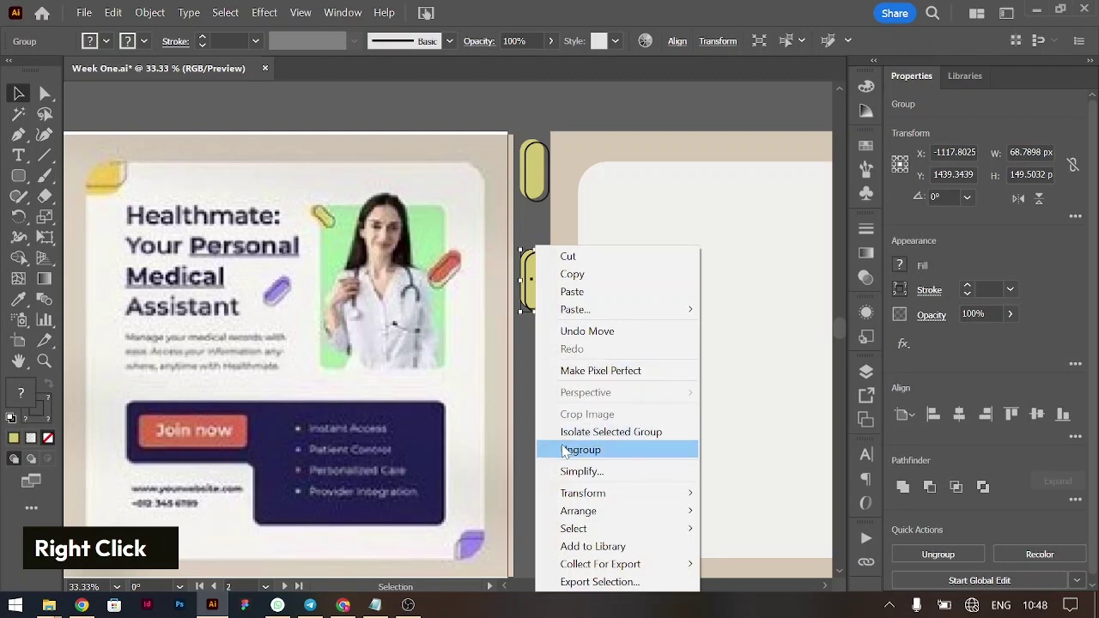
pyautogui.doubleClick(543, 353)
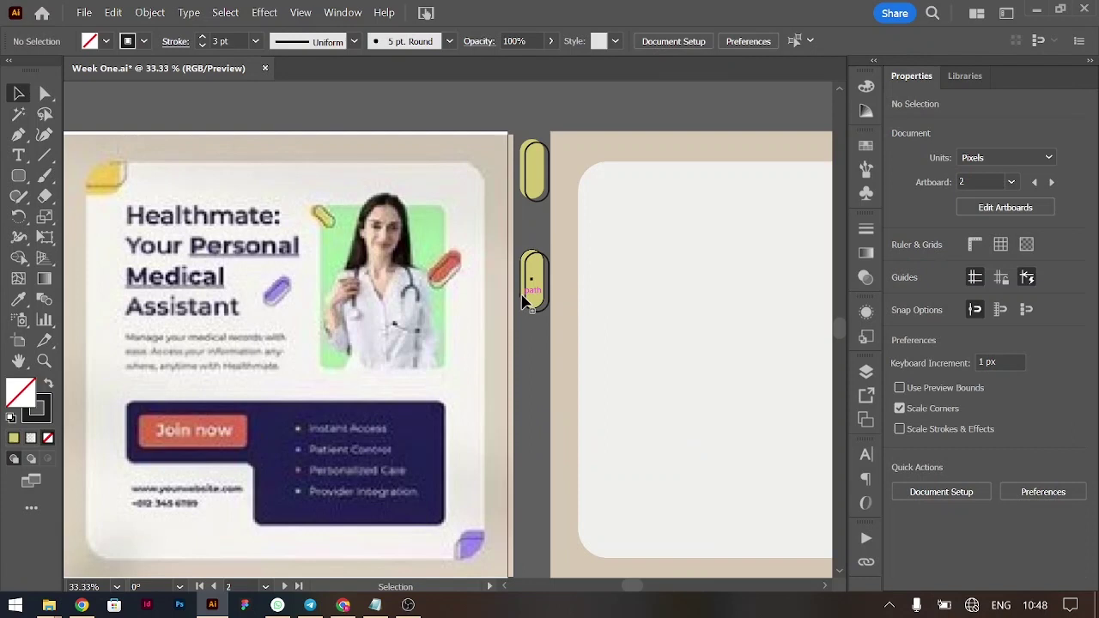
pyautogui.press('i')
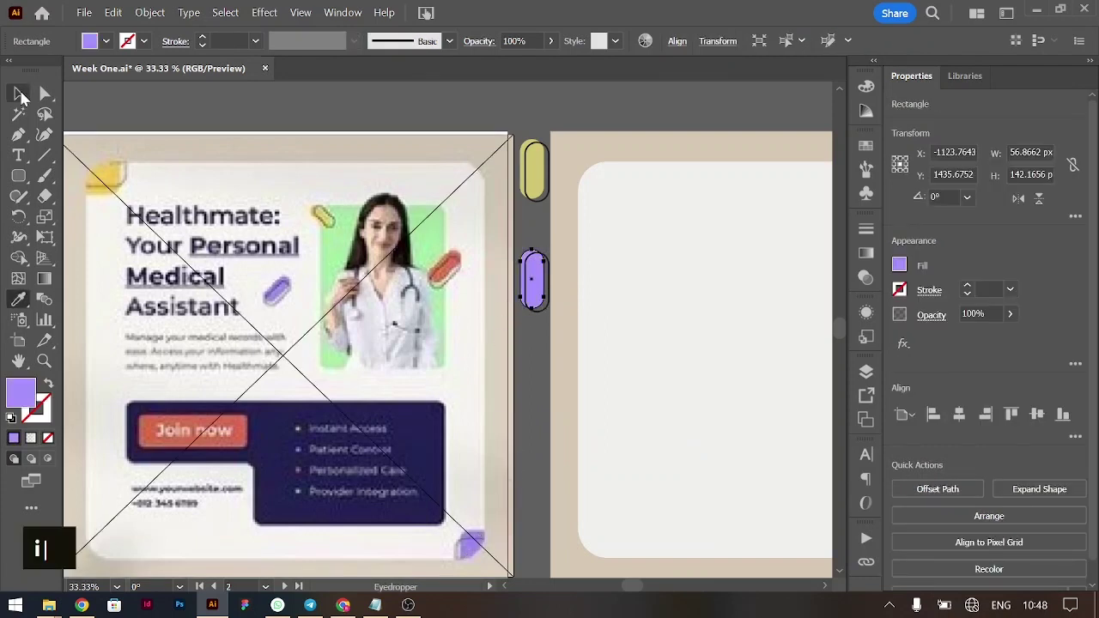
pyautogui.write('ii')
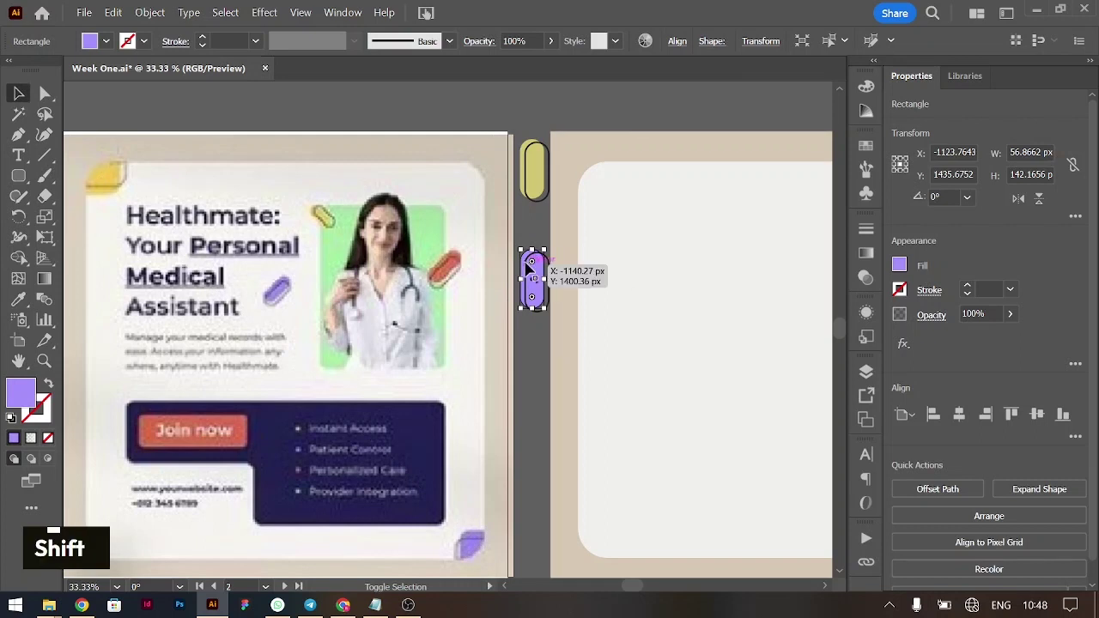
pyautogui.click(530, 267)
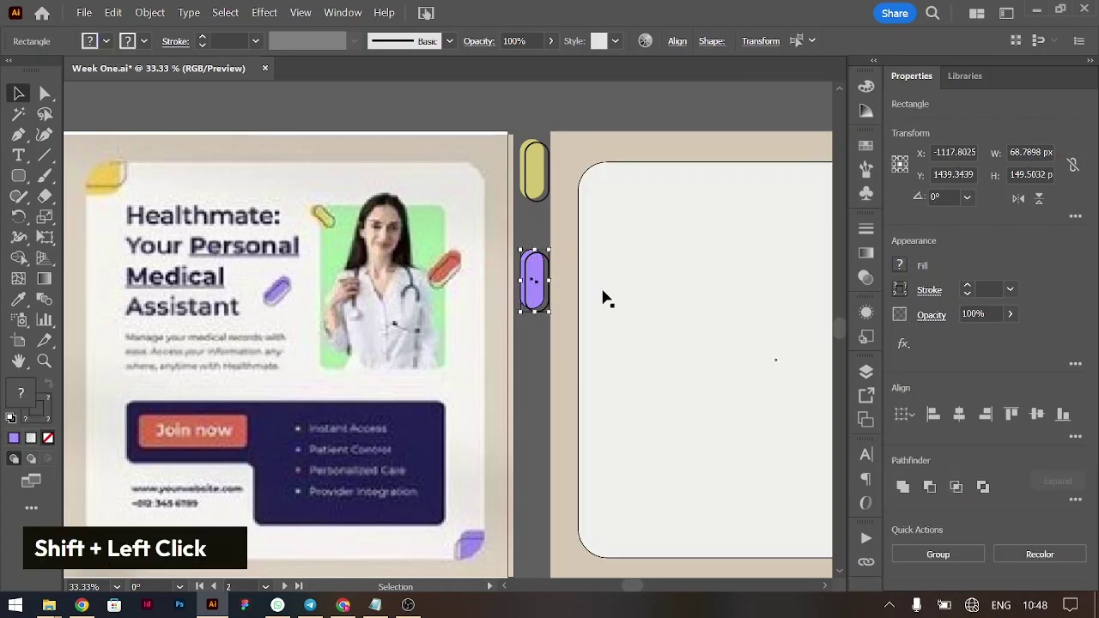
pyautogui.press('ctrl+g')
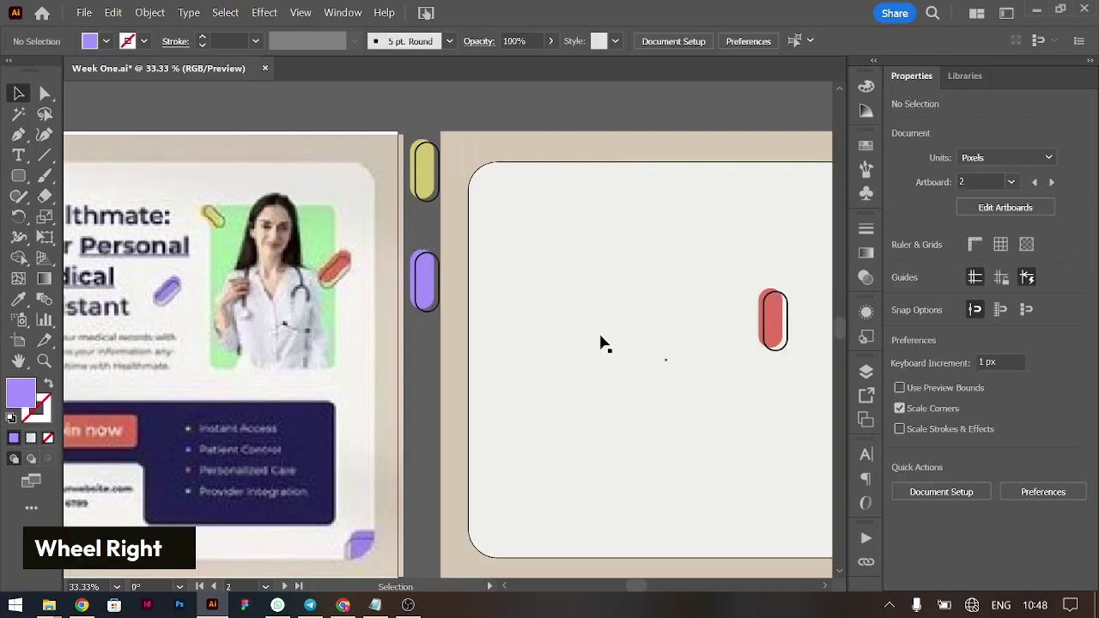
# Type the headline's first line 'Healthmate:' in Montserrat SemiBold on the right artboard
pyautogui.scroll(-3)
pyautogui.press('ctrl+-')
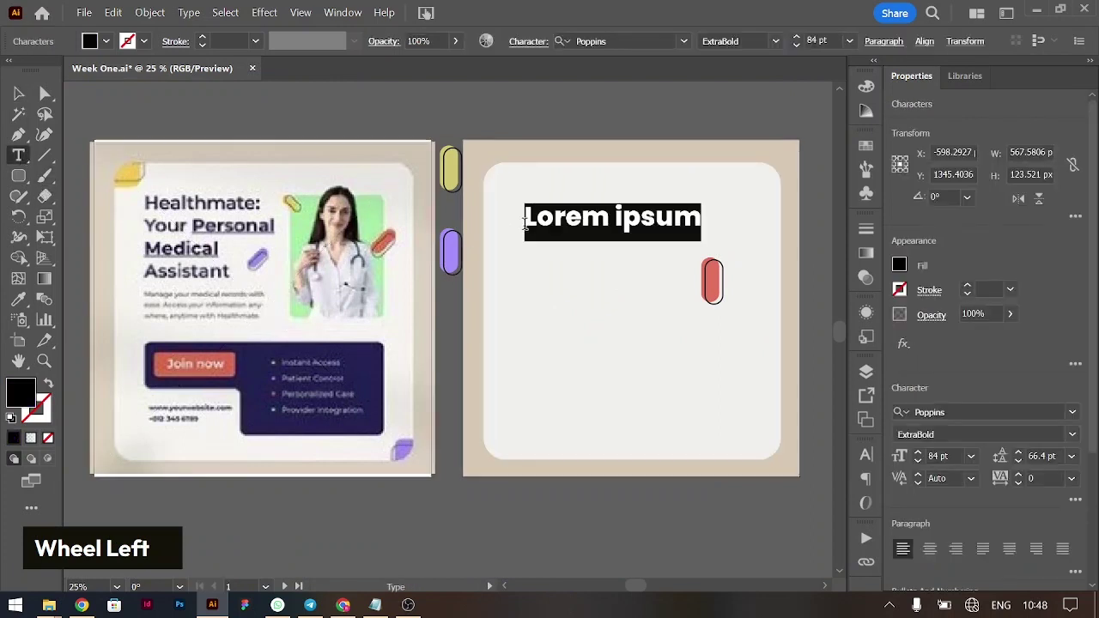
pyautogui.write('hea')
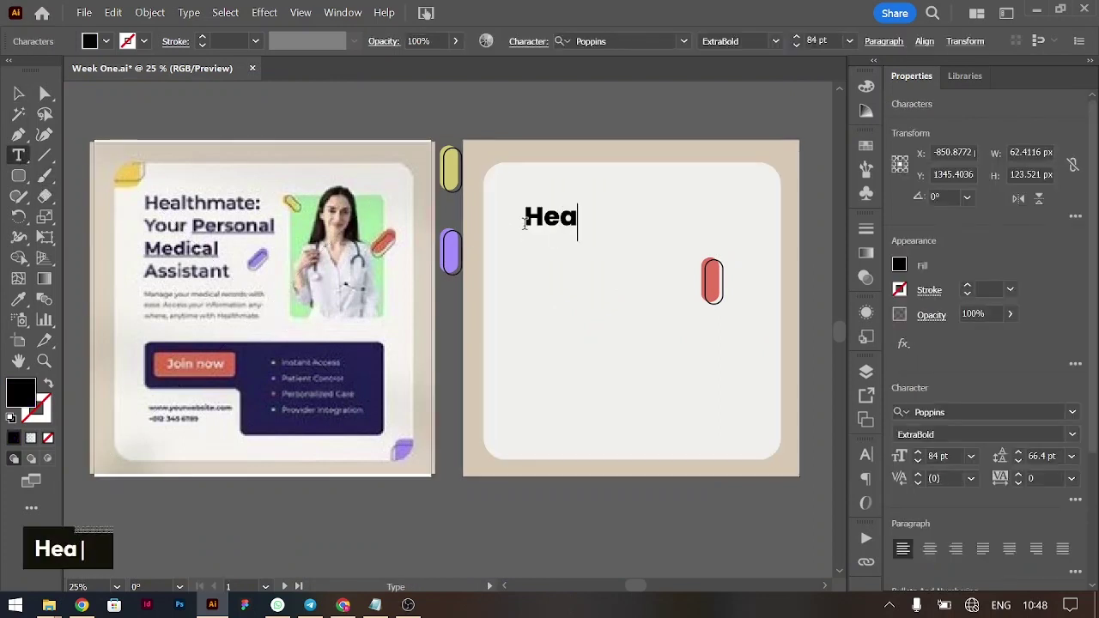
pyautogui.write('l')
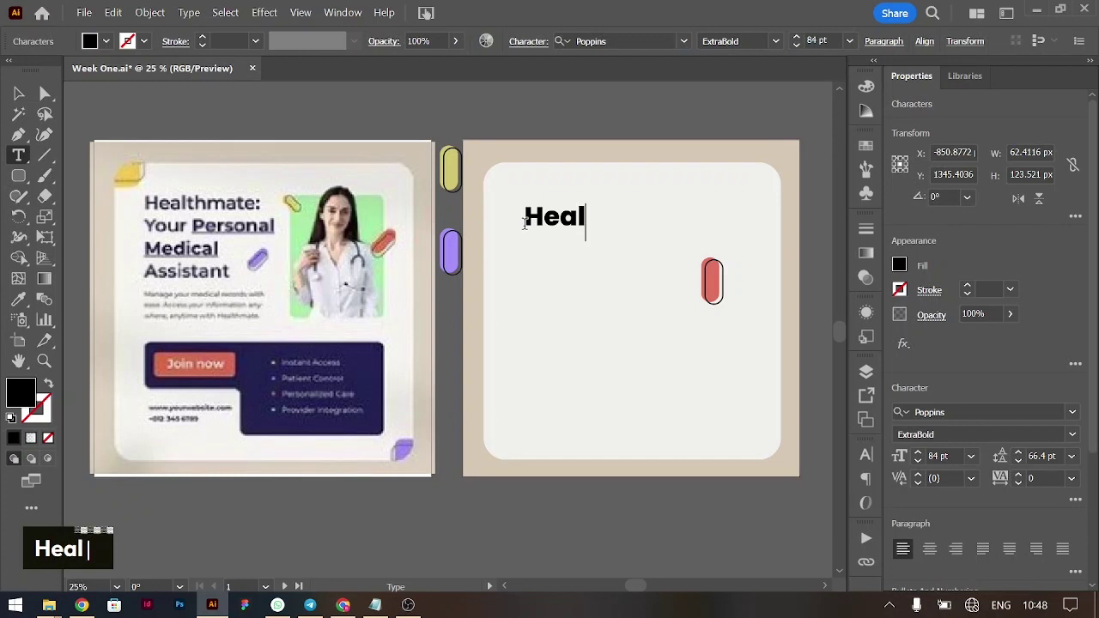
pyautogui.write('thmate')
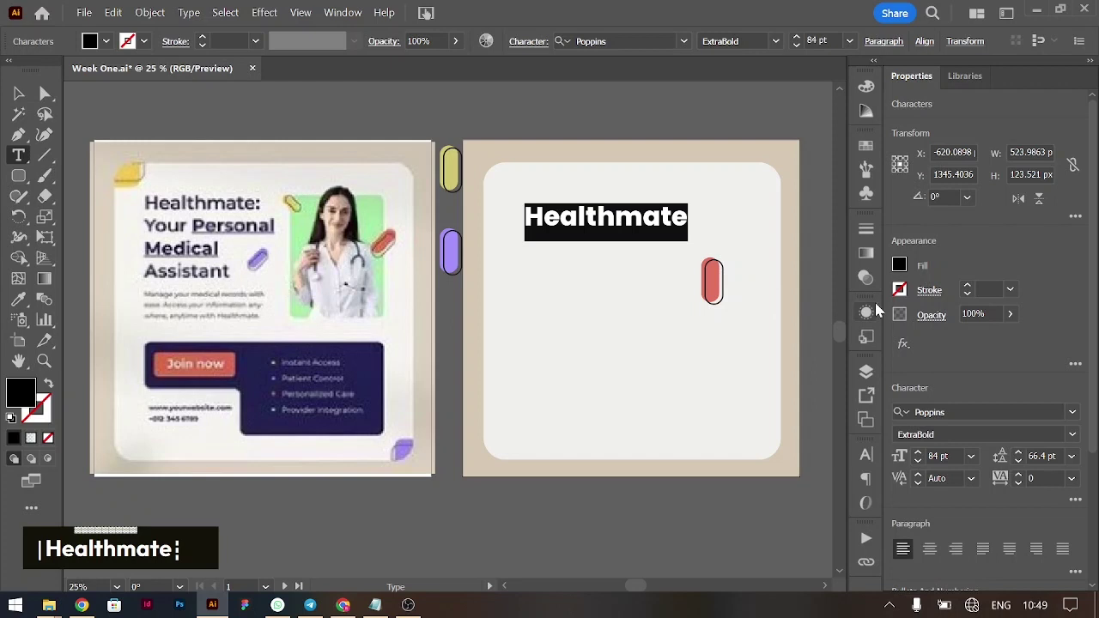
pyautogui.write('on')
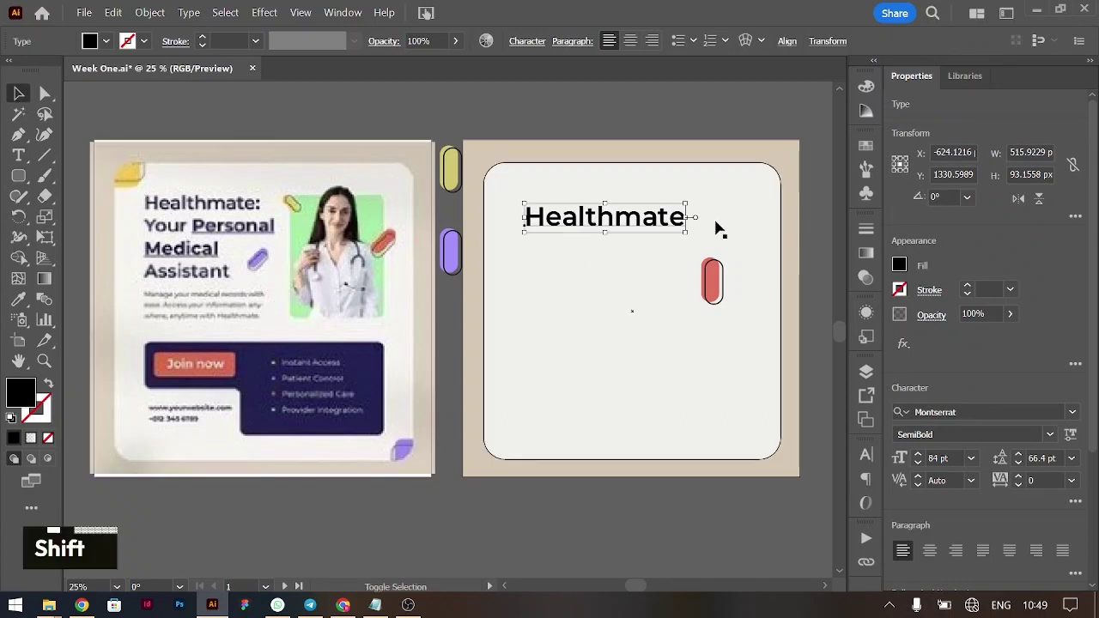
# Re-enter the headline text and break to a new line for 'Your'
pyautogui.click(692, 213)
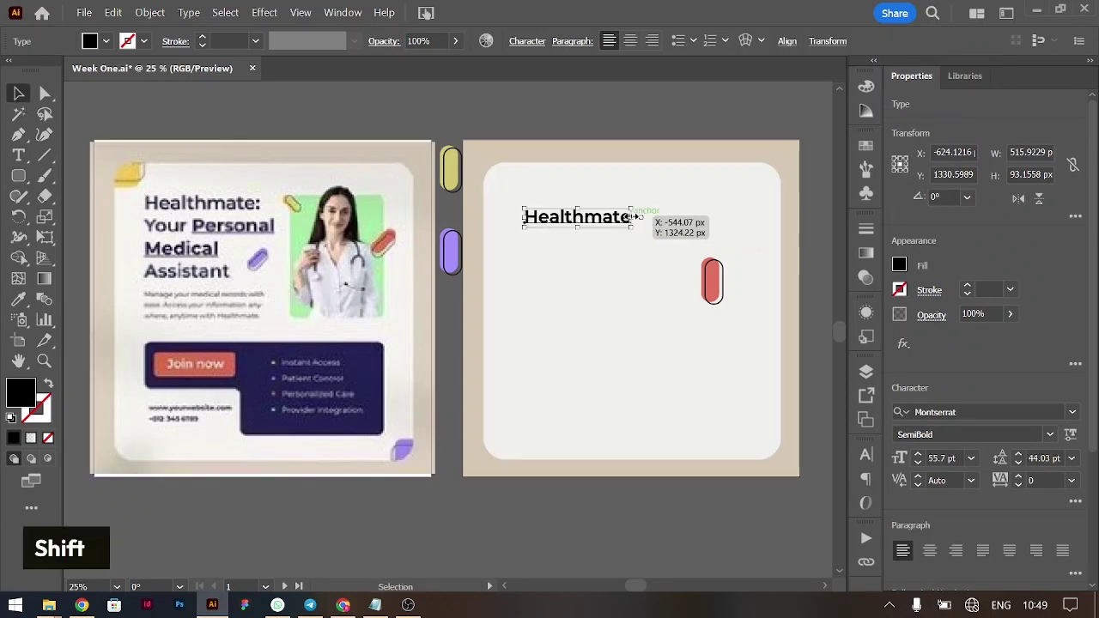
pyautogui.doubleClick(611, 221)
pyautogui.press('Down')
pyautogui.press('Return')
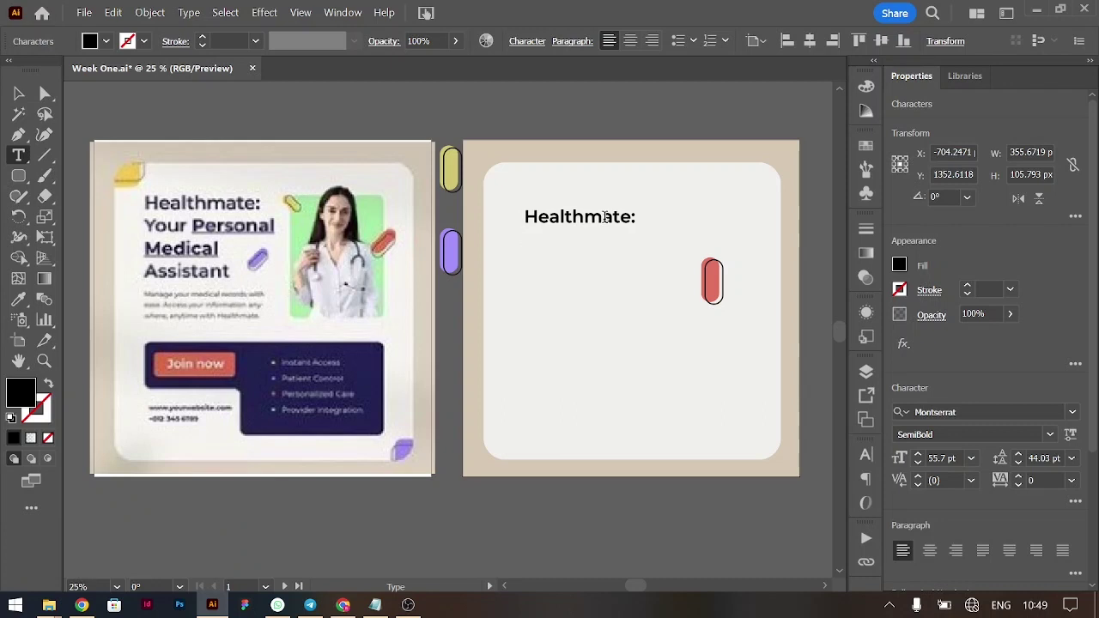
# Type the remaining lines 'Your Personal', 'Medical' and 'Assistant' with line breaks
pyautogui.write('your')
pyautogui.write('p|r')
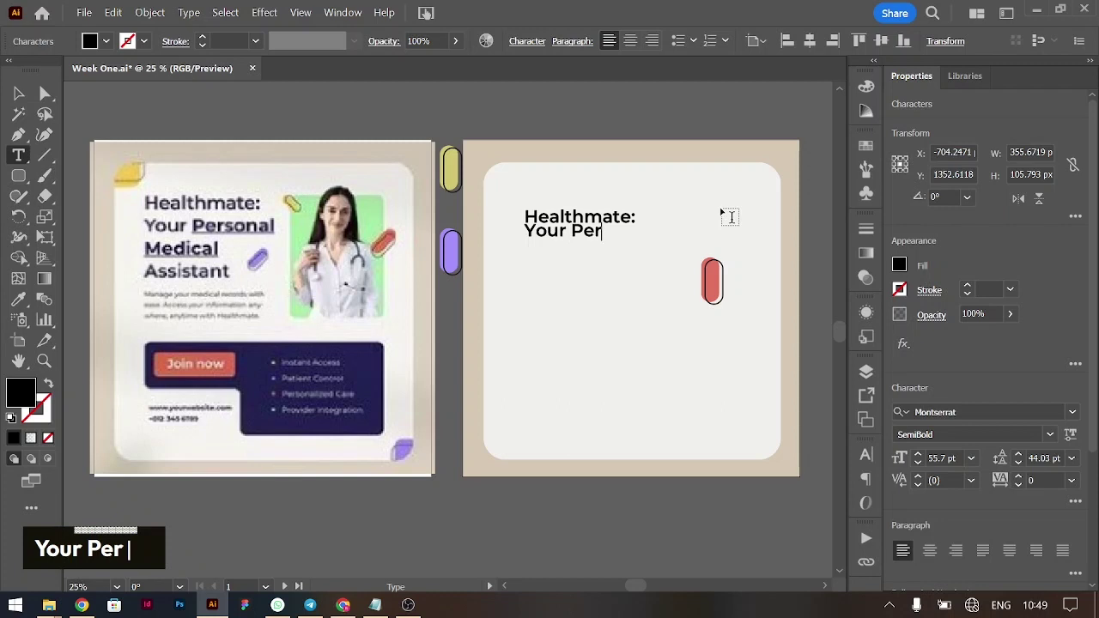
pyautogui.write('sonal')
pyautogui.press('Return')
pyautogui.write('medical')
pyautogui.press('Return')
pyautogui.write('assistant')
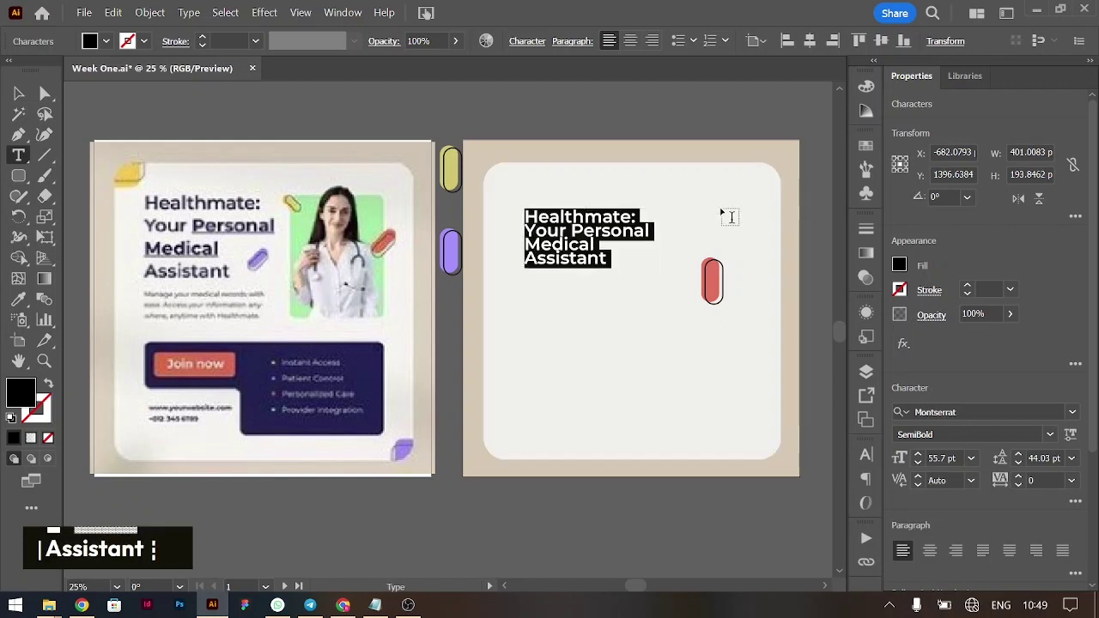
# Increase the headline leading to 66 pt
pyautogui.press('alt+Down')
pyautogui.press('alt+Down')
pyautogui.press('alt+Down')
pyautogui.press('alt+Down')
pyautogui.press('alt+Down')
# Set 'Personal Medical' to Montserrat ExtraBold and underline it
pyautogui.press('alt+Down')
pyautogui.press('alt+Down')
pyautogui.press('alt+Down')
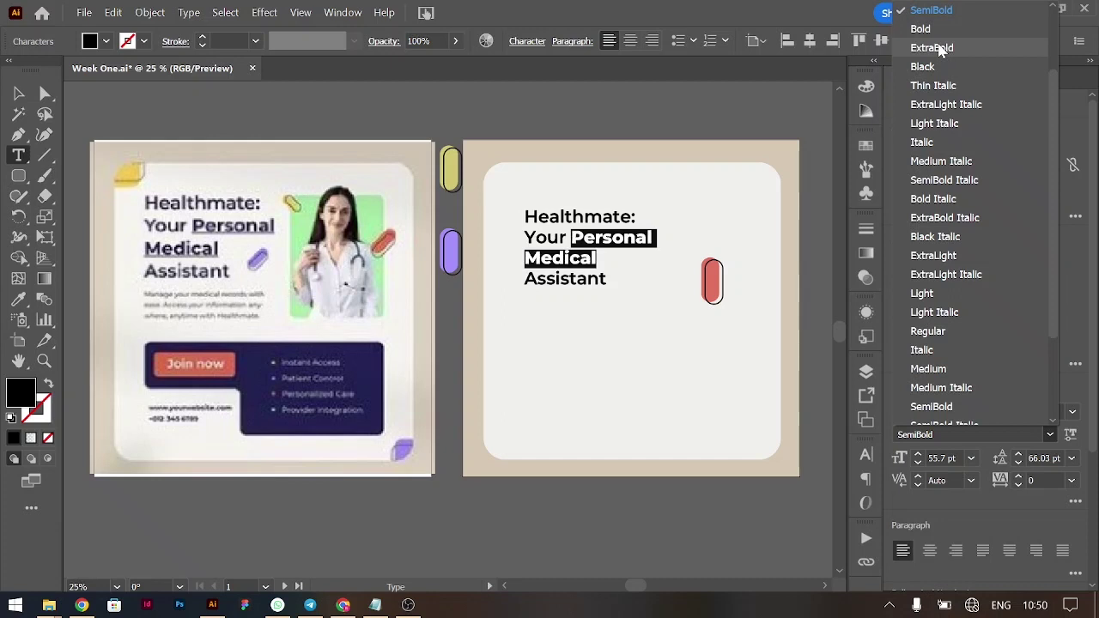
pyautogui.doubleClick(1078, 502)
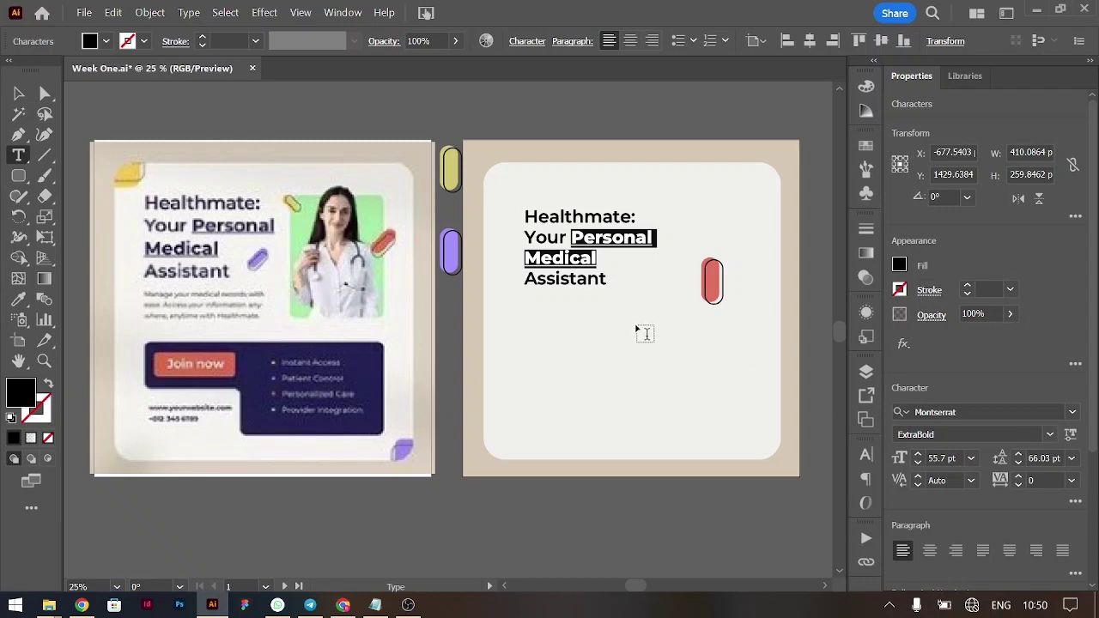
# Colour the headline navy from the reference and add a light green rectangle beside it
pyautogui.press('ctrl+a')
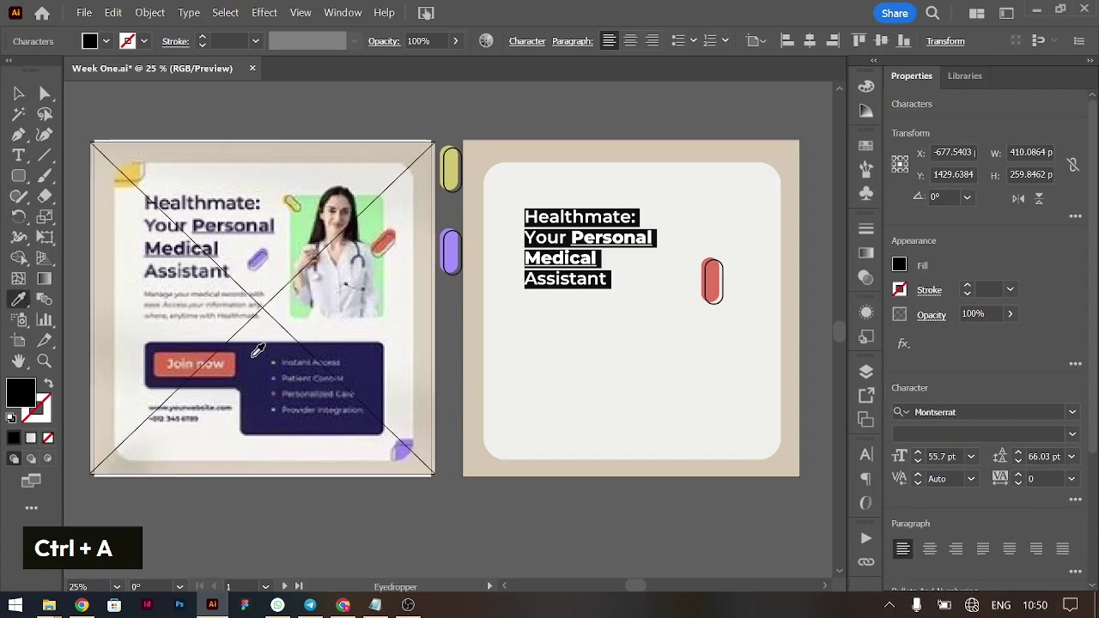
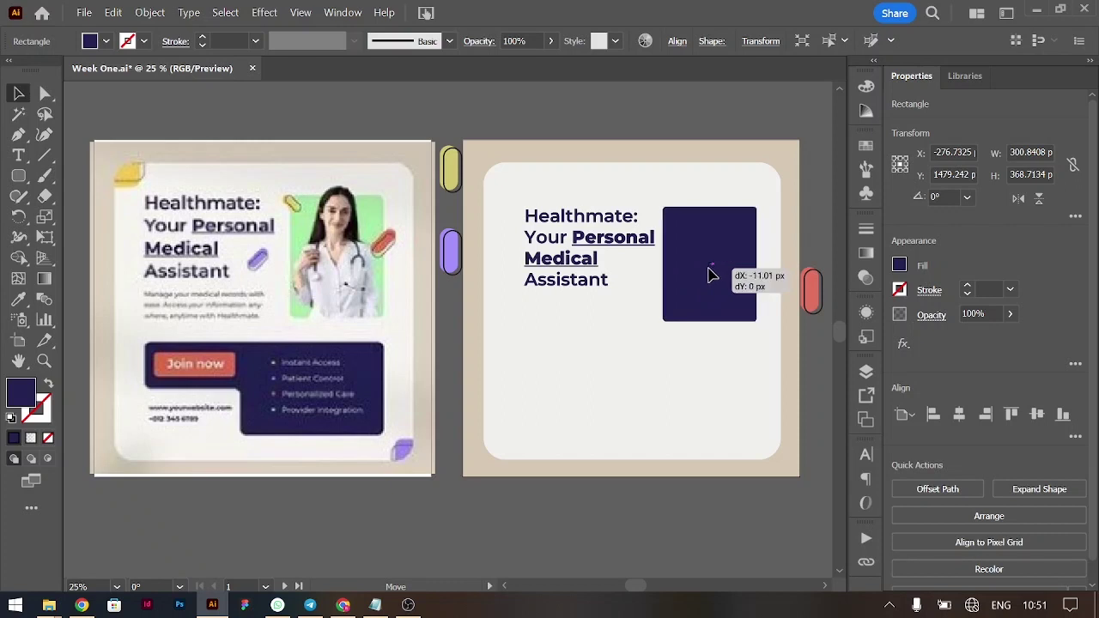
pyautogui.click(576, 247)
pyautogui.press('shift+Left')
pyautogui.press('shift+Left')
# Duplicate the green rectangle straight down toward the bottom of the artboard
pyautogui.scroll(3)
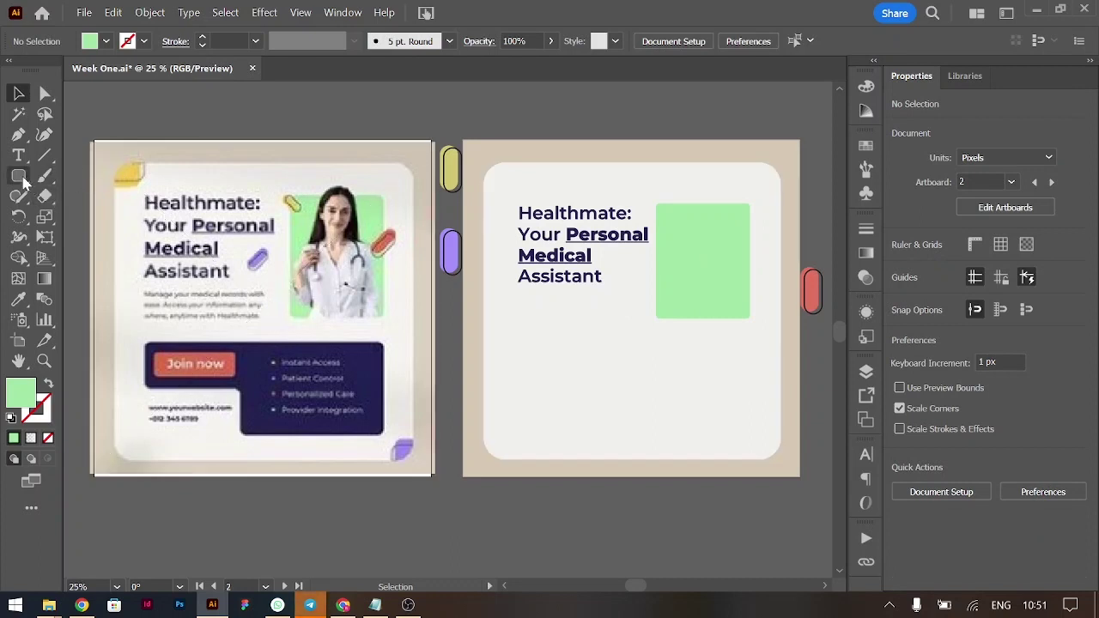
pyautogui.click(728, 249)
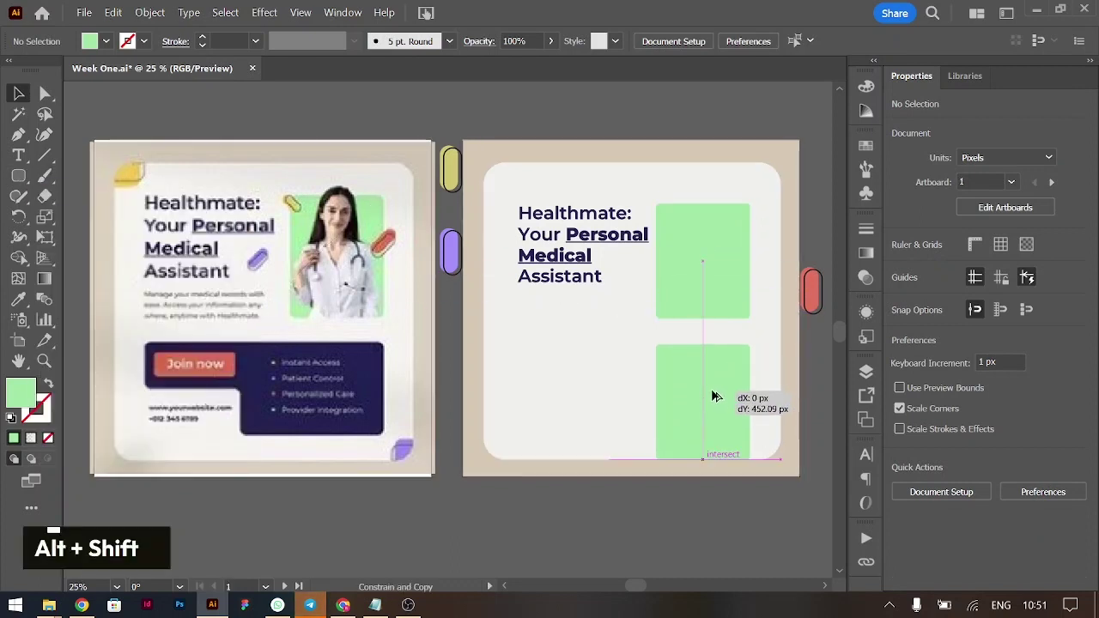
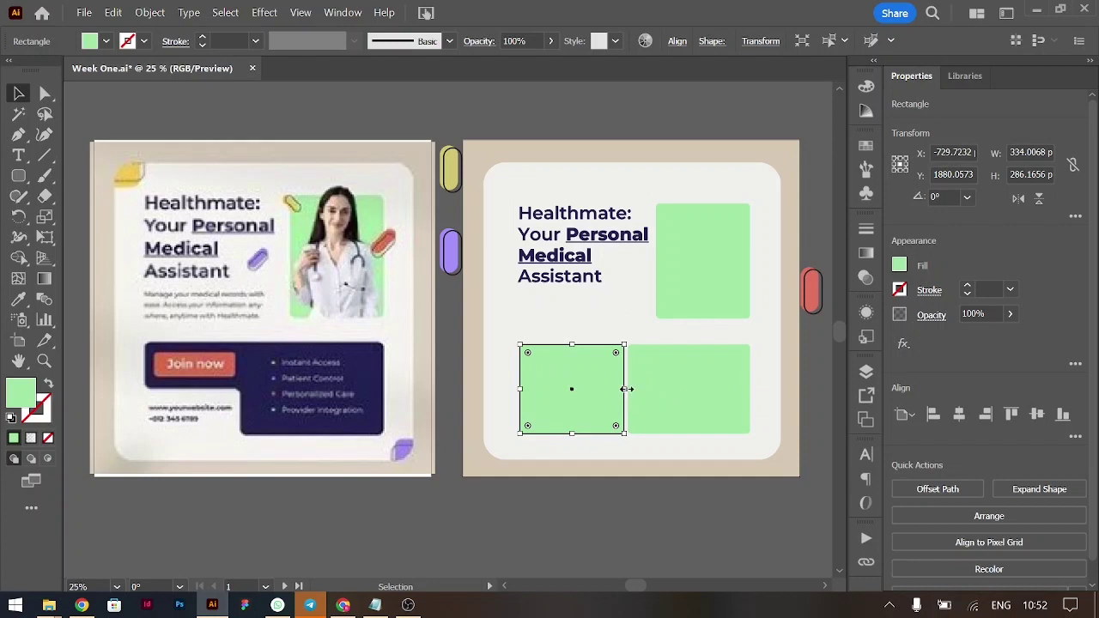
# Make a shorter navy bar from the lower rectangles and place it at the bottom-left corner
pyautogui.click(715, 372)
pyautogui.click(607, 394)
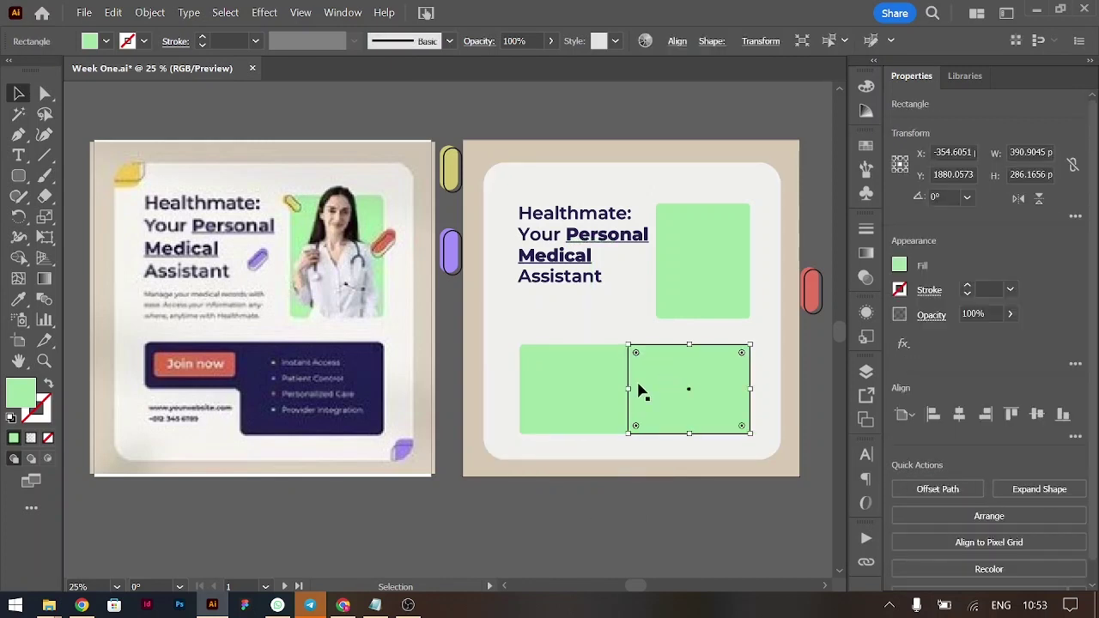
pyautogui.press('BackSpace')
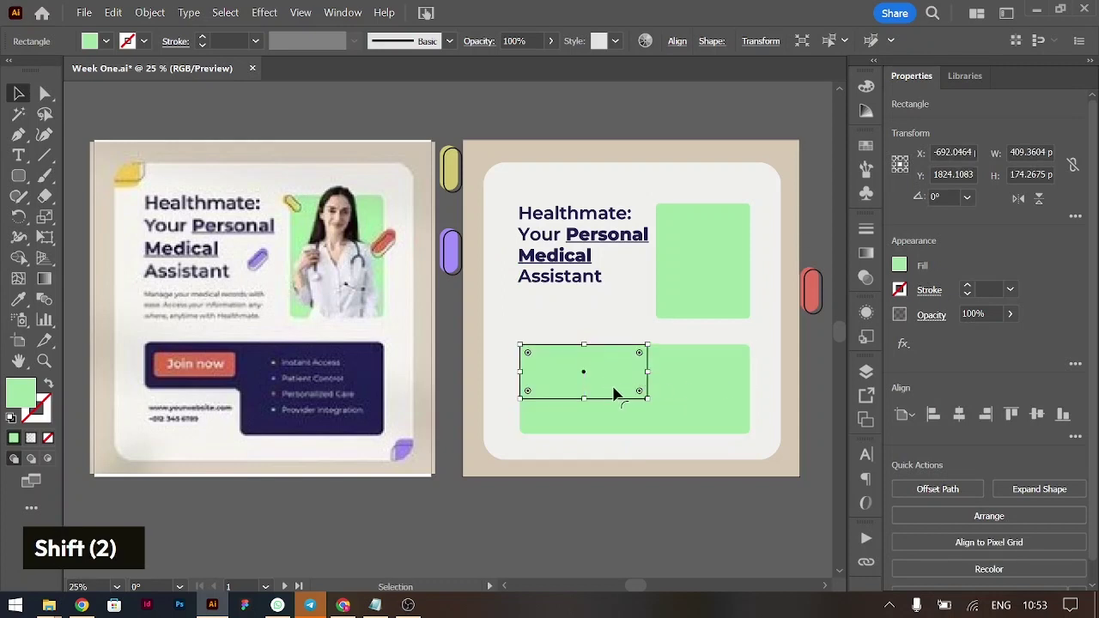
pyautogui.press('i')
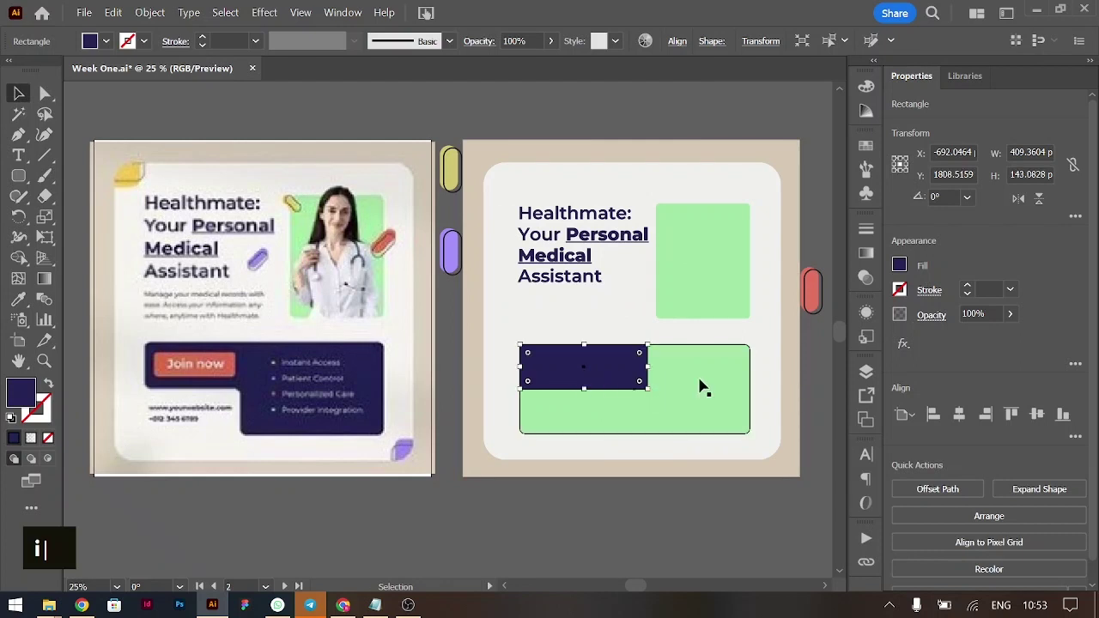
pyautogui.click(702, 381)
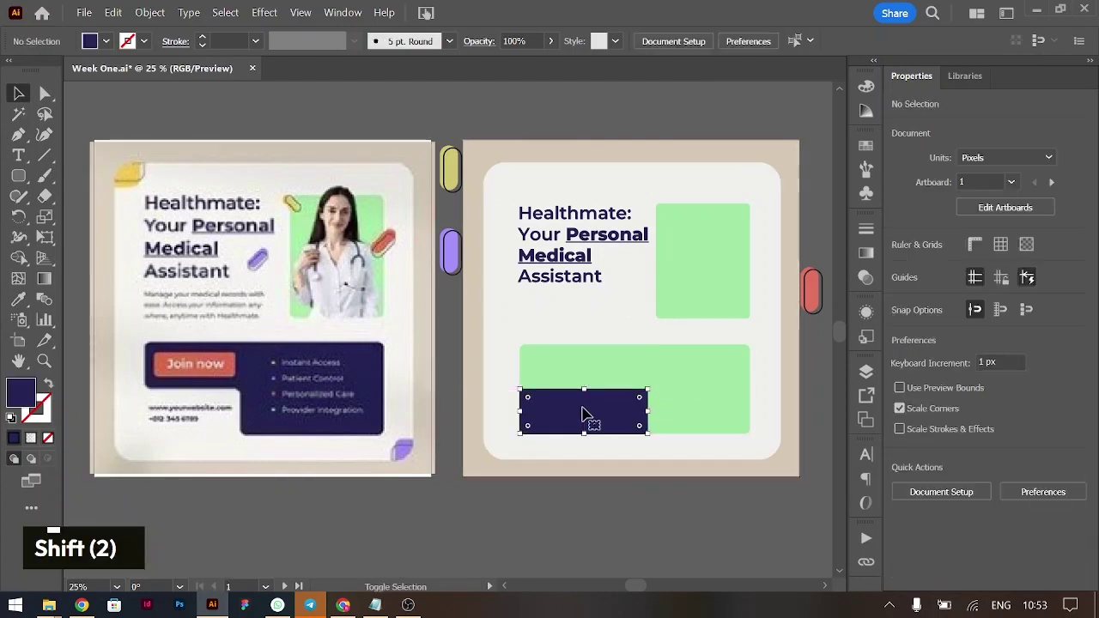
# Select the navy bar with the green block, then undo an accidental deletion
pyautogui.click(640, 364)
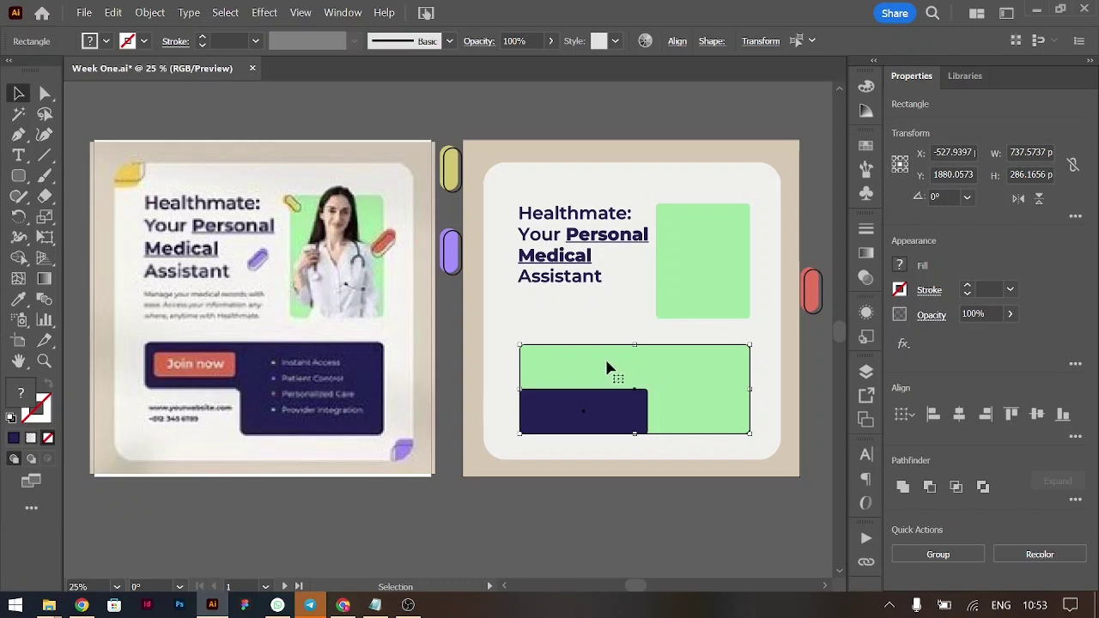
pyautogui.click(615, 414)
pyautogui.doubleClick(524, 435)
pyautogui.press('BackSpace')
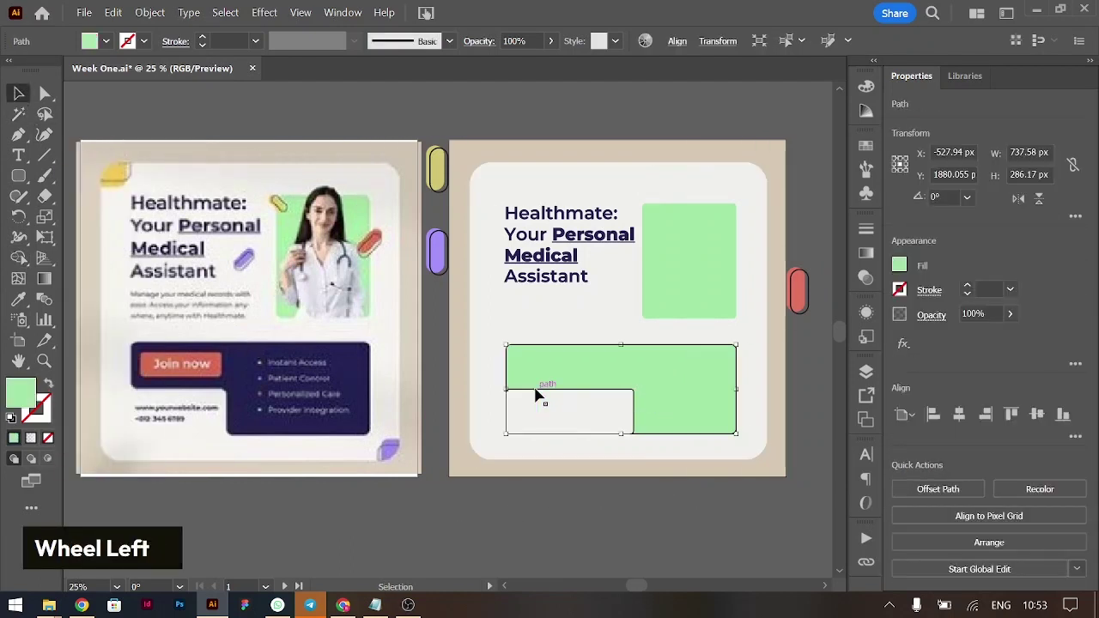
pyautogui.press('ctrl+z')
pyautogui.press('ctrl+z')
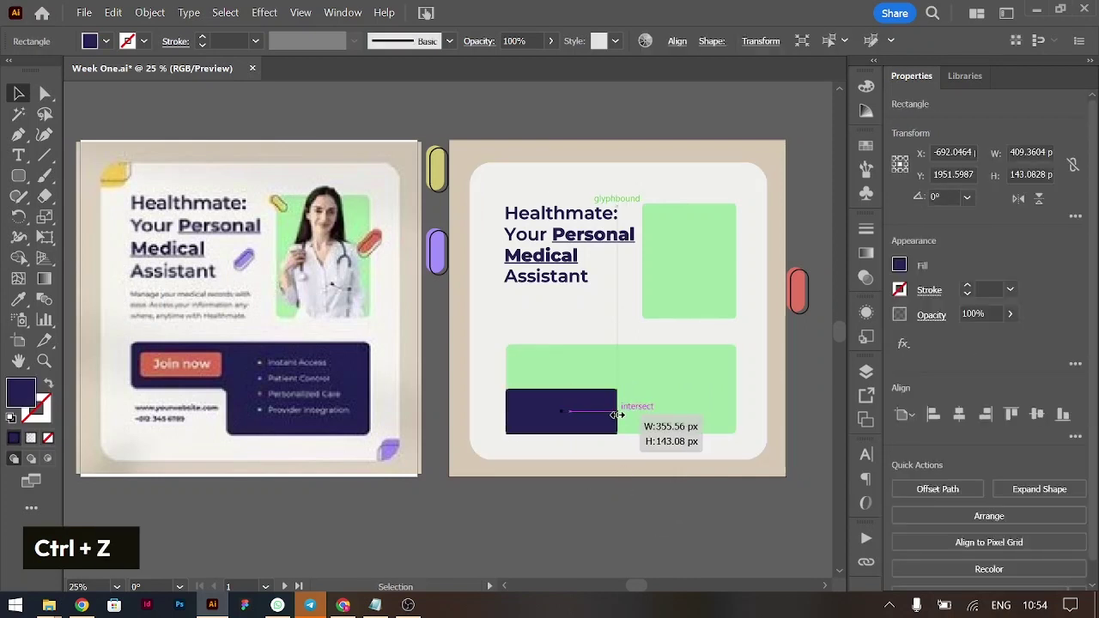
# Cut the navy bar out of the green block with Shape Builder, leaving a notched single path
pyautogui.click(697, 415)
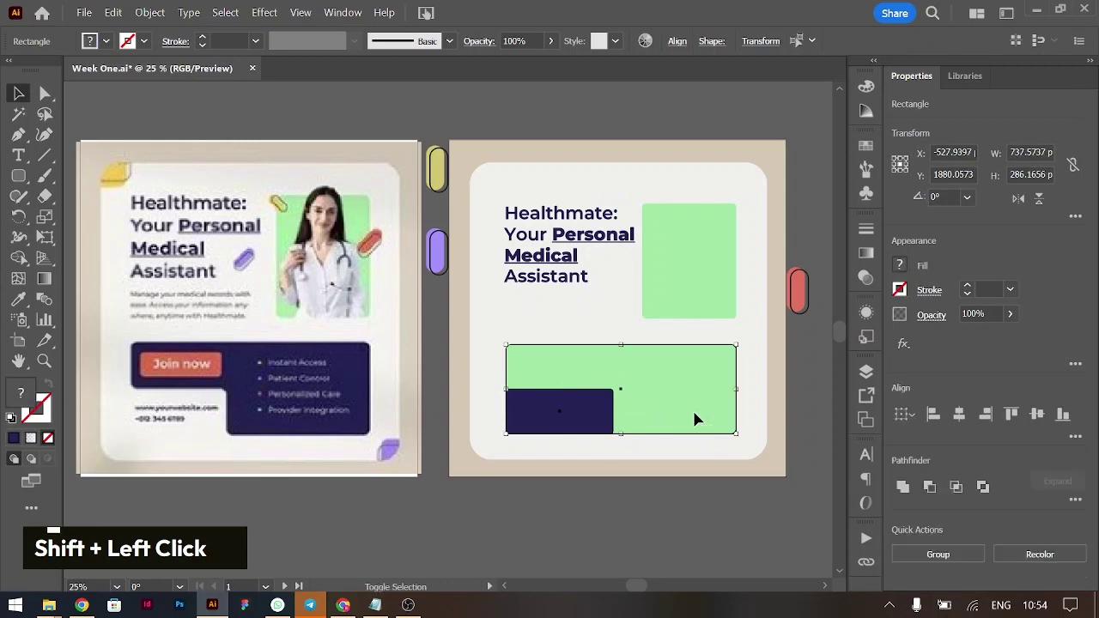
pyautogui.press('m')
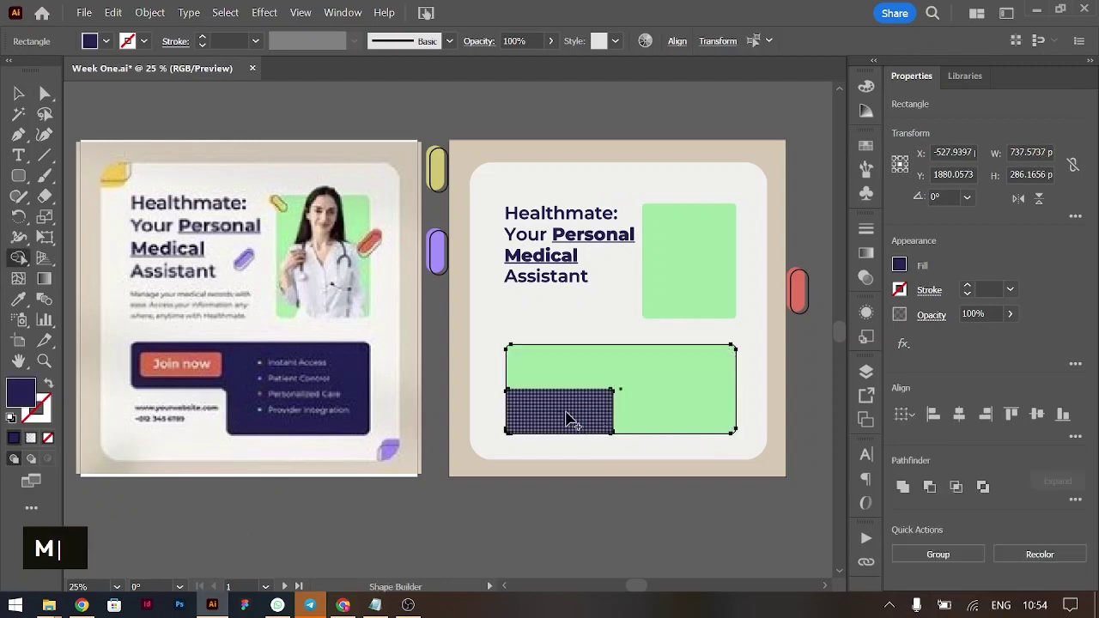
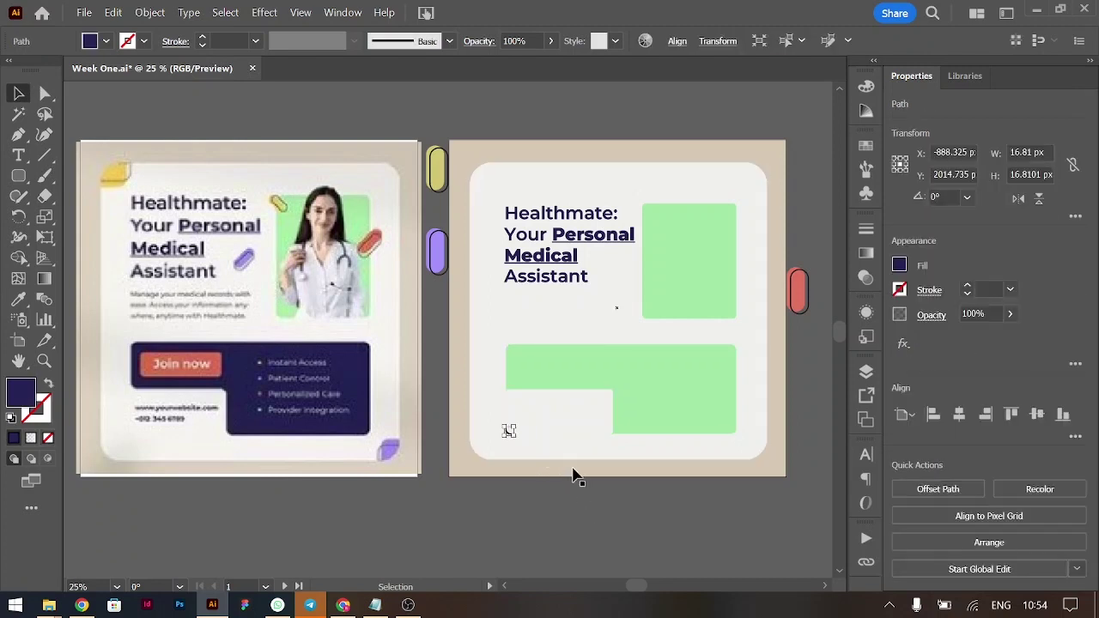
pyautogui.press('BackSpace')
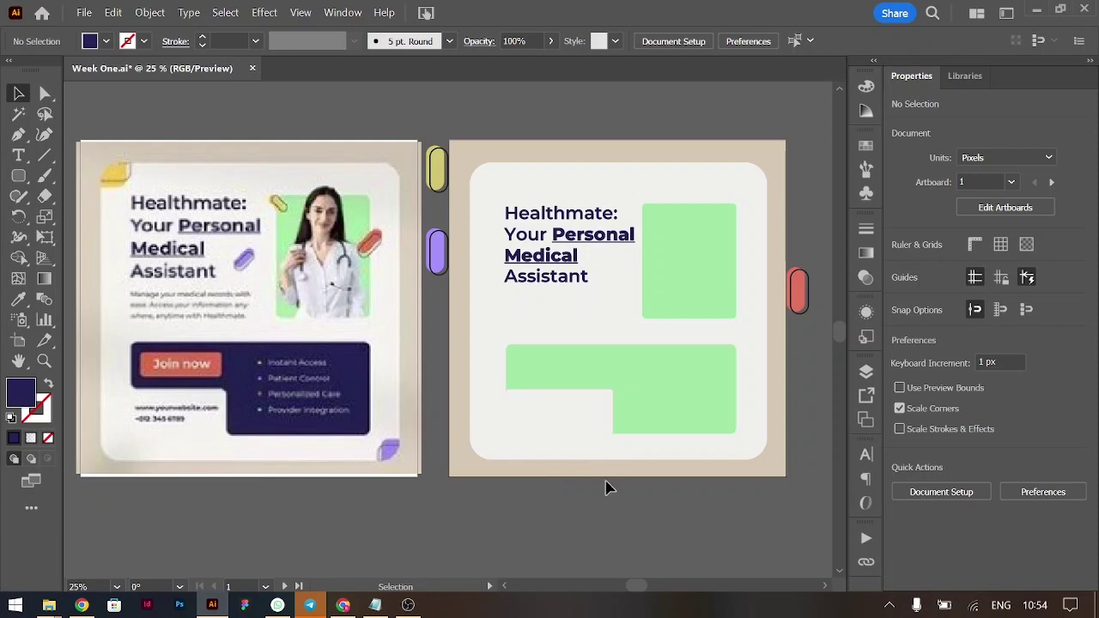
pyautogui.press('a')
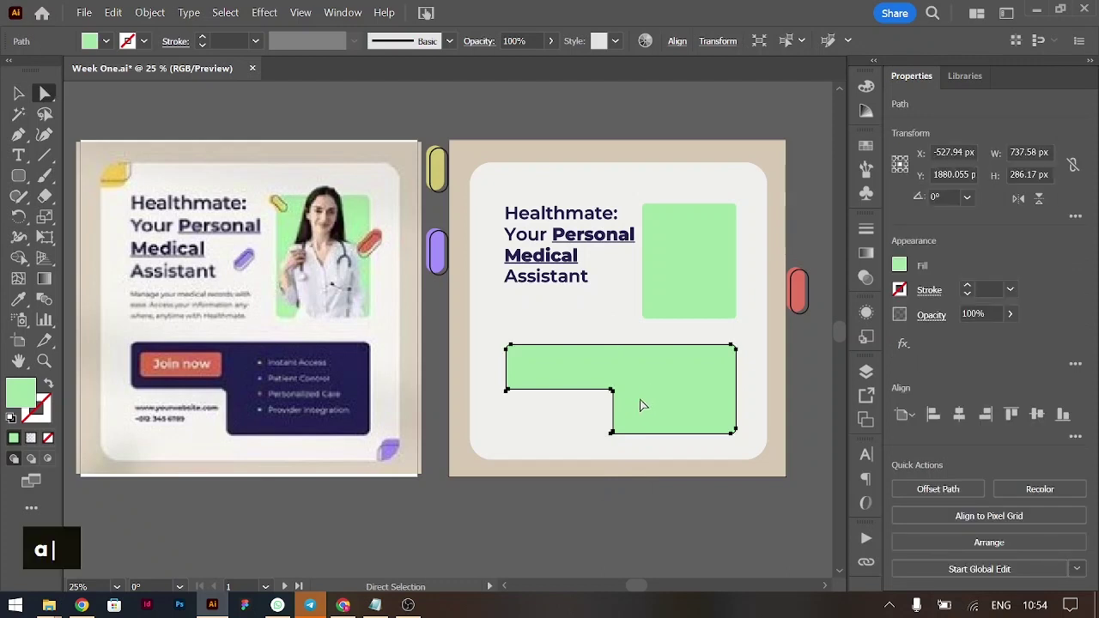
pyautogui.press('ctrl+=')
pyautogui.press('ctrl+=')
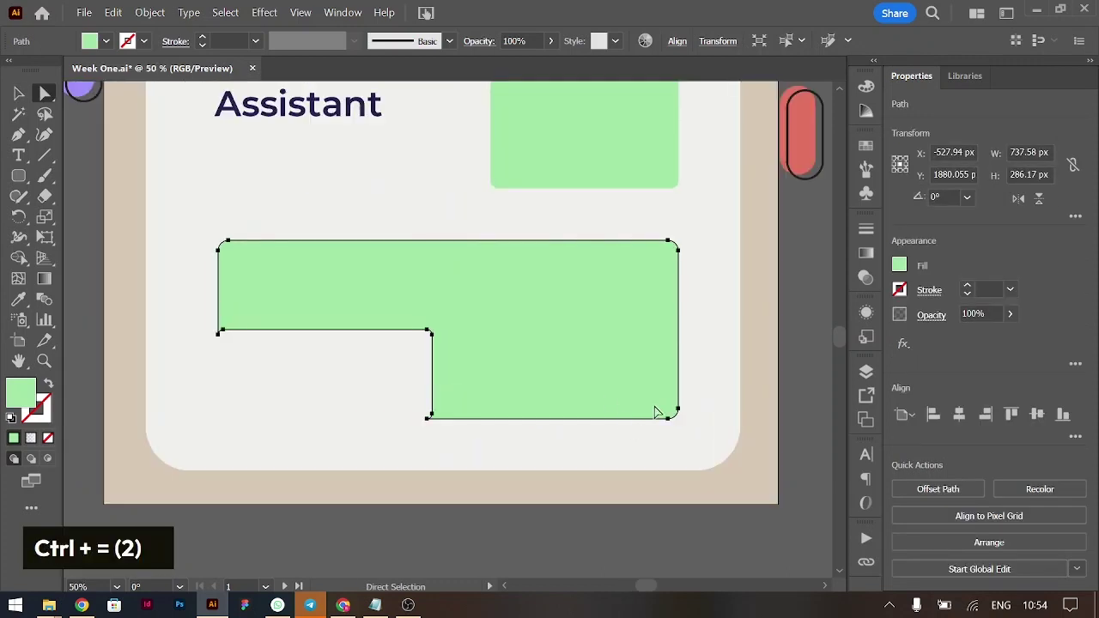
pyautogui.press('ctrl+-')
pyautogui.press('ctrl+-')
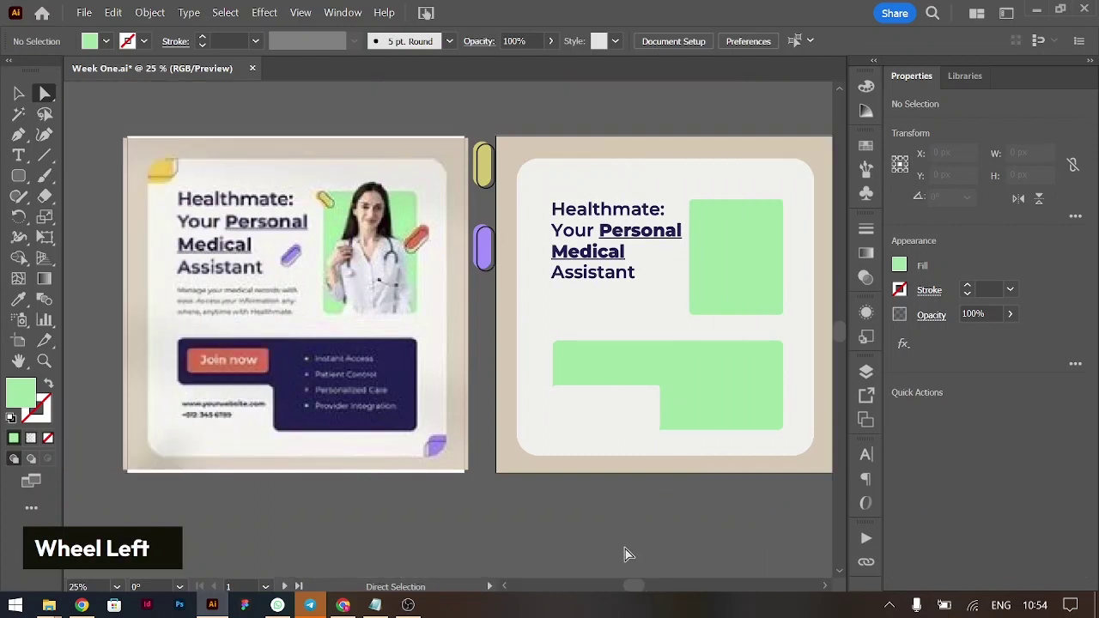
# Colour the notched block navy, bring the pills to front beside the headline and save
pyautogui.press('i')
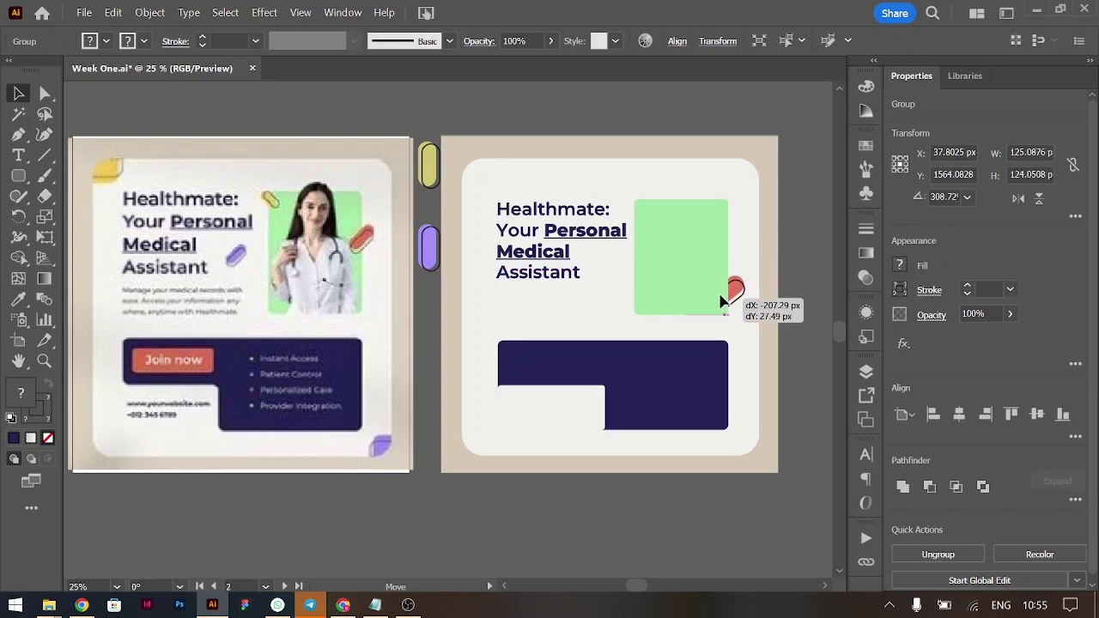
pyautogui.press('ctrl+shift+]')
pyautogui.press('ctrl+s')
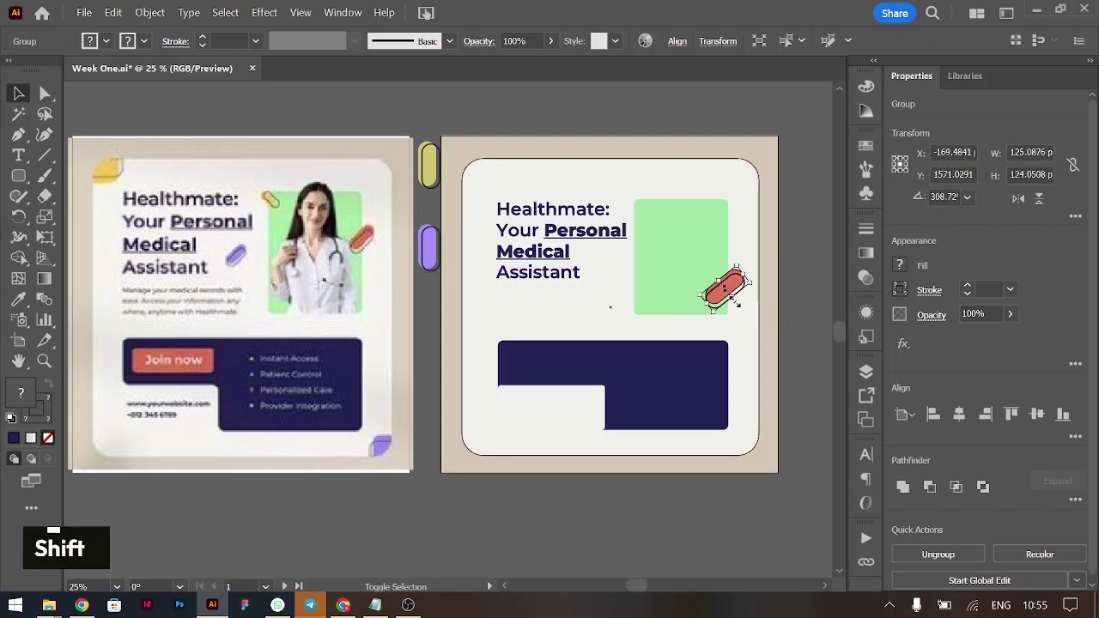
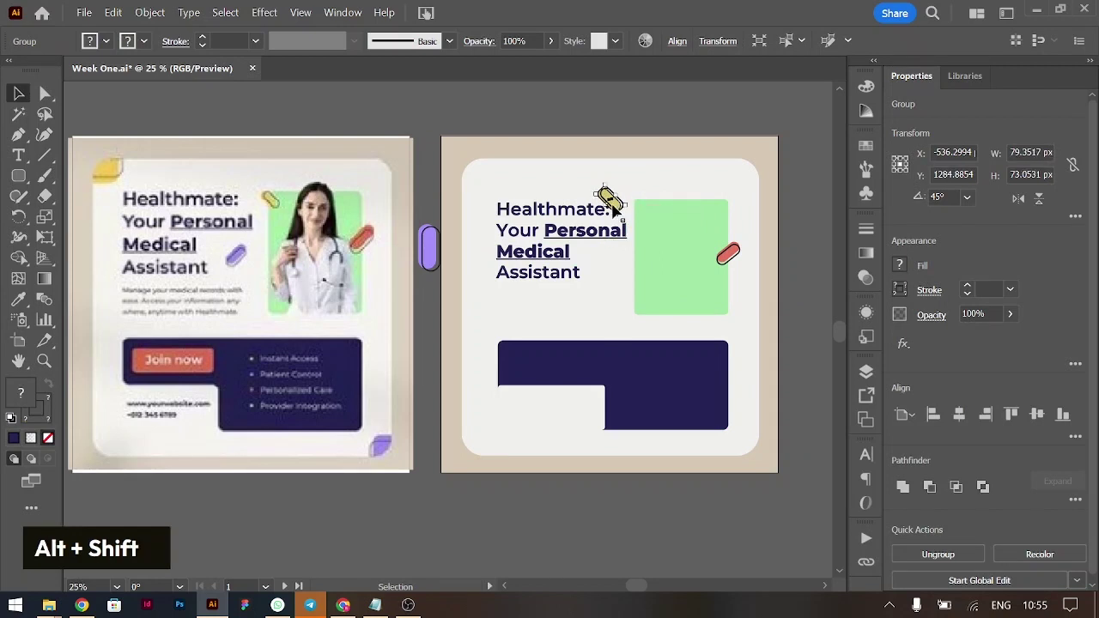
pyautogui.press('ctrl+shift+]')
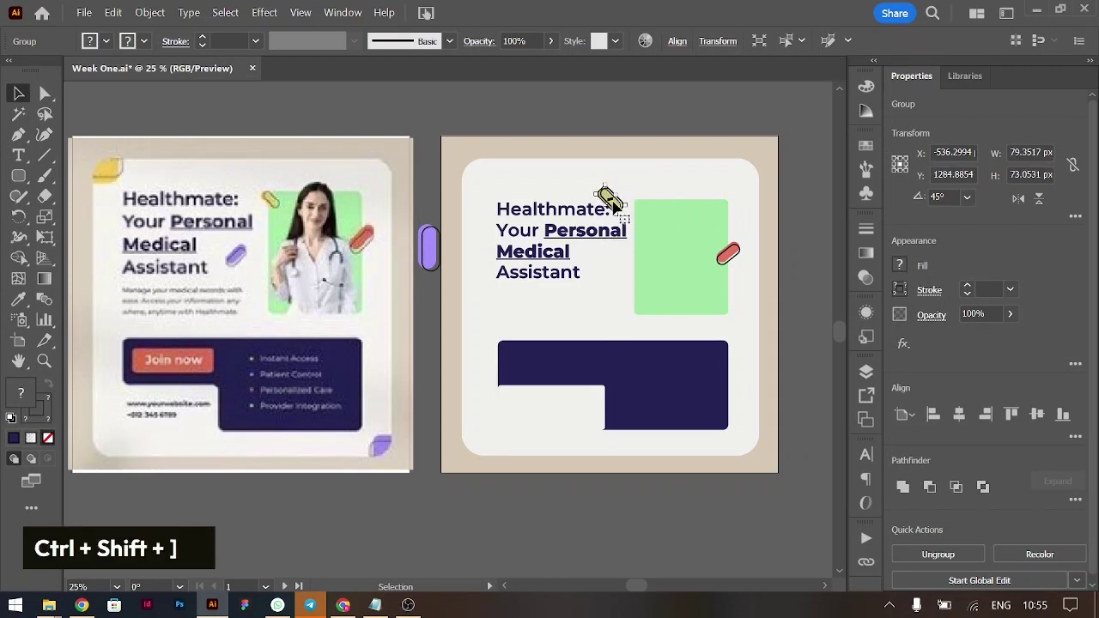
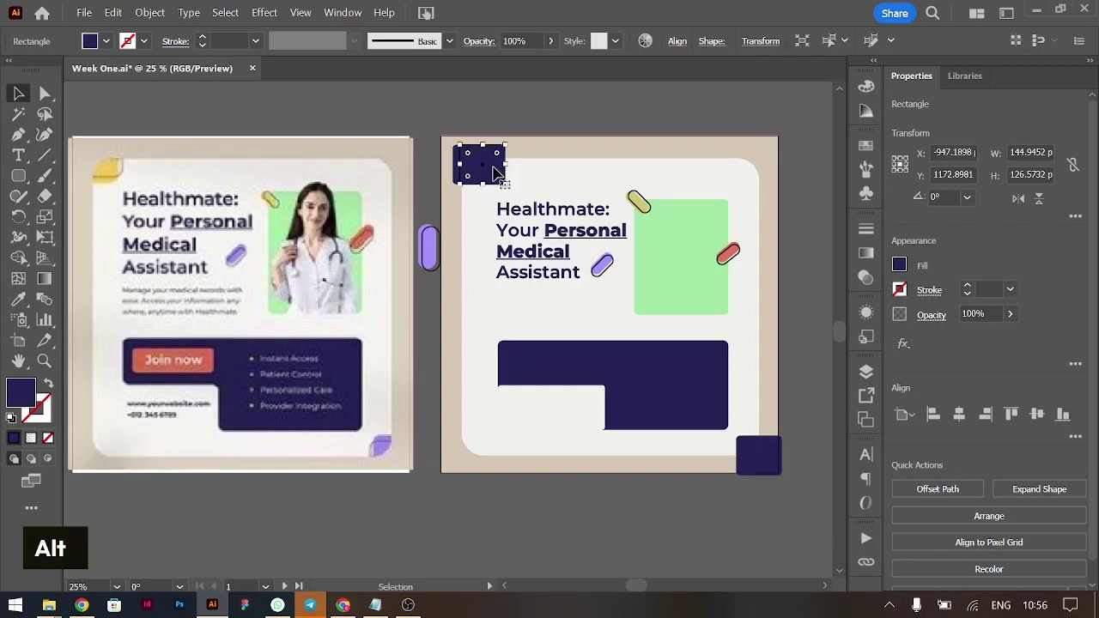
# Send the corner square behind the panel and colour the squares yellow and lavender from the reference
pyautogui.press('shift+Up')
pyautogui.press('i')
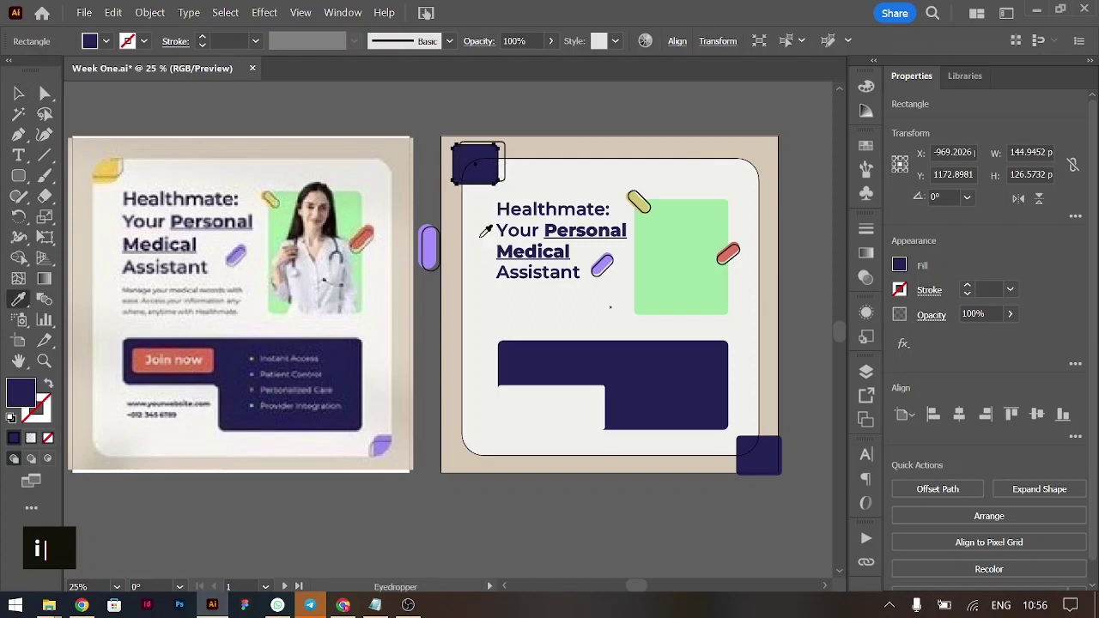
pyautogui.write('i')
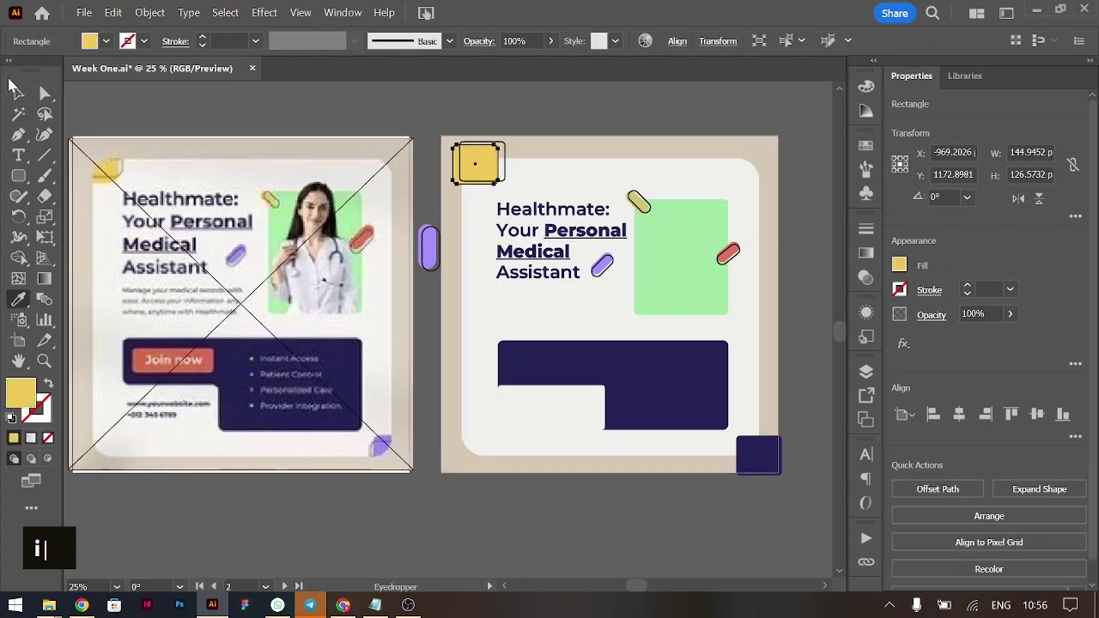
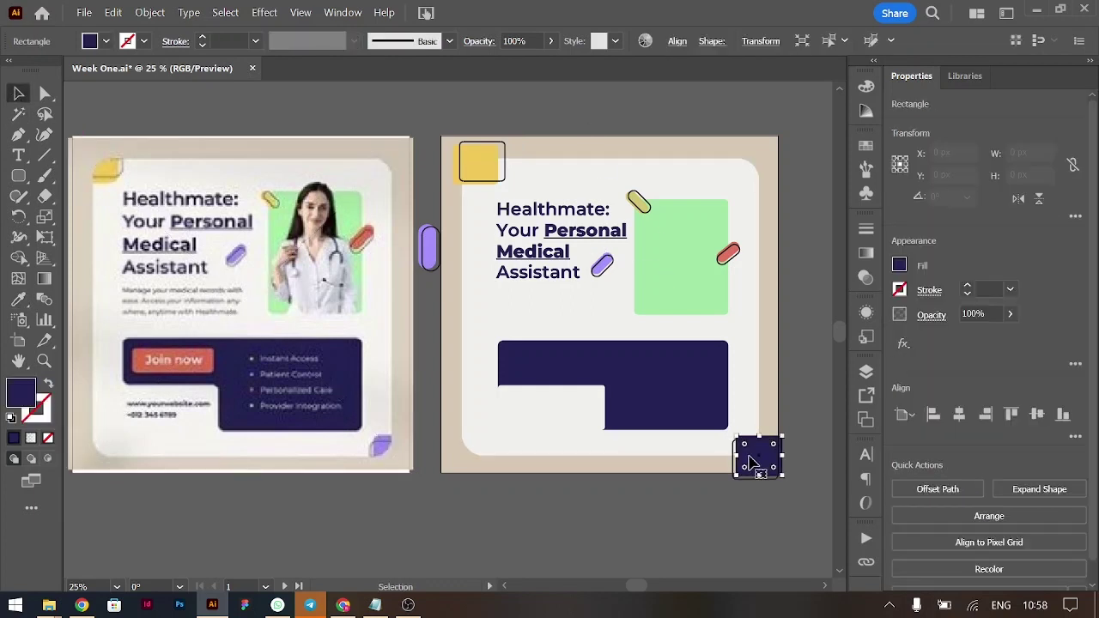
pyautogui.press('i')
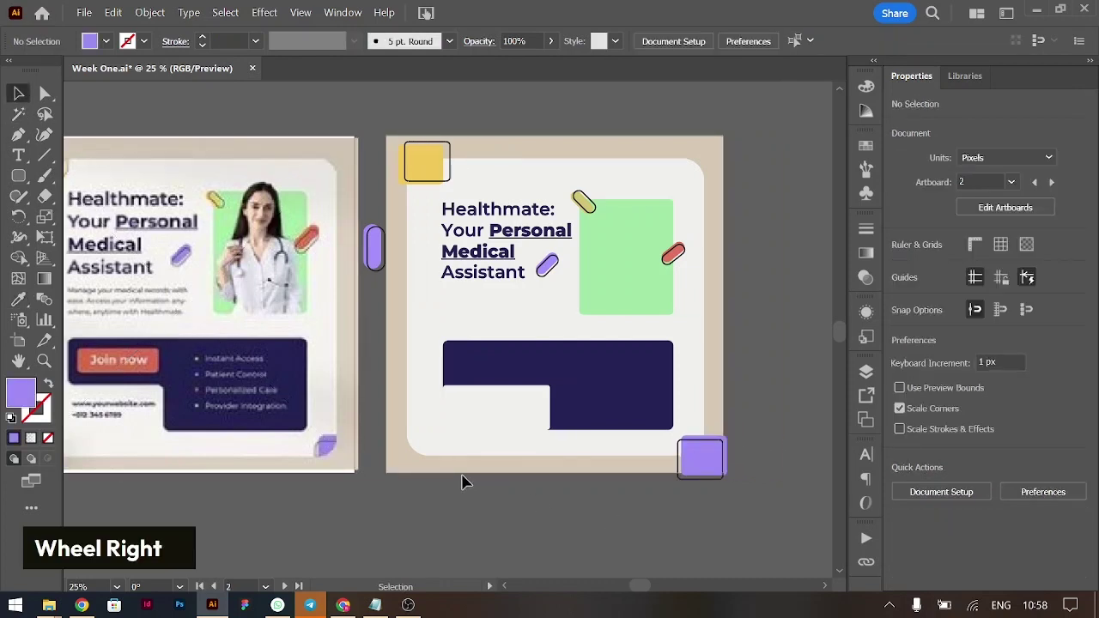
# Inspect the navy block's lower edge closely, then return to the full poster view
pyautogui.press('ctrl+=')
pyautogui.press('ctrl+=')
pyautogui.press('ctrl+=')
pyautogui.press('ctrl+=')
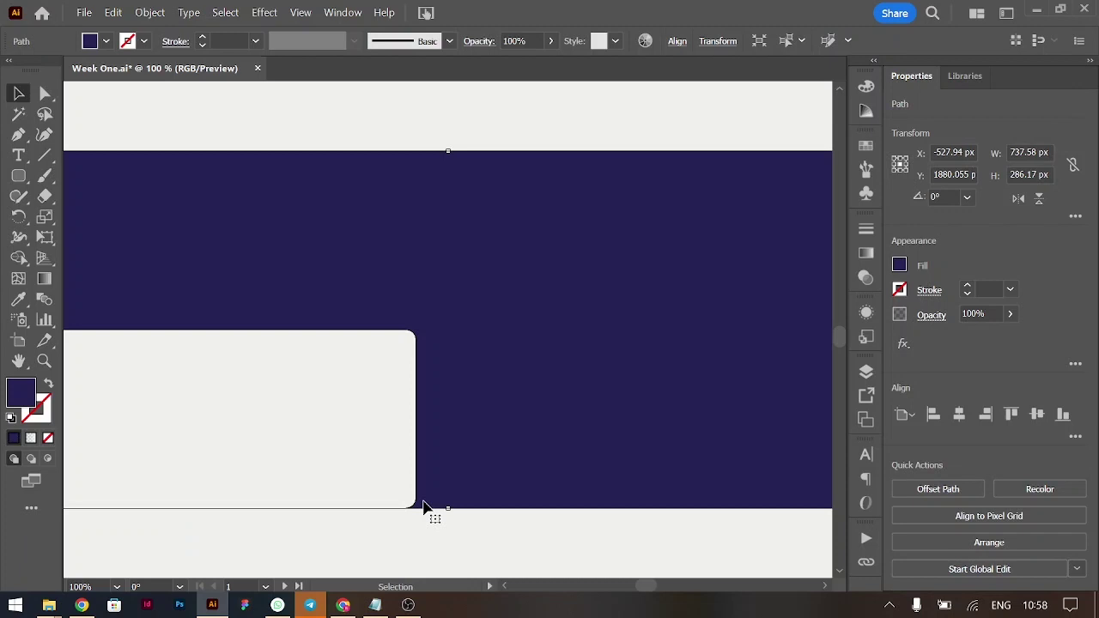
pyautogui.press('ctrl+-')
pyautogui.press('ctrl+-')
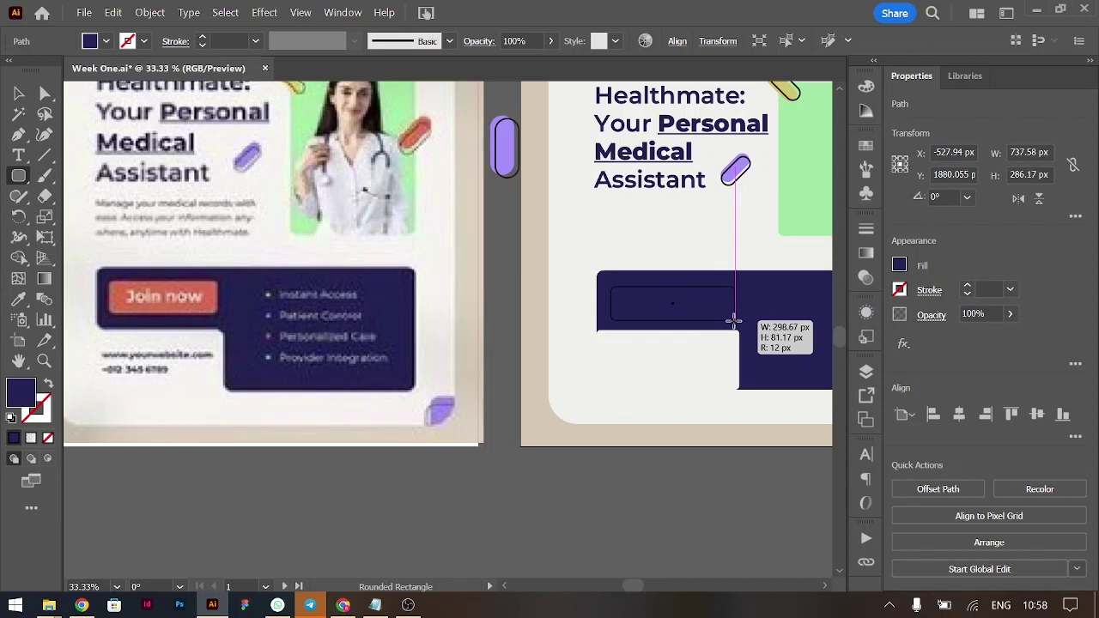
# Draw a rounded rectangle in the navy block and sample the coral Join now colour
pyautogui.press('shift+Up')
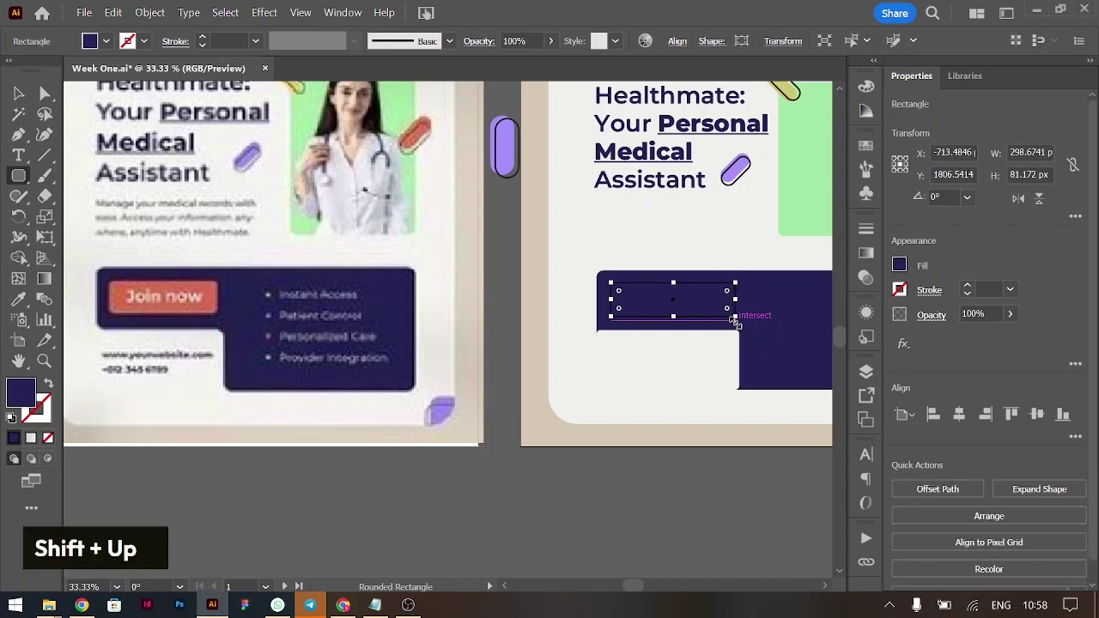
pyautogui.press('i')
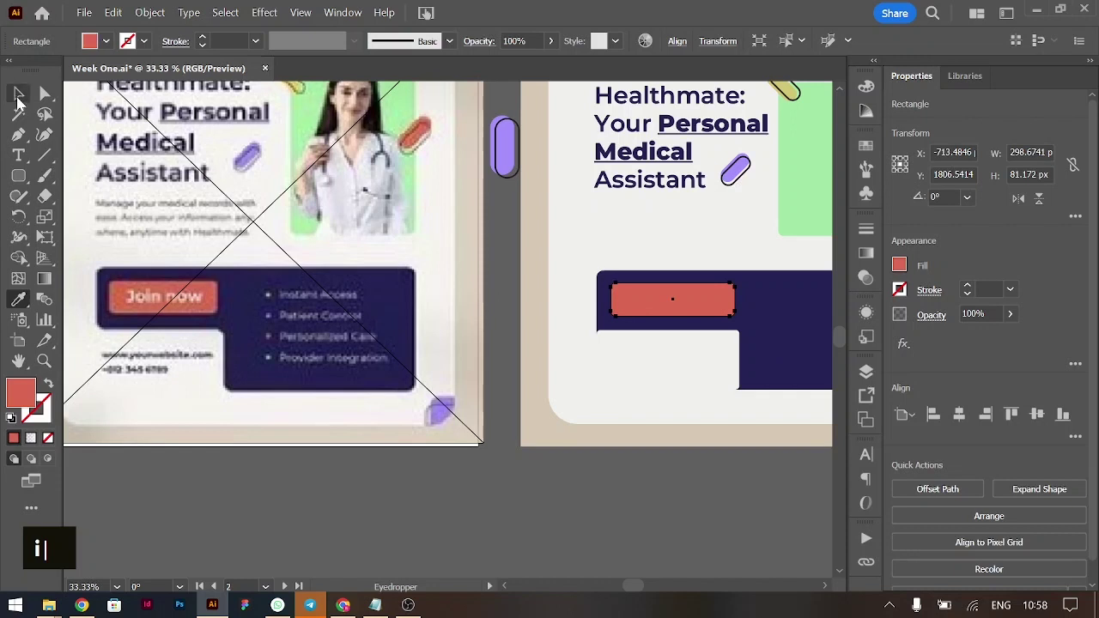
pyautogui.press('BackSpace')
# Create a three-line placeholder paragraph area below the headline in 18 pt Montserrat with 34 pt leading
pyautogui.write('t')
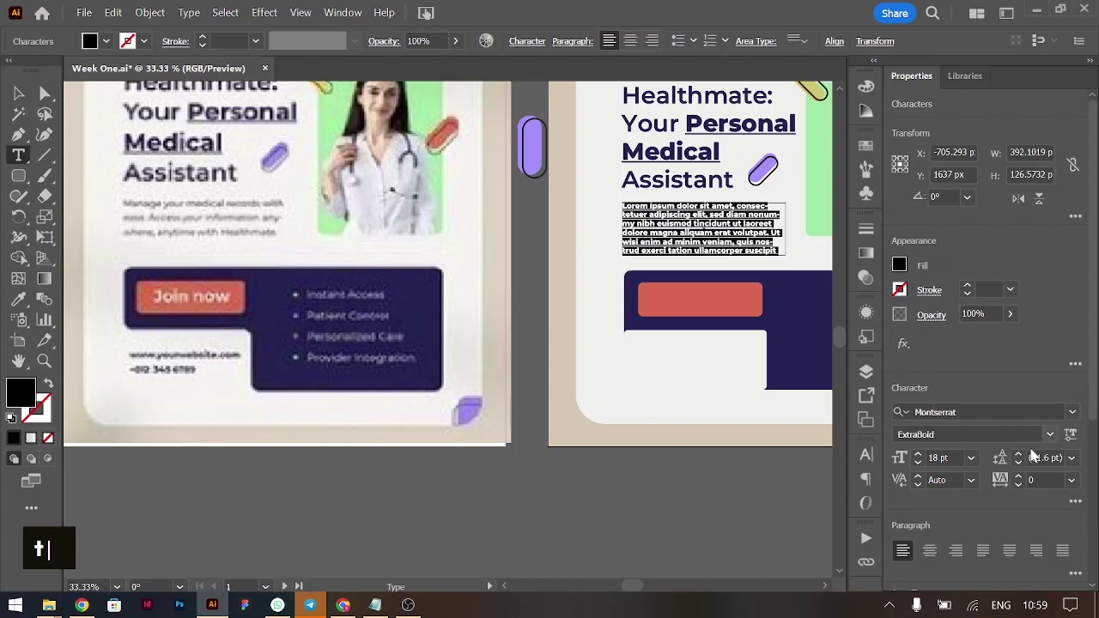
pyautogui.doubleClick(1018, 457)
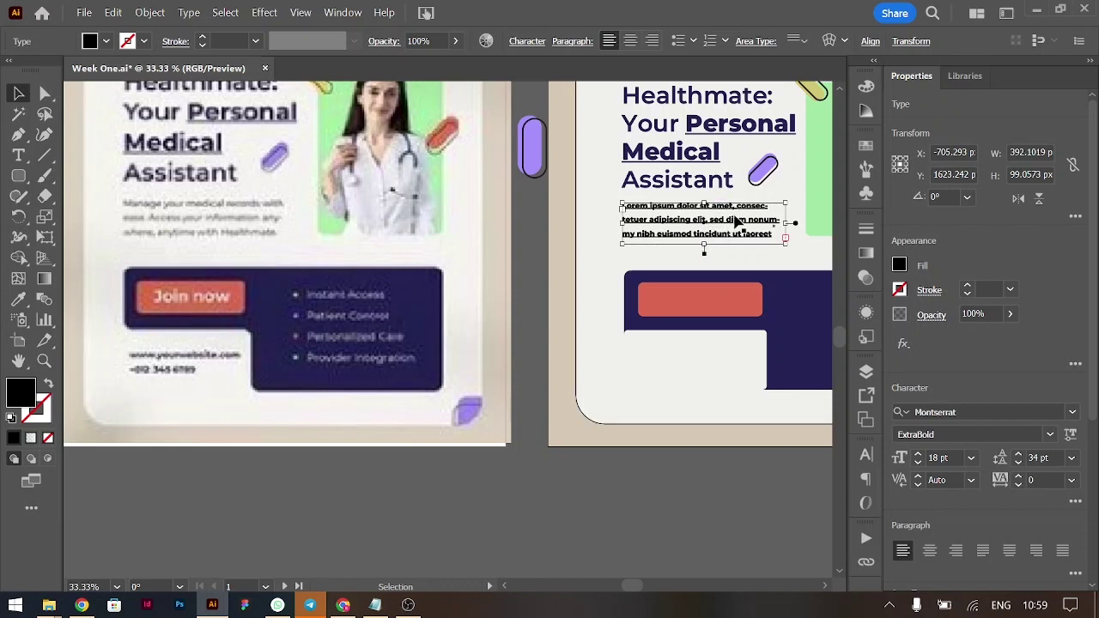
pyautogui.doubleClick(741, 218)
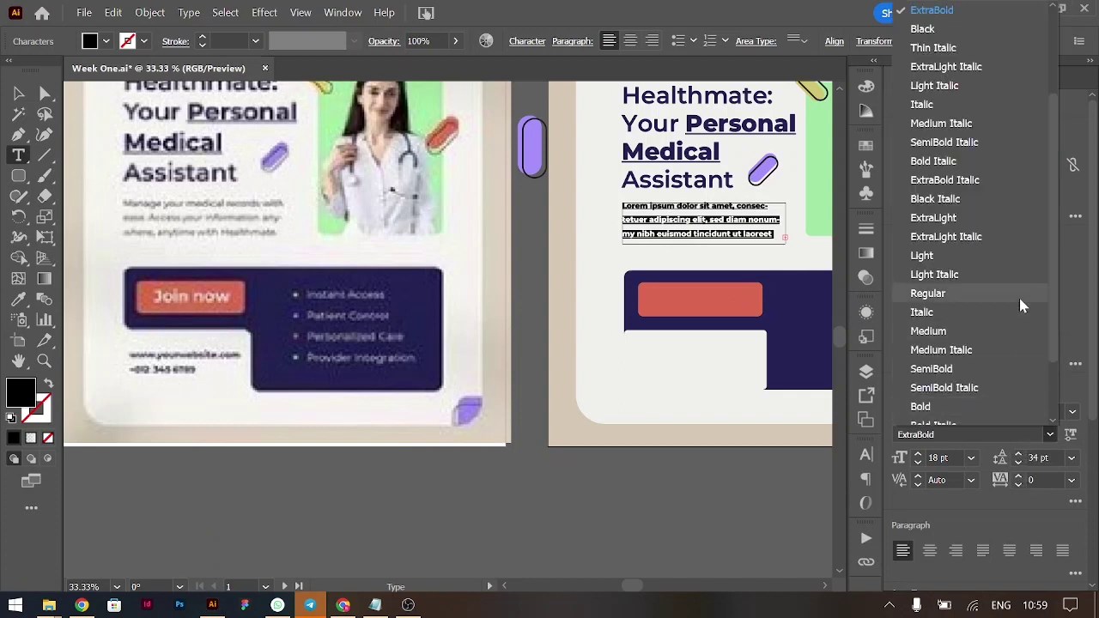
pyautogui.scroll(3)
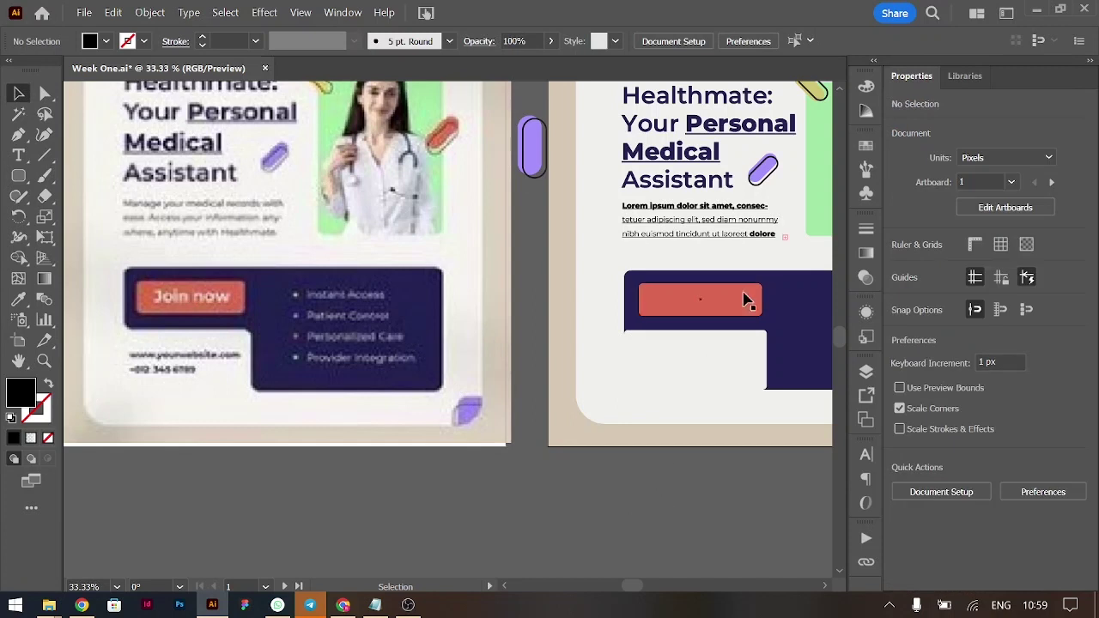
# Set the paragraph's lower lines to Light weight, keeping the first line bold
pyautogui.doubleClick(754, 239)
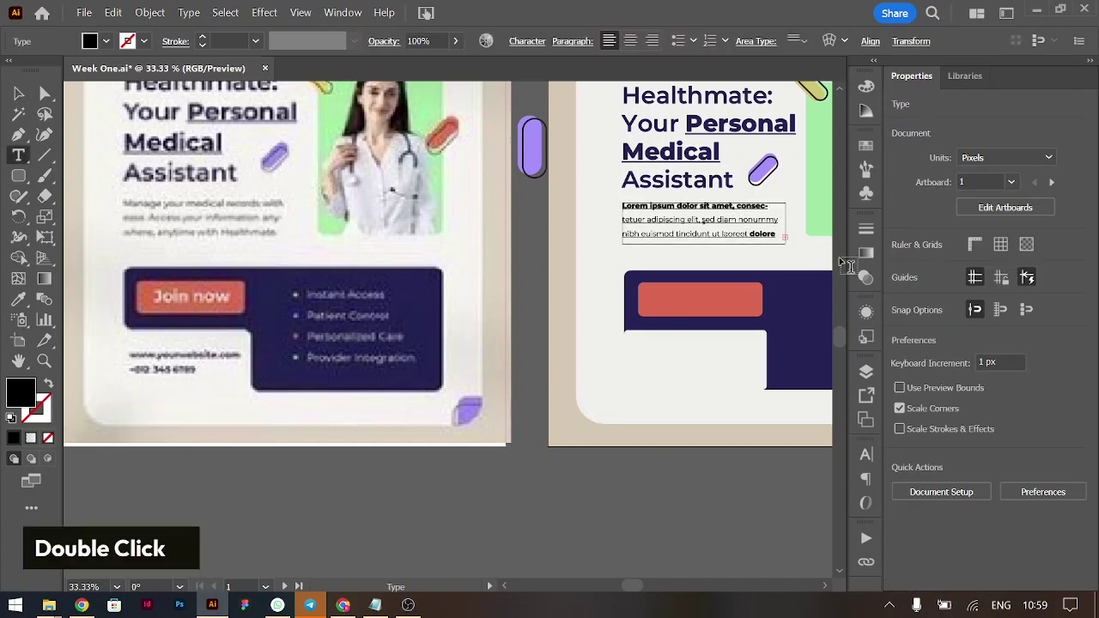
pyautogui.press('shift+Down')
pyautogui.press('shift+Down')
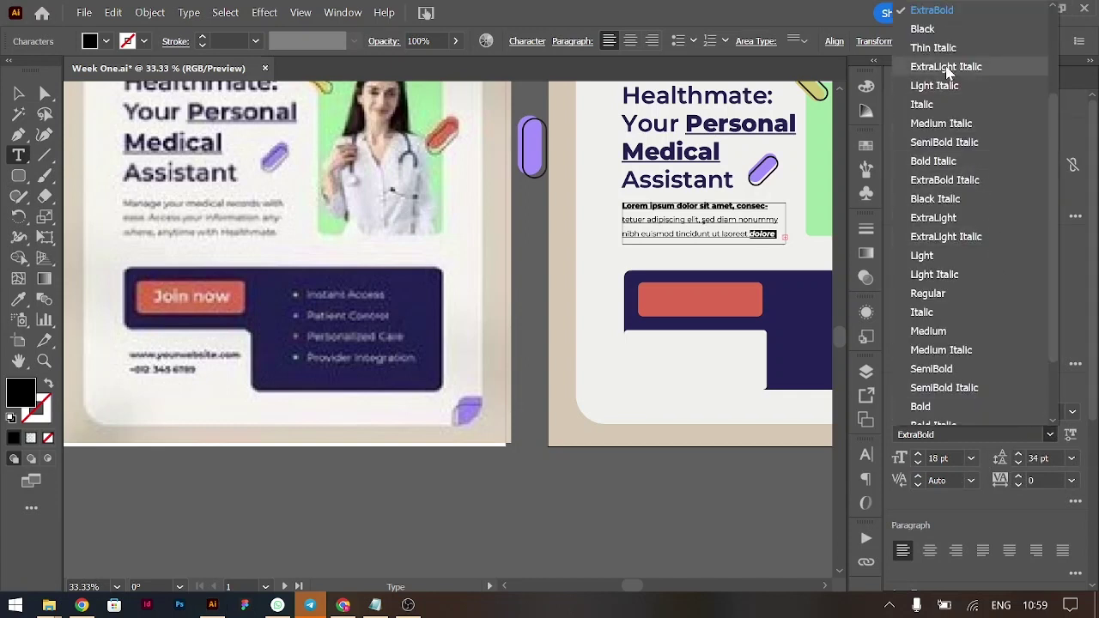
pyautogui.scroll(3)
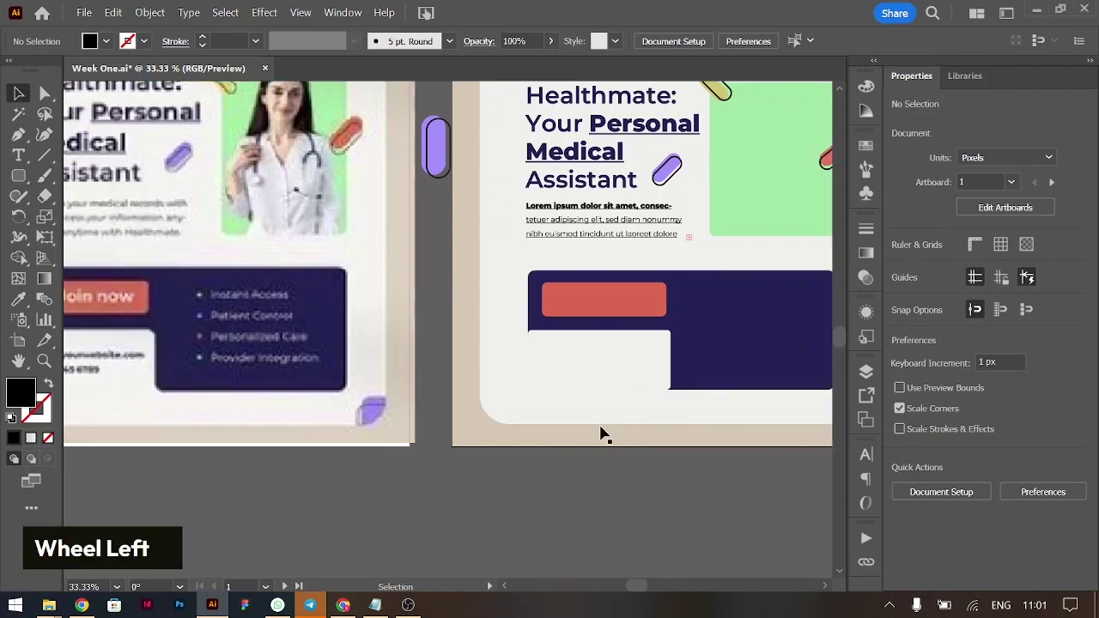
# Copy the paragraph into the navy block and give the copy a white fill
pyautogui.scroll(3)
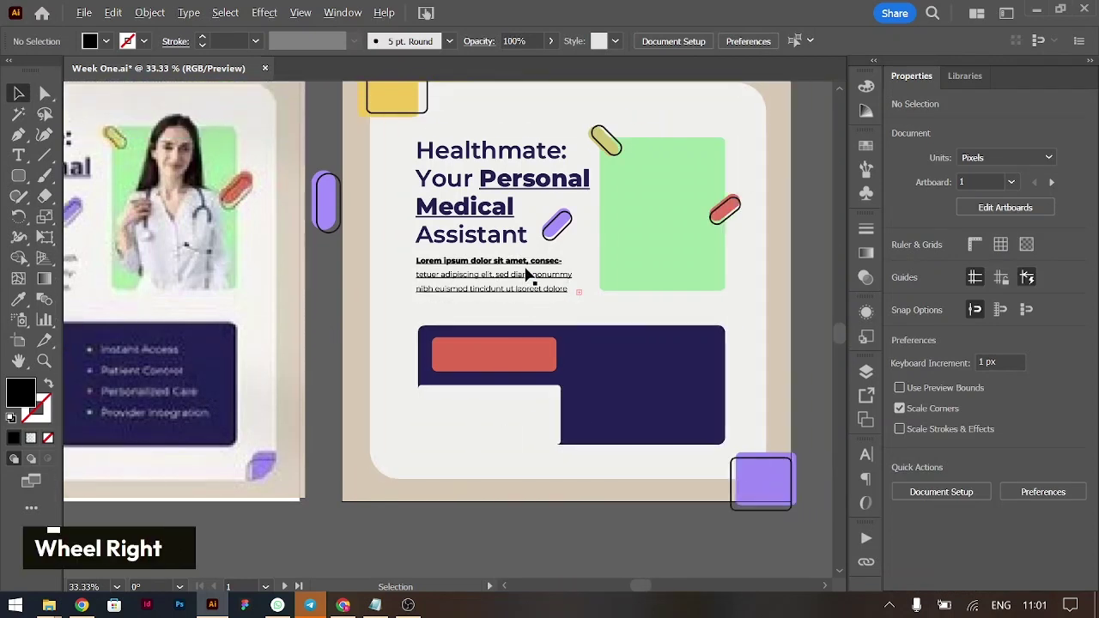
pyautogui.click(528, 268)
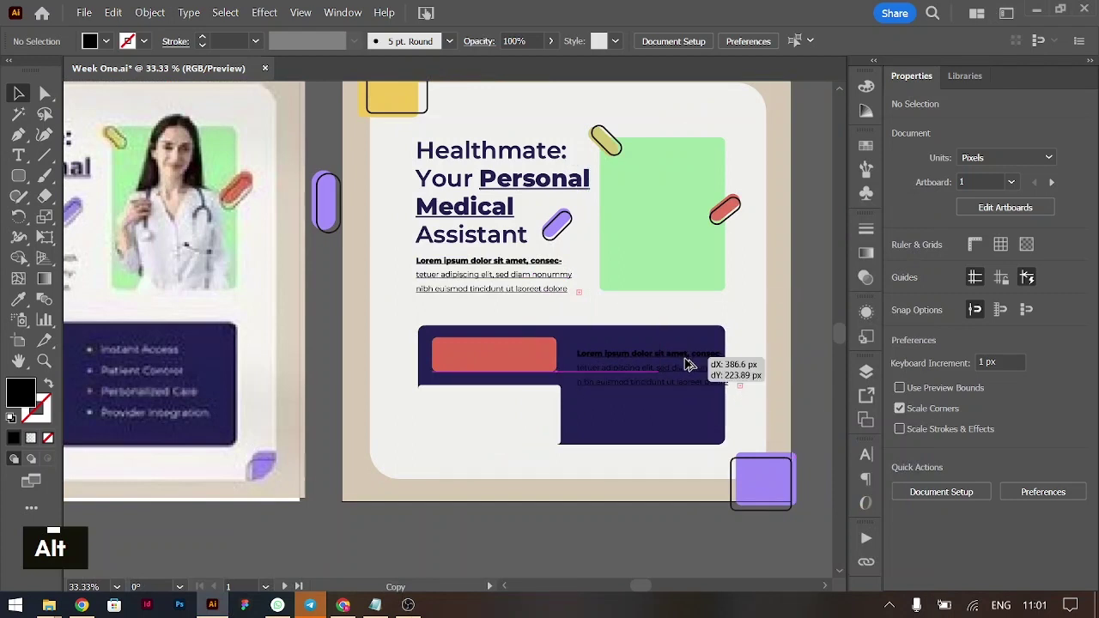
pyautogui.click(716, 350)
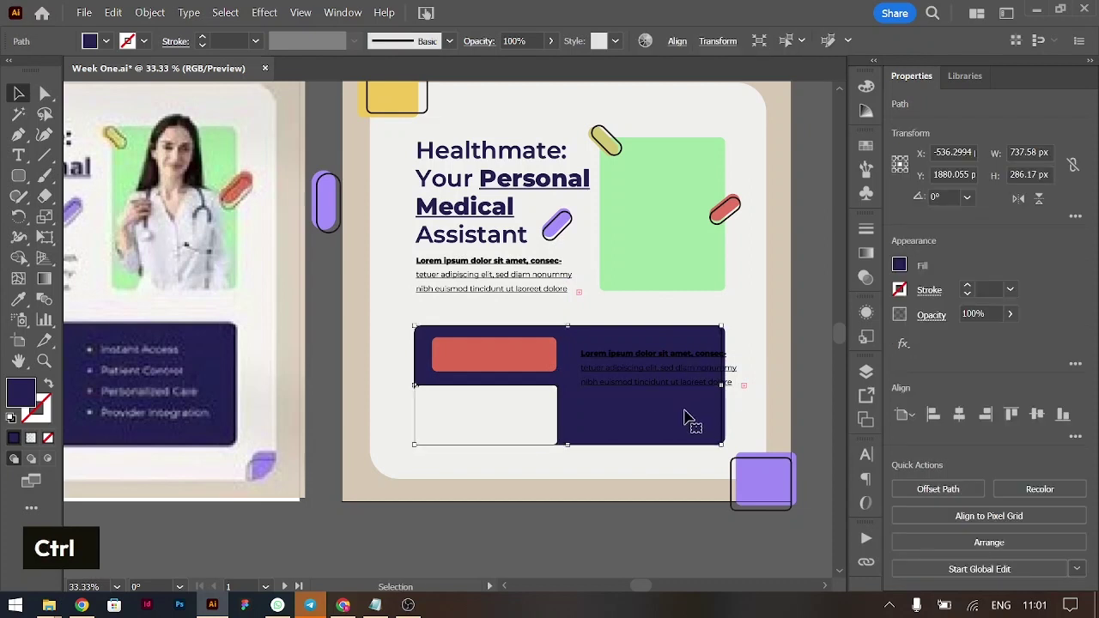
pyautogui.press('BackSpace')
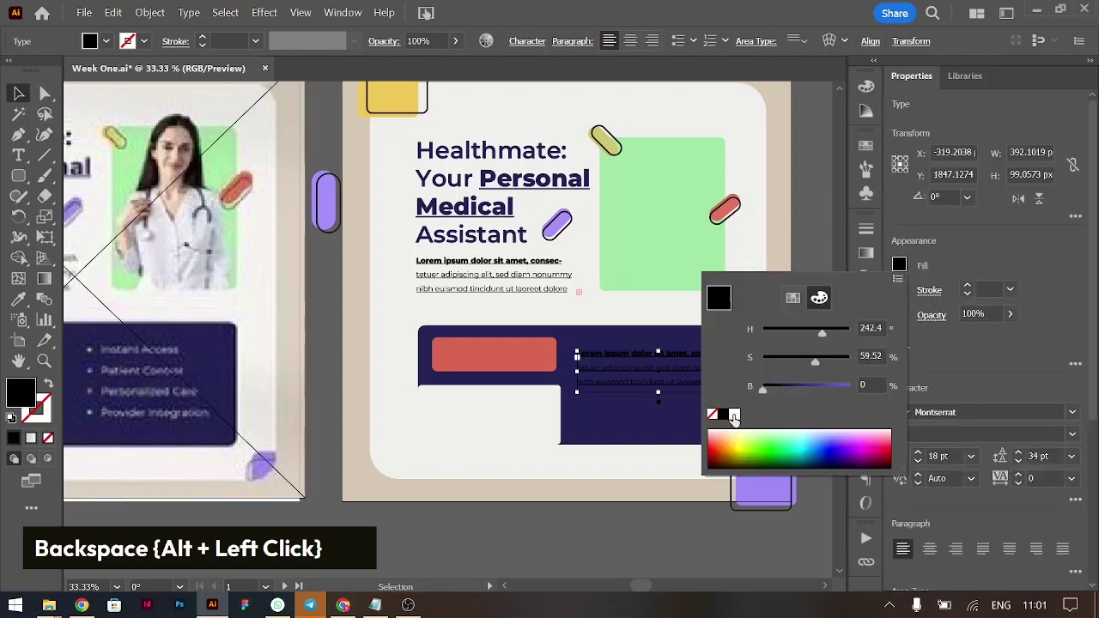
pyautogui.doubleClick(612, 536)
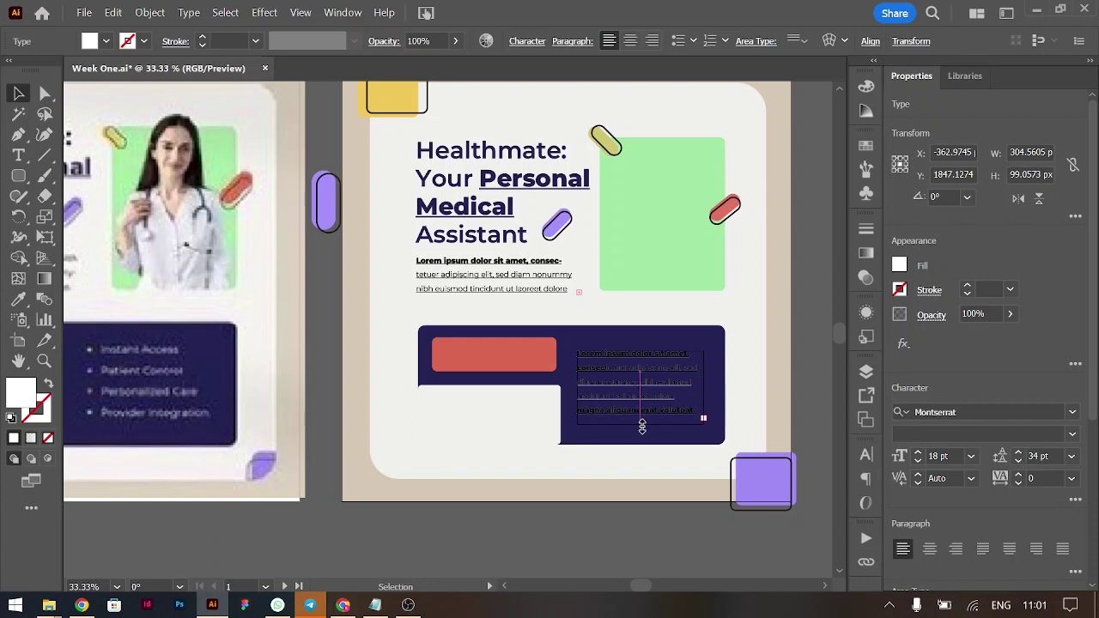
# Raise the copied paragraph's leading to 42 pt and set it to Light weight
pyautogui.doubleClick(642, 384)
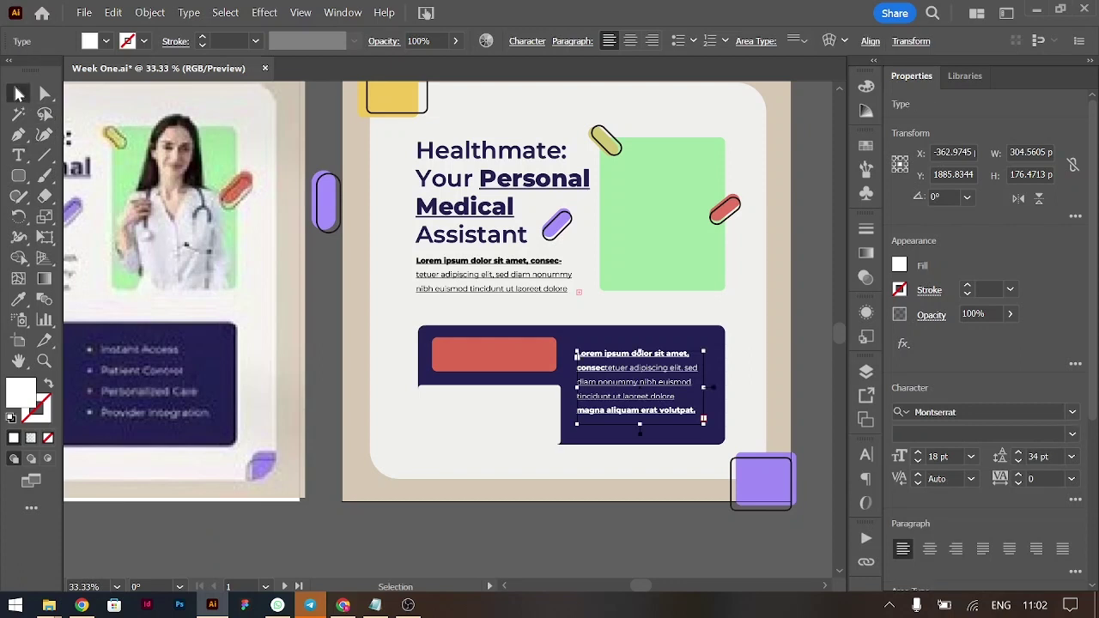
pyautogui.press('alt+Down')
pyautogui.press('alt+Down')
pyautogui.press('alt+Down')
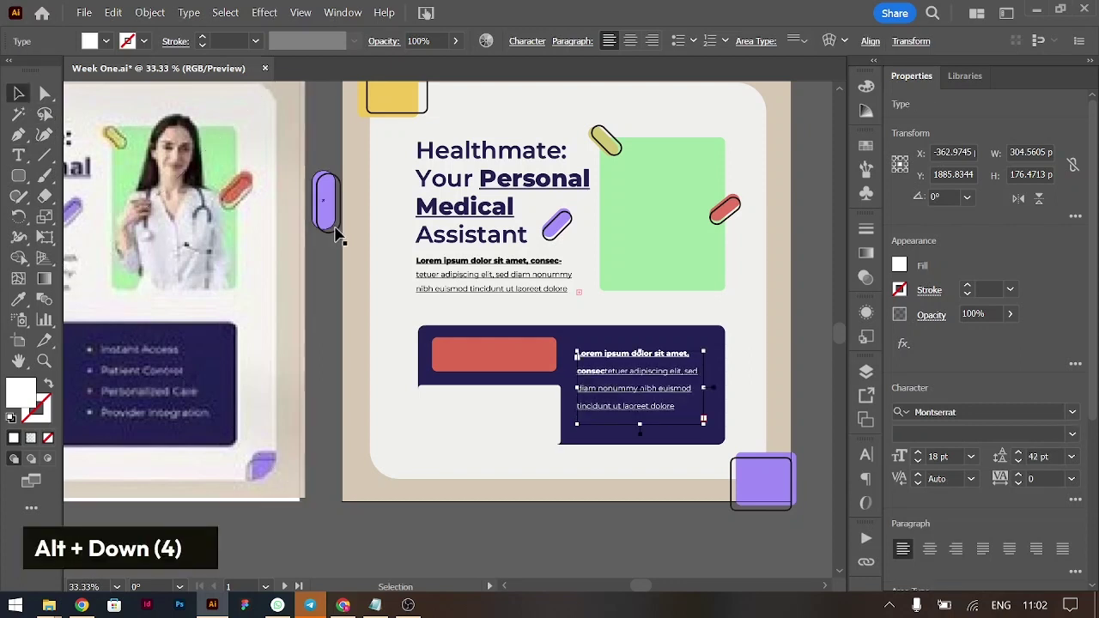
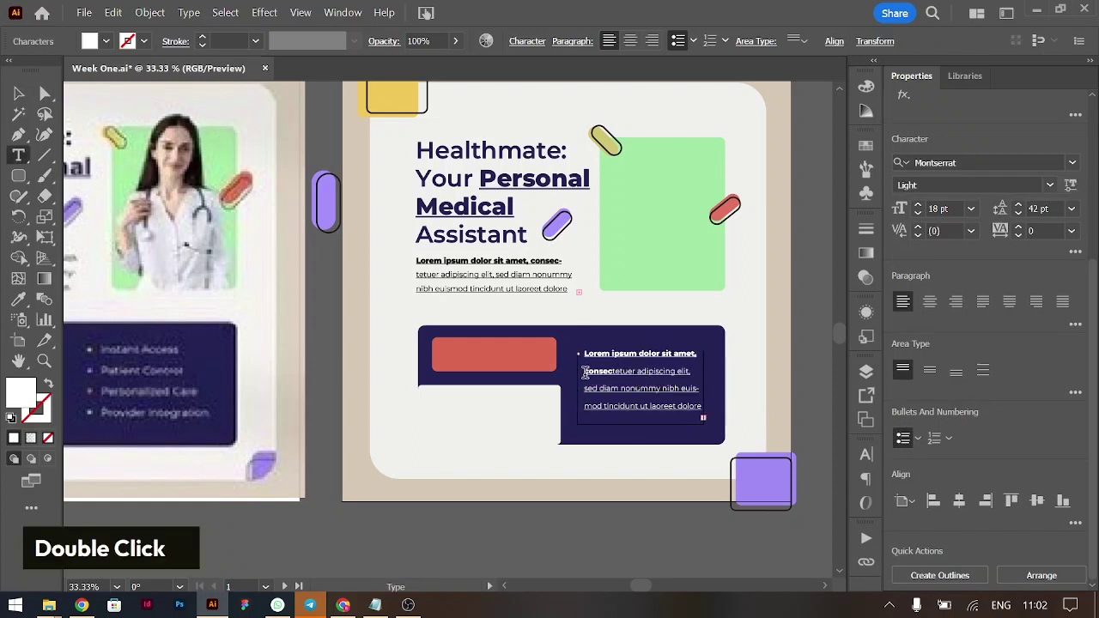
# Break the copied paragraph into separate lines and apply Bullets
pyautogui.press('Return')
pyautogui.press('BackSpace')
pyautogui.press('Down')
pyautogui.press('BackSpace')
pyautogui.press('Down')
pyautogui.press('BackSpace')
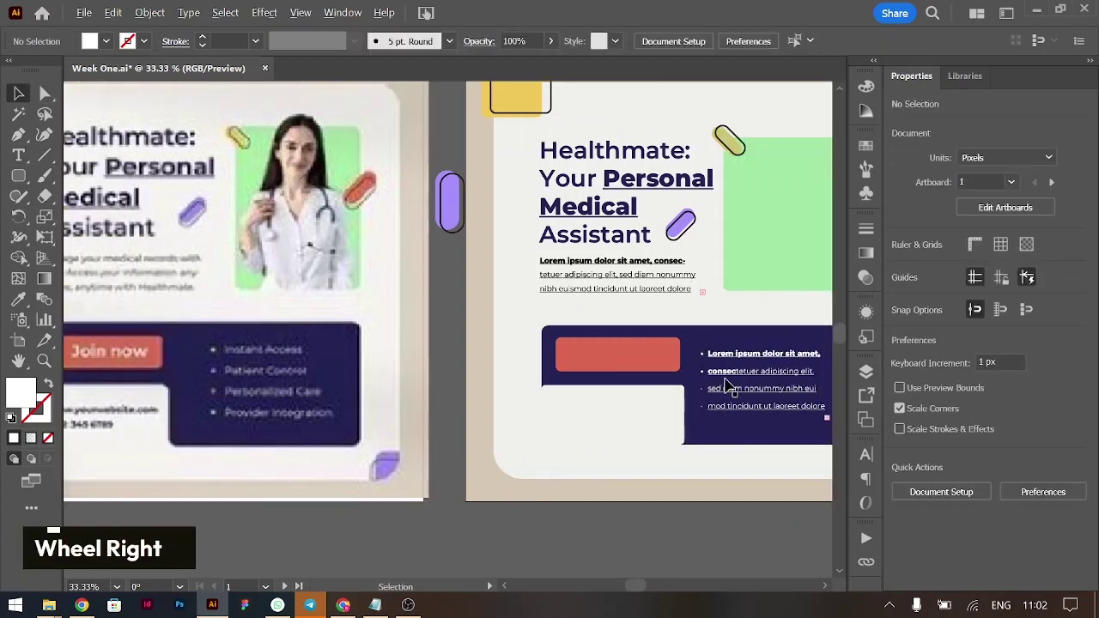
# Copy the bullet text into the lower white box and recolour it navy
pyautogui.click(746, 374)
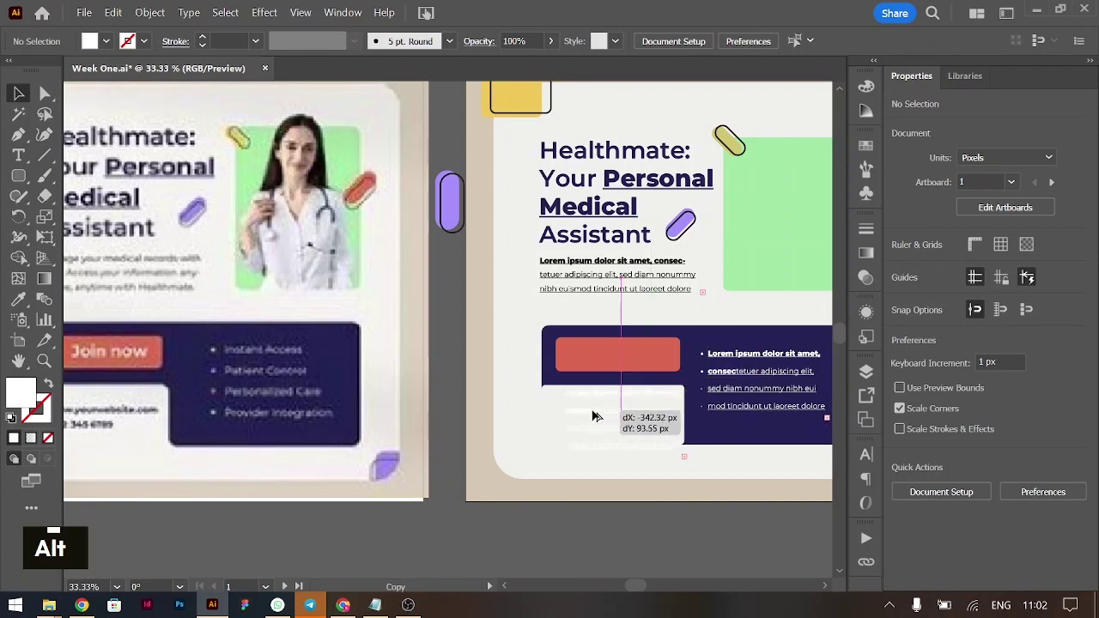
pyautogui.scroll(3)
pyautogui.press('i')
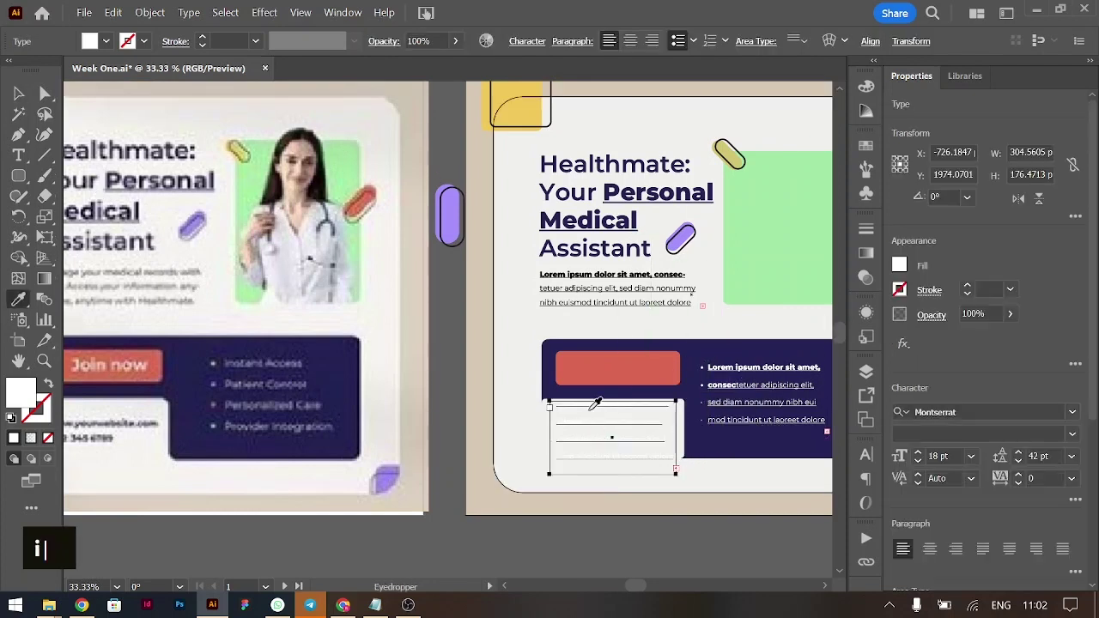
pyautogui.write('i')
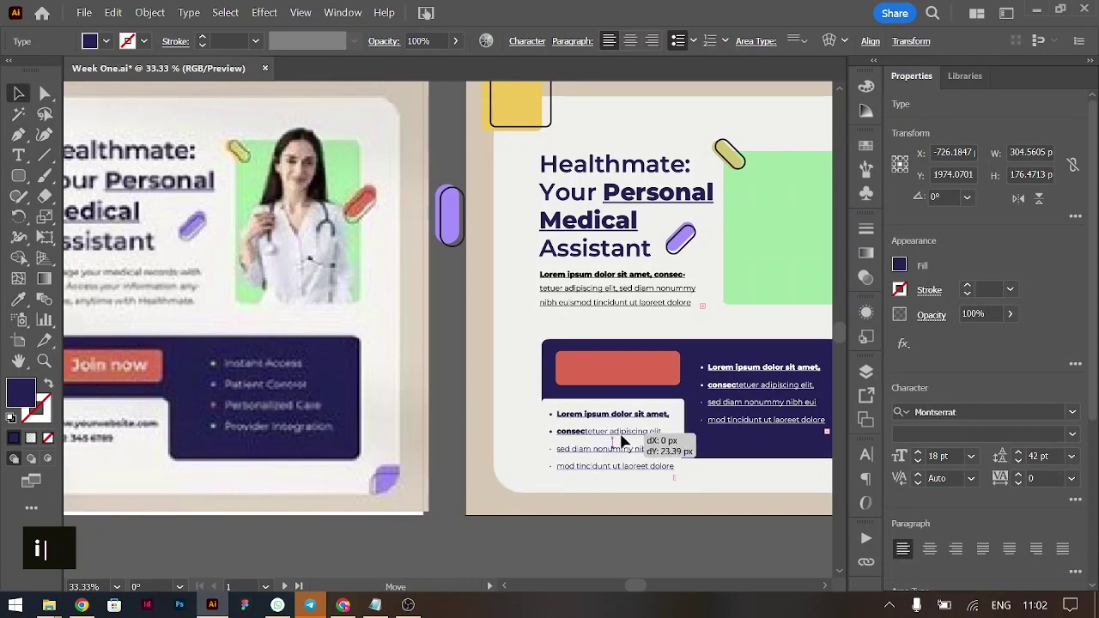
pyautogui.doubleClick(624, 439)
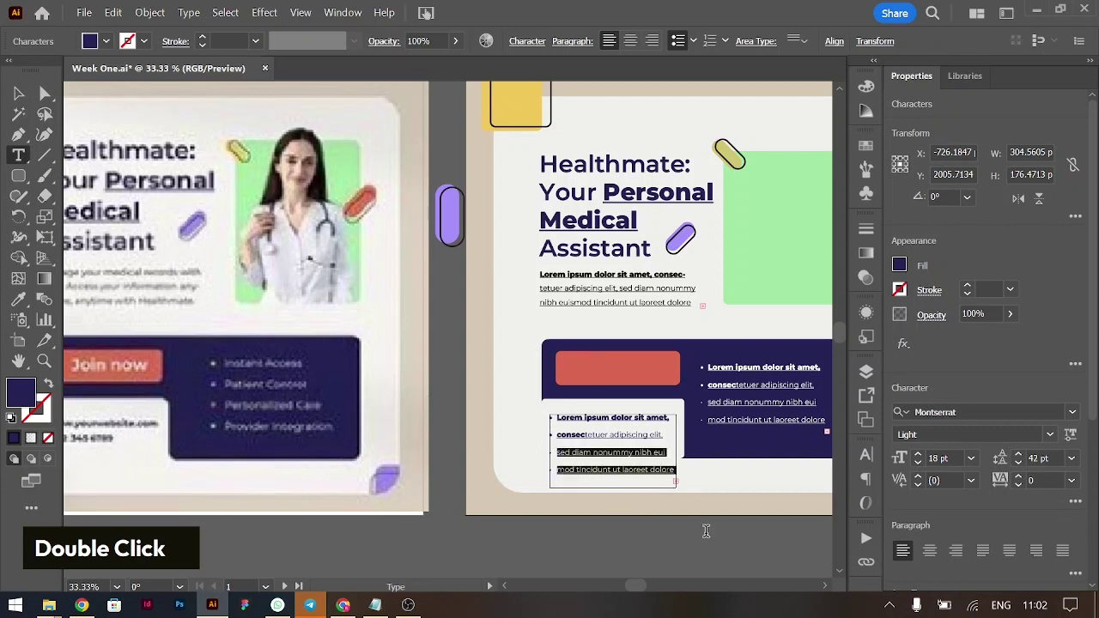
# Trim the copied text down to a single short placeholder line
pyautogui.press('BackSpace')
pyautogui.press('shift+Down')
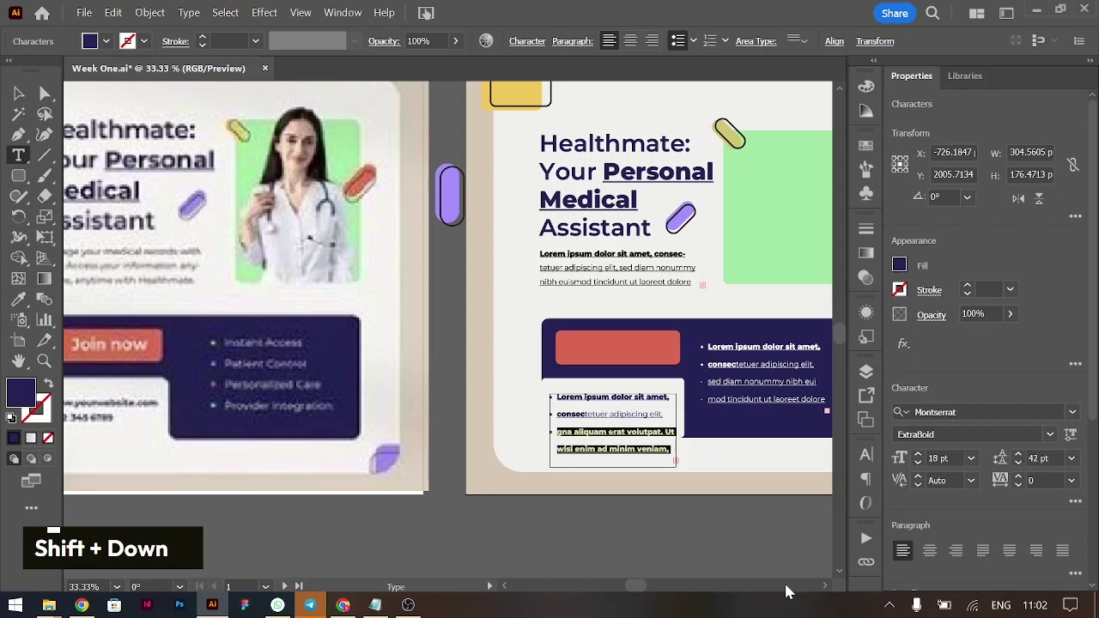
pyautogui.press('BackSpace')
pyautogui.press('shift+Down')
pyautogui.press('shift+Down')
pyautogui.press('shift+Down')
pyautogui.press('shift+Down')
pyautogui.press('Delete')
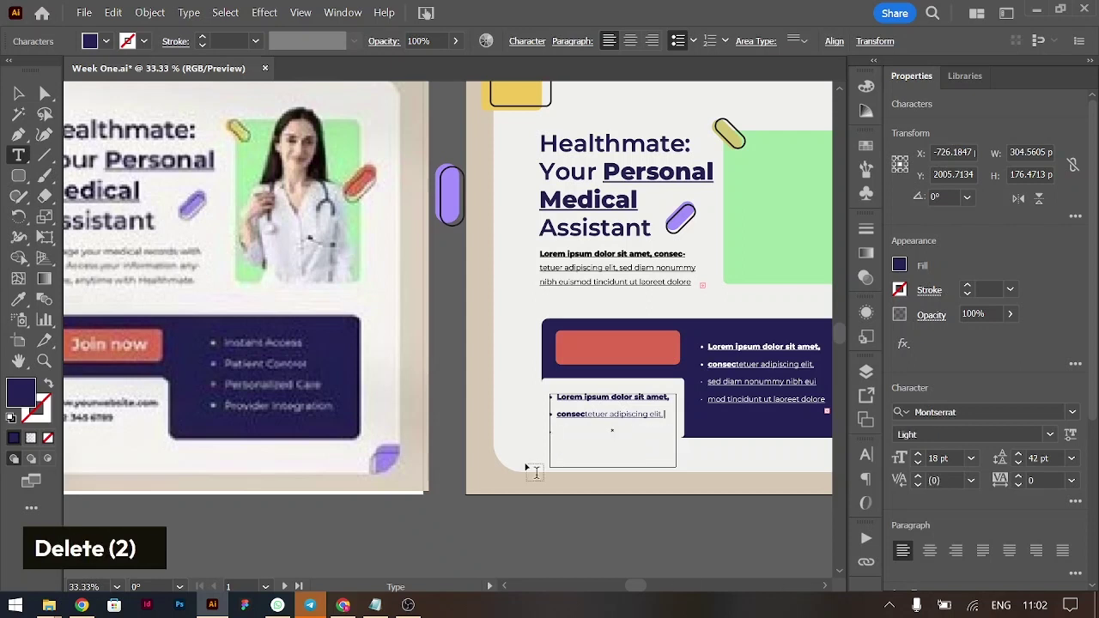
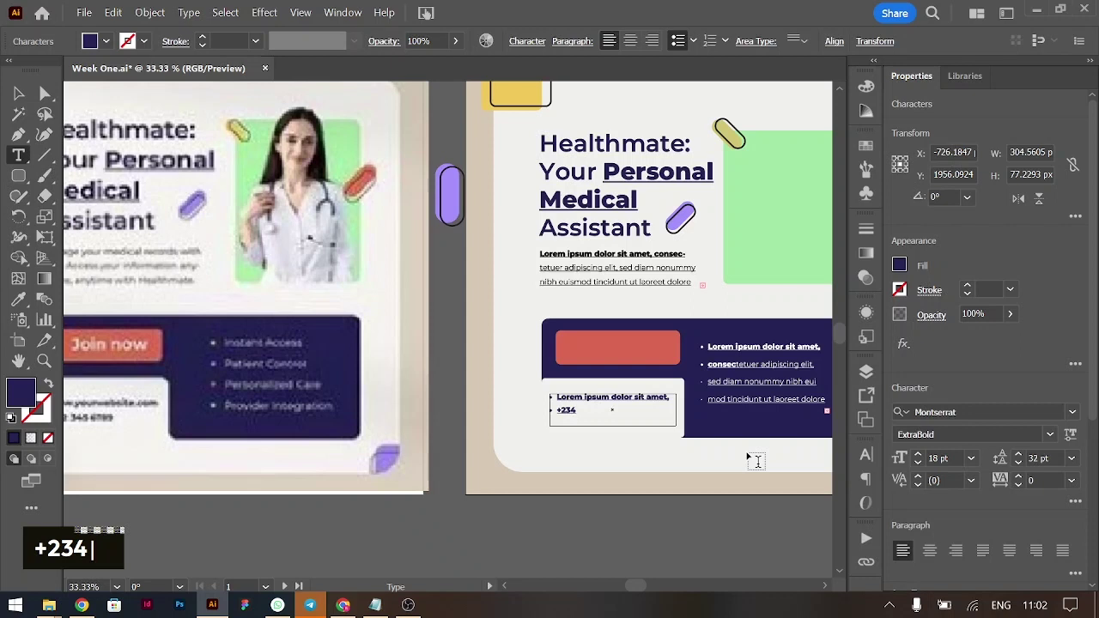
# Add the phone number +234567890 and set it to 32 pt ExtraBold
pyautogui.write('567890')
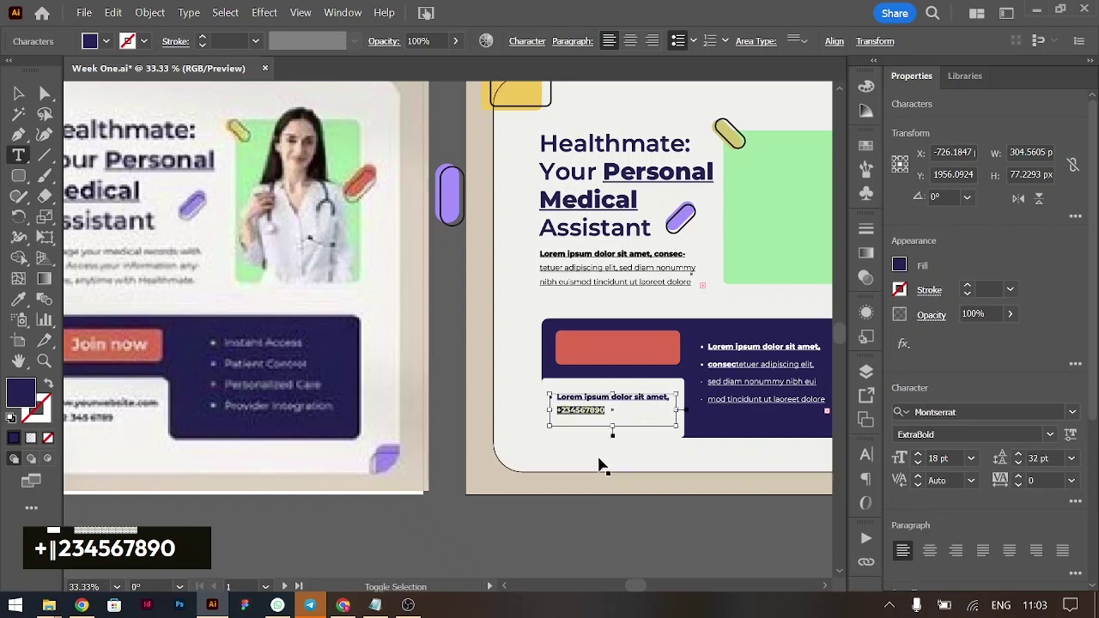
pyautogui.press('ctrl+shift+.')
pyautogui.press('ctrl+shift+.')
pyautogui.press('ctrl+shift+.')
pyautogui.press('ctrl+shift+.')
pyautogui.press('ctrl+shift+.')
pyautogui.press('ctrl+shift+.')
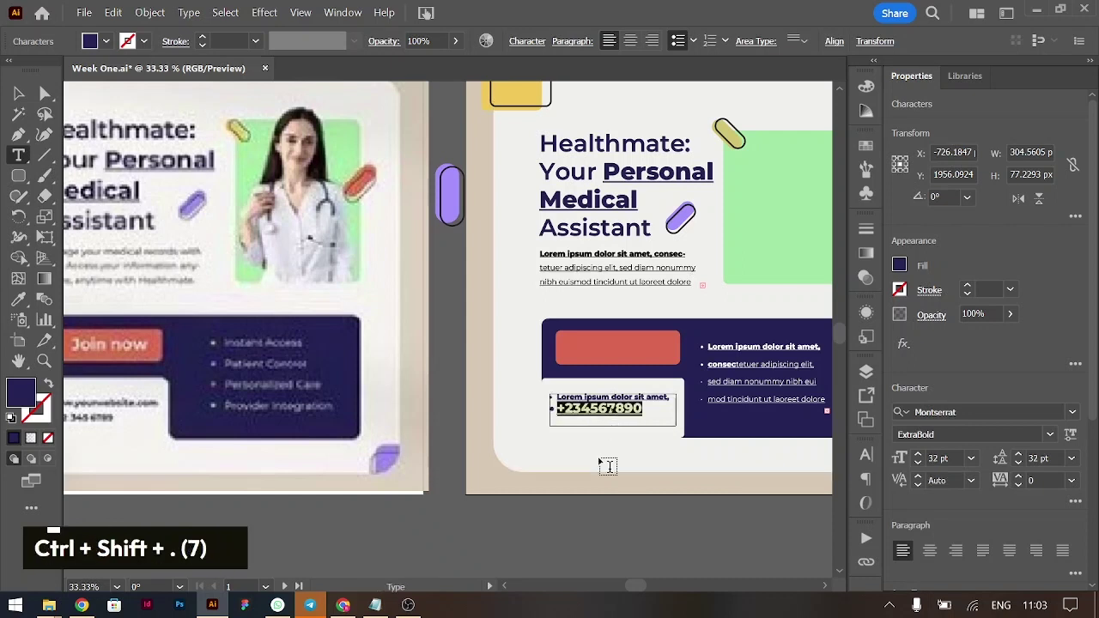
pyautogui.press('ctrl+a')
pyautogui.press('alt+Down')
pyautogui.press('alt+Down')
pyautogui.press('alt+Down')
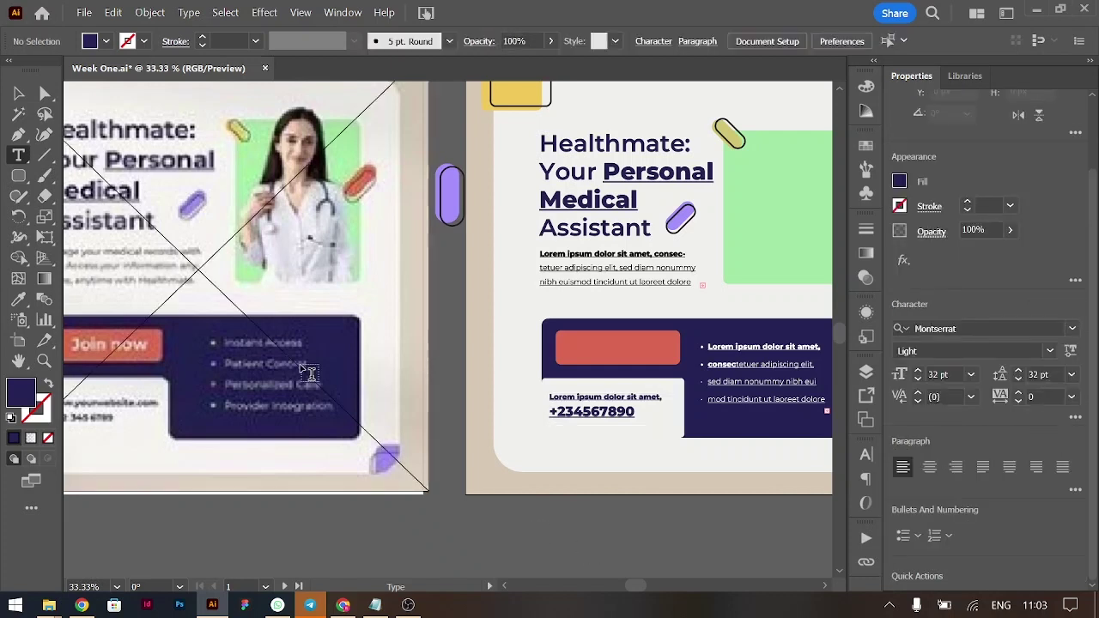
# Start placing an image and browse the PNGs folder to the woman's portrait
pyautogui.scroll(3)
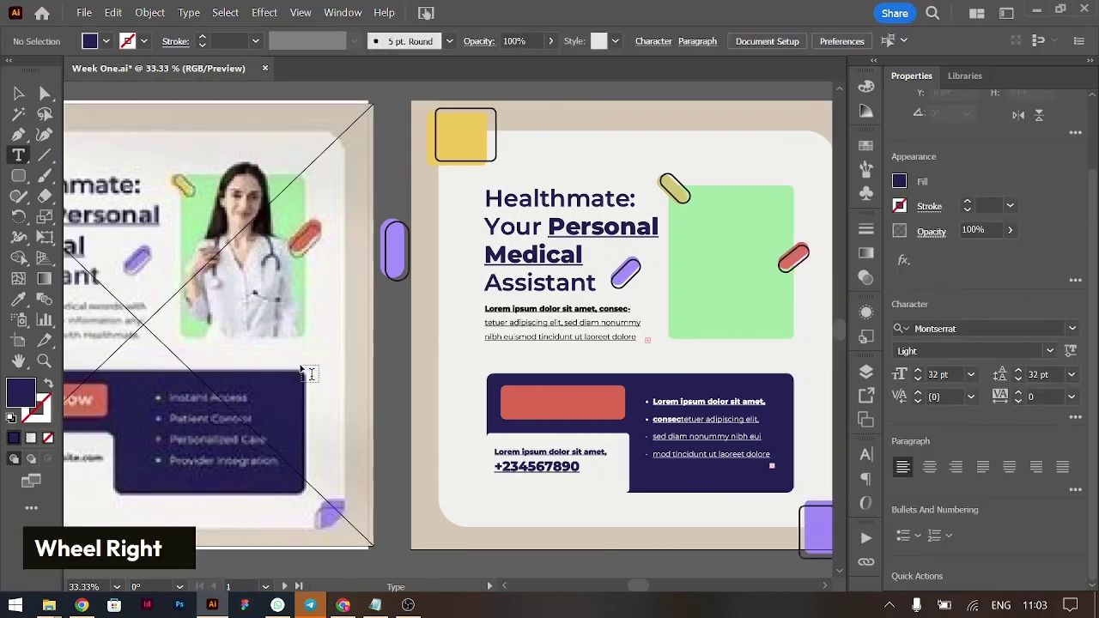
pyautogui.press('ctrl+shift+p')
pyautogui.doubleClick(457, 91)
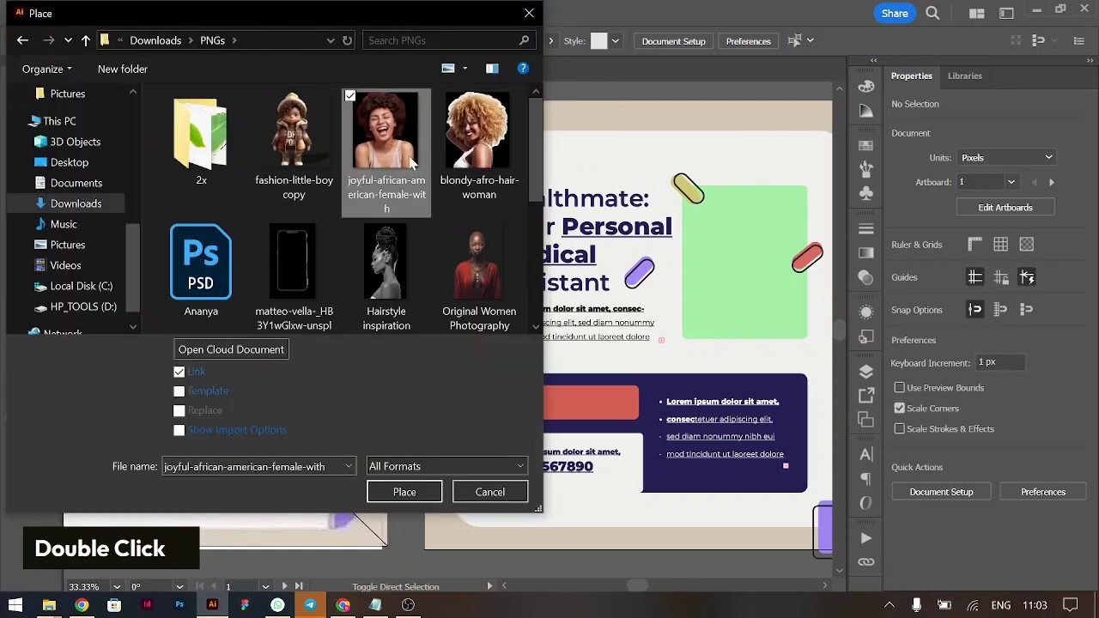
pyautogui.scroll(-3)
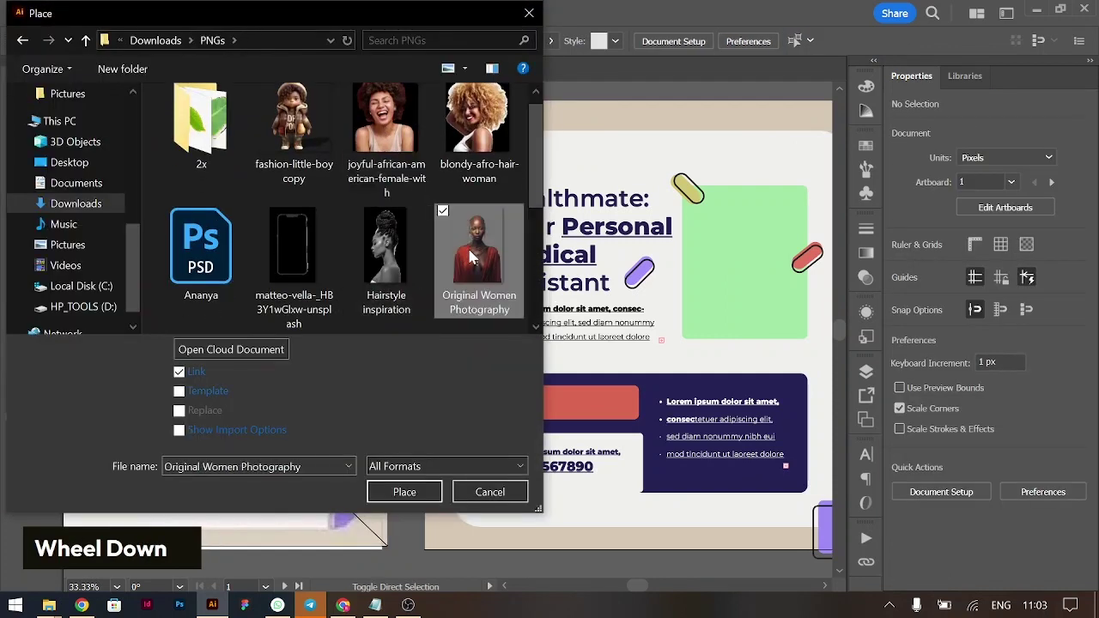
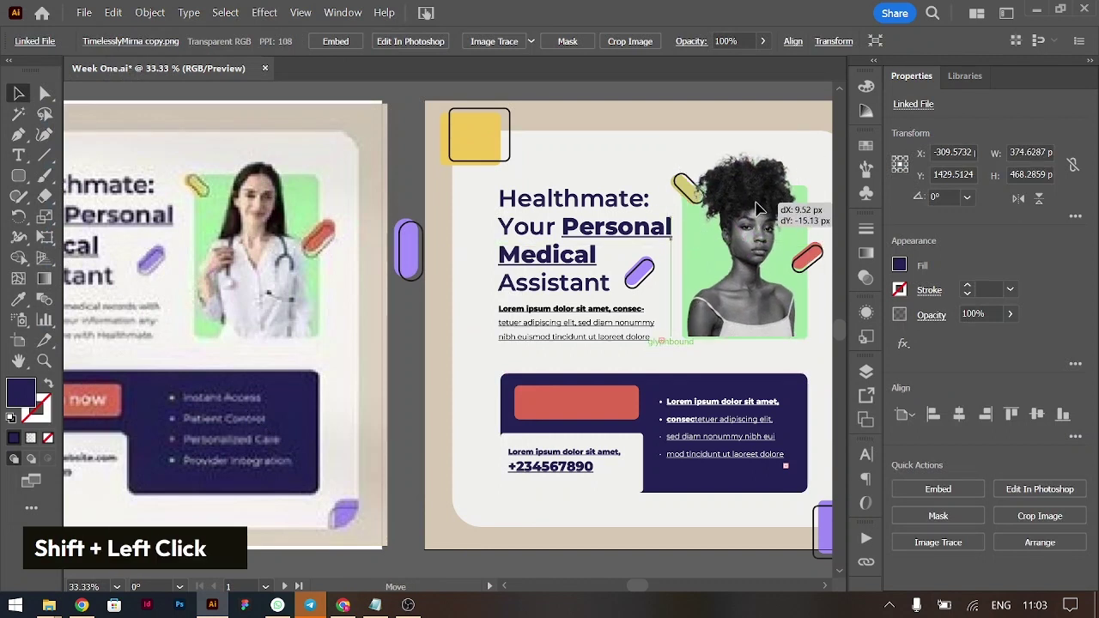
# Step the placed portrait backward in the stacking order over the green block
pyautogui.press('ctrl+=')
pyautogui.press('ctrl+=')
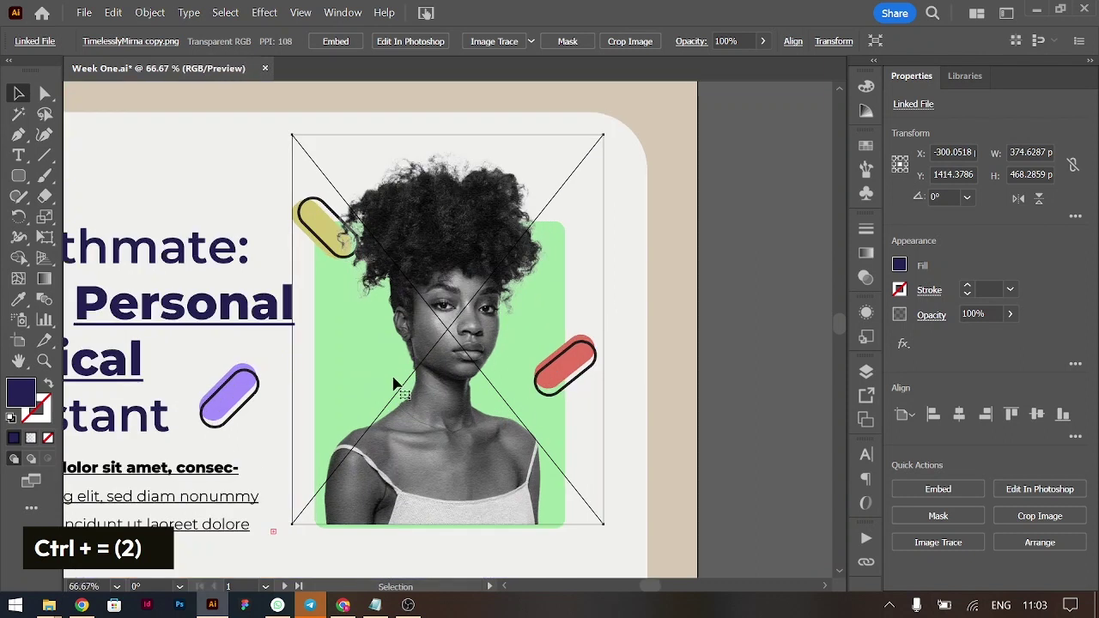
pyautogui.press('ctrl+[')
pyautogui.press('ctrl+[')
pyautogui.press('ctrl+[')
pyautogui.press('ctrl+[')
pyautogui.press('ctrl+[')
pyautogui.press('ctrl+[')
pyautogui.press('ctrl+[')
pyautogui.press('ctrl+[')
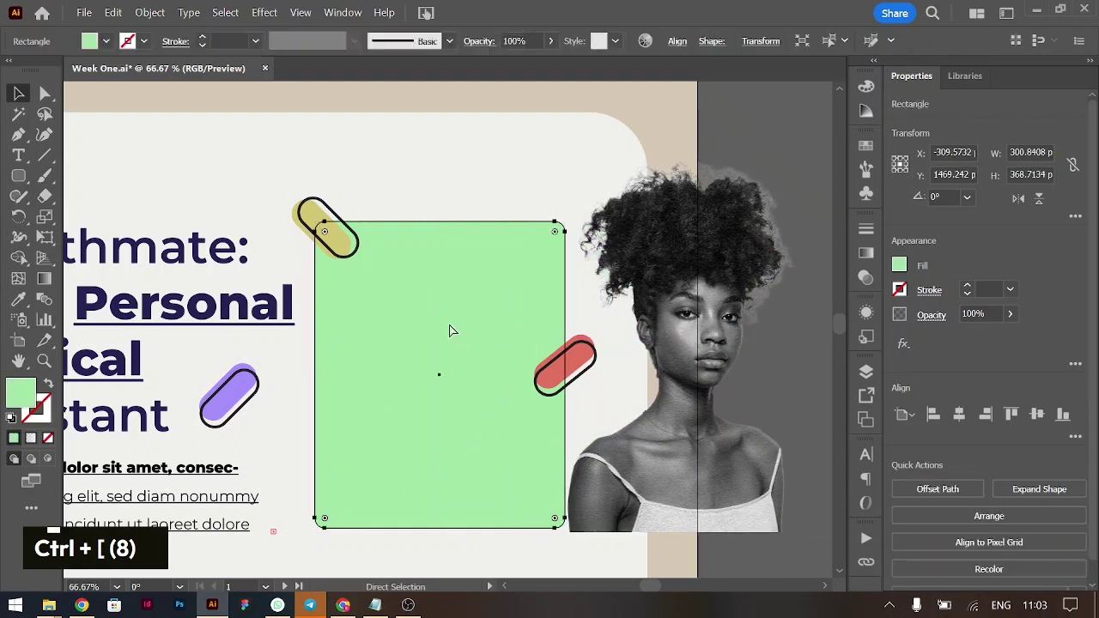
# Use Arrange to send the green block behind the portrait so the photo sits in front
pyautogui.press('ctrl+shift+]')
pyautogui.press('ctrl+z')
pyautogui.press('ctrl+c')
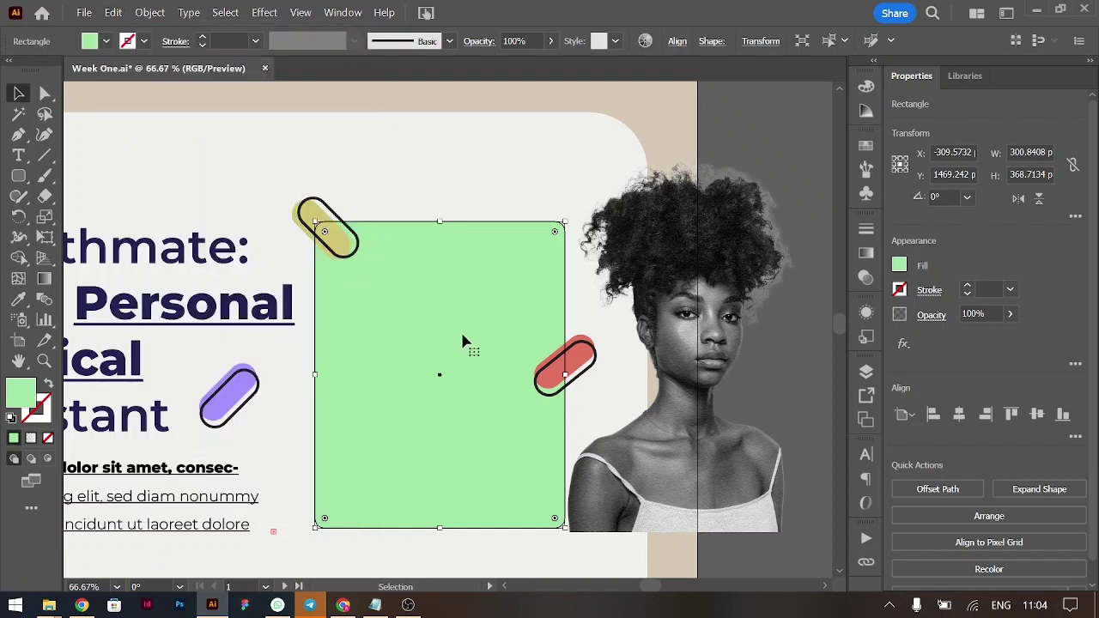
pyautogui.rightClick(472, 342)
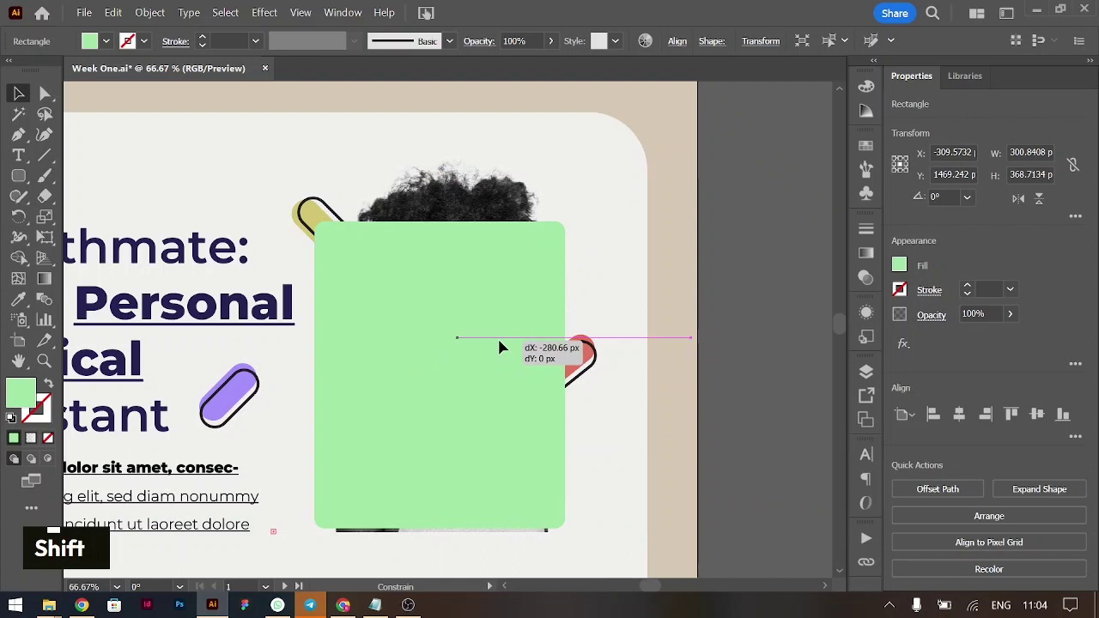
pyautogui.rightClick(414, 341)
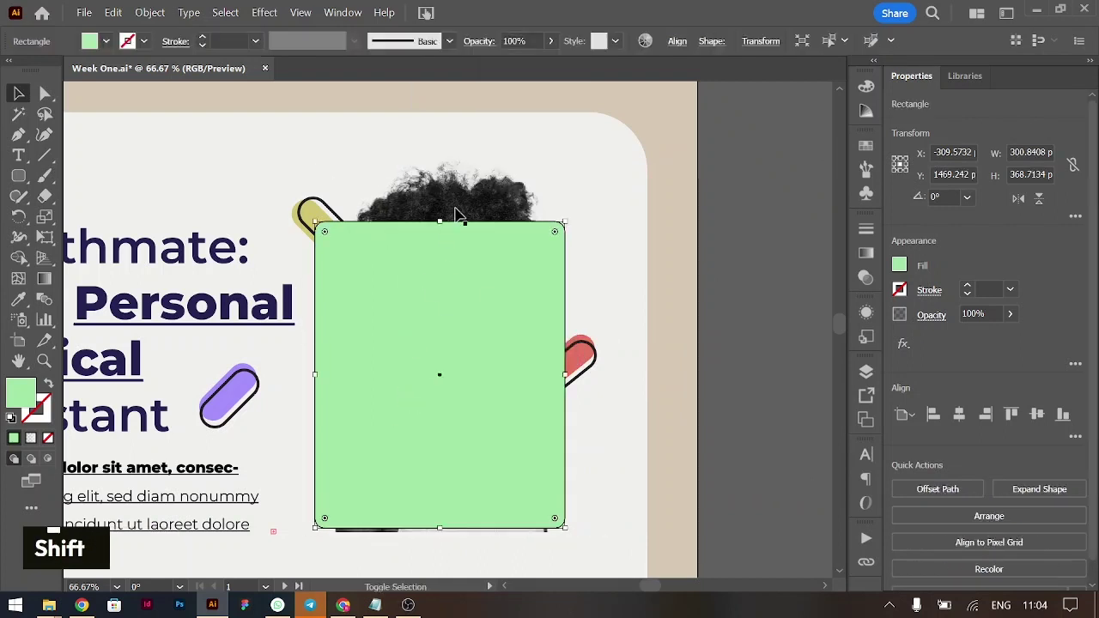
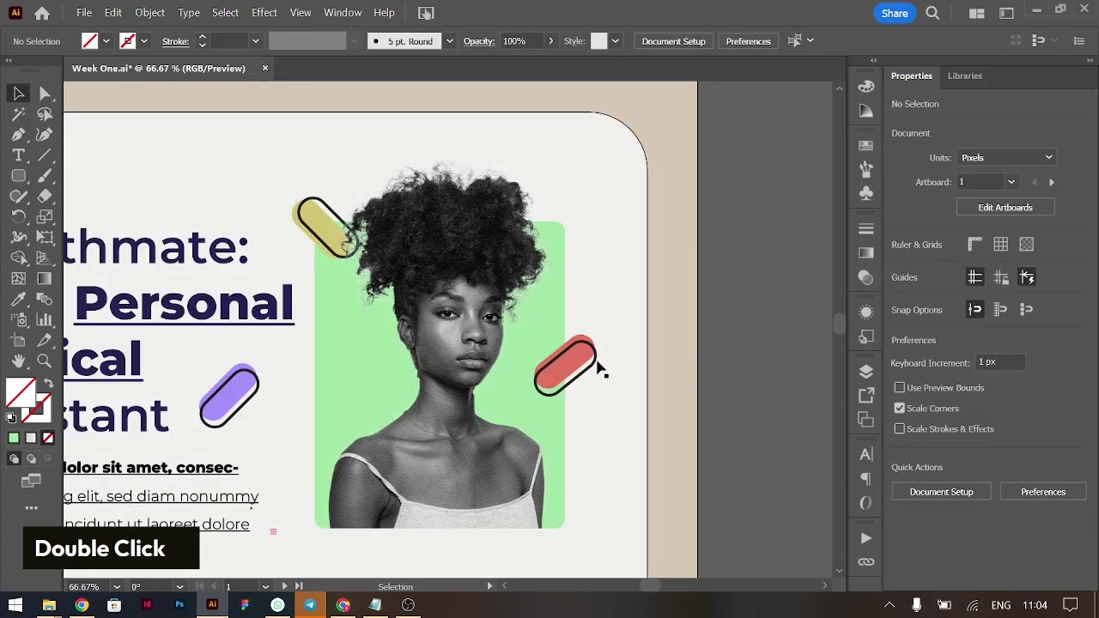
# Add the text 'Join now' inside the coral button
pyautogui.press('ctrl+-')
pyautogui.press('ctrl+-')
pyautogui.scroll(-3)
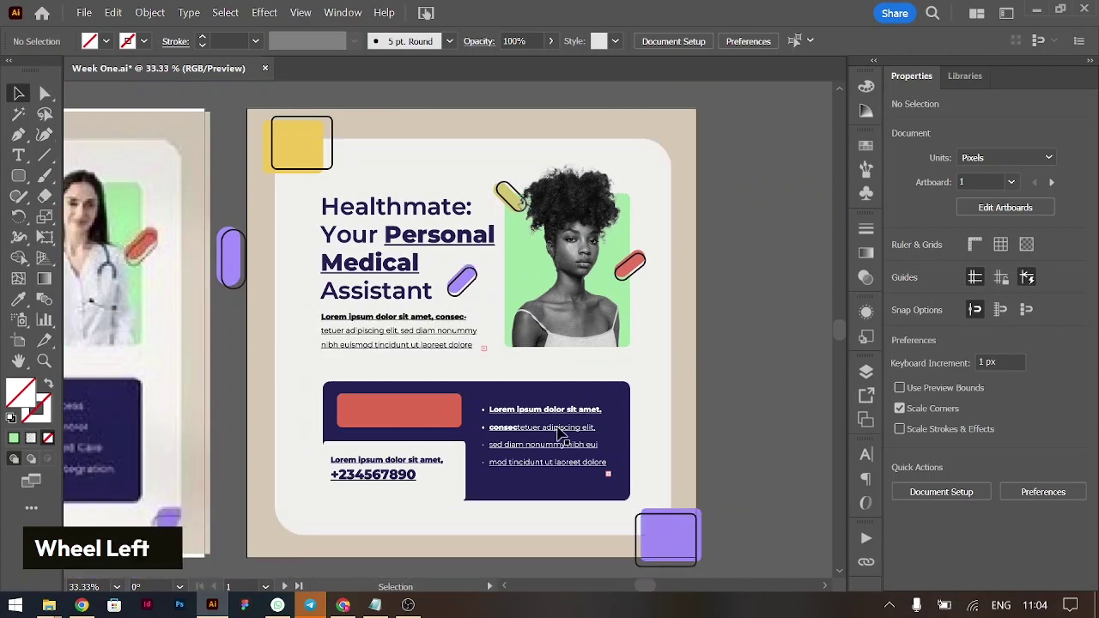
pyautogui.write('t')
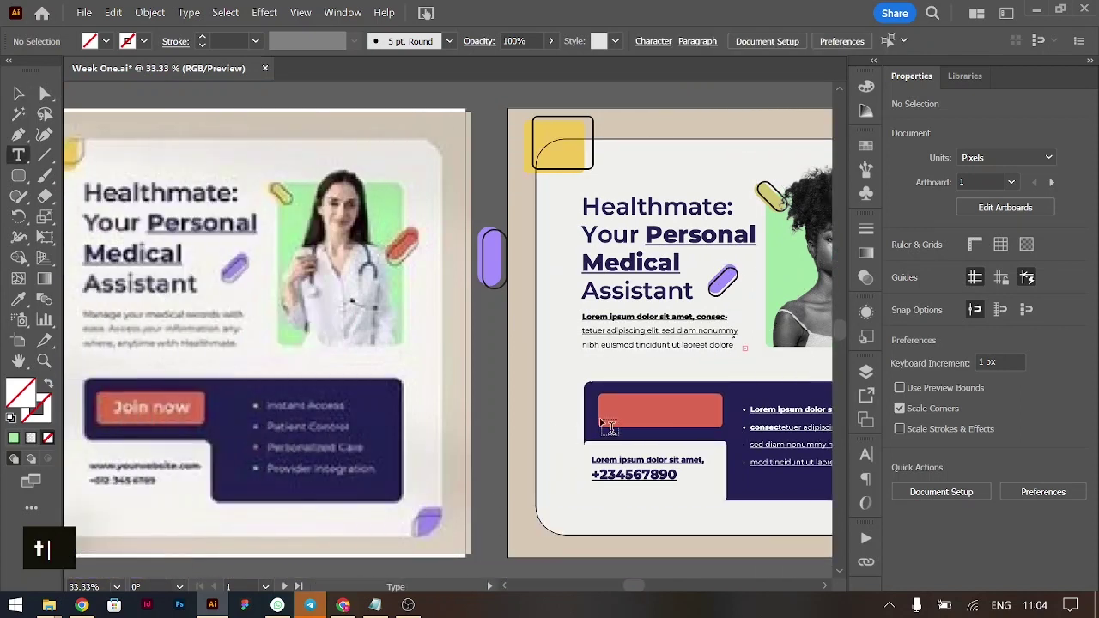
pyautogui.write('join |')
pyautogui.write('w')
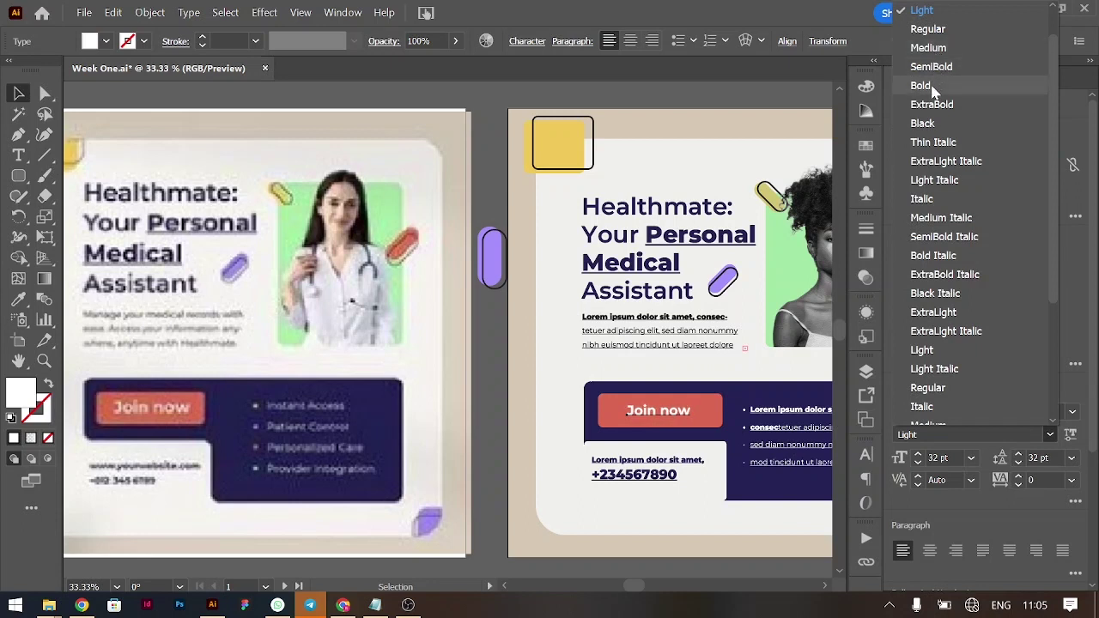
# Set Join now to white 40 pt Montserrat SemiBold and tighten its tracking
pyautogui.press('ctrl+shift+.')
pyautogui.press('ctrl+shift+.')
pyautogui.press('ctrl+shift+.')
pyautogui.press('ctrl+shift+.')
pyautogui.press('alt+Left')
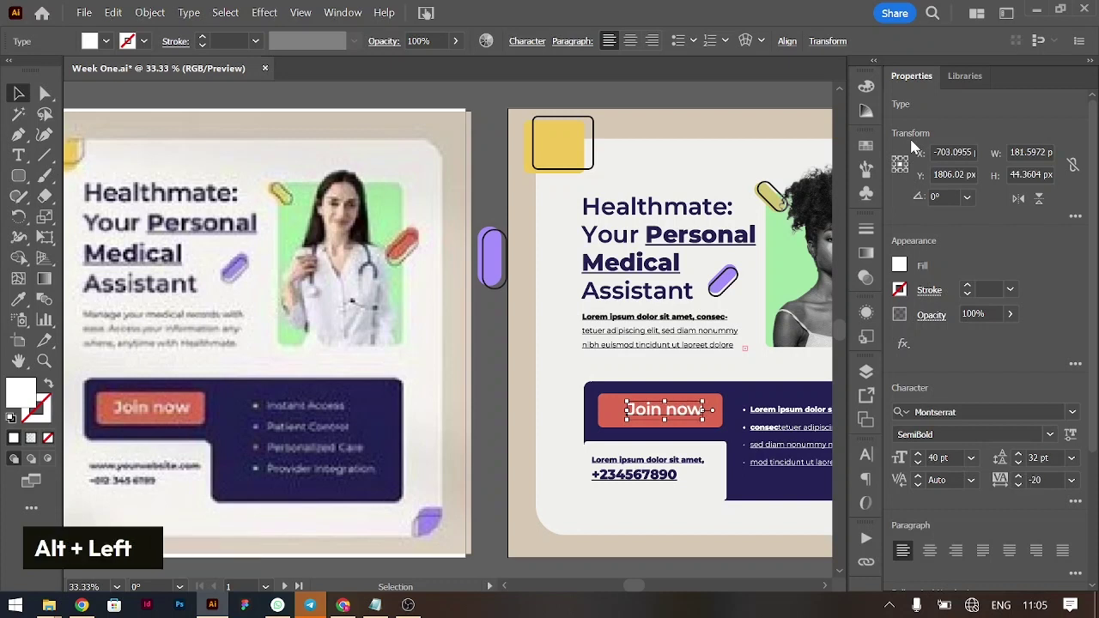
pyautogui.press('alt+Right')
pyautogui.press('shift+Left')
pyautogui.press('Left')
pyautogui.press('Left')
pyautogui.press('Left')
pyautogui.press('Left')
pyautogui.press('Left')
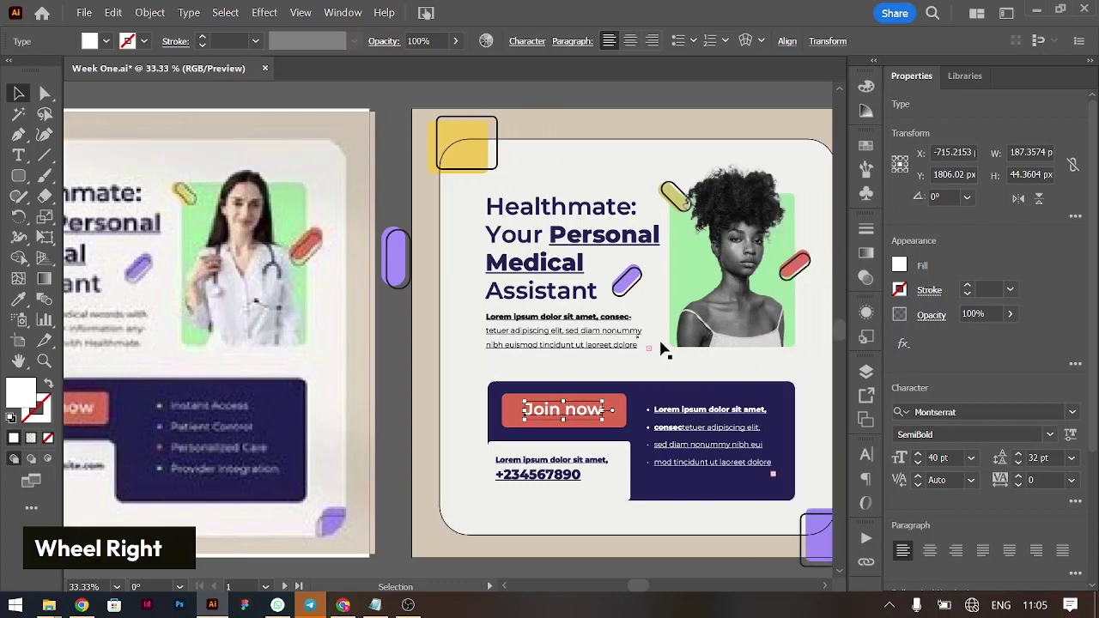